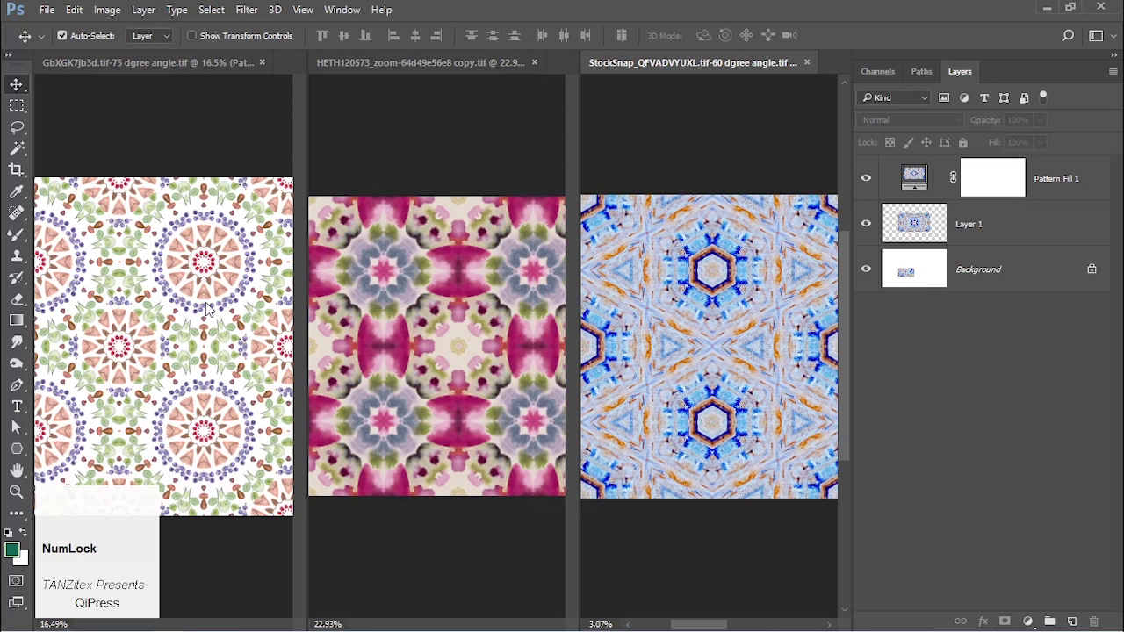
- Open the original watercolor floral photo as a new document beside the pattern documents
key(ctrl+o)
scroll(down, 3)
click(299, 230)
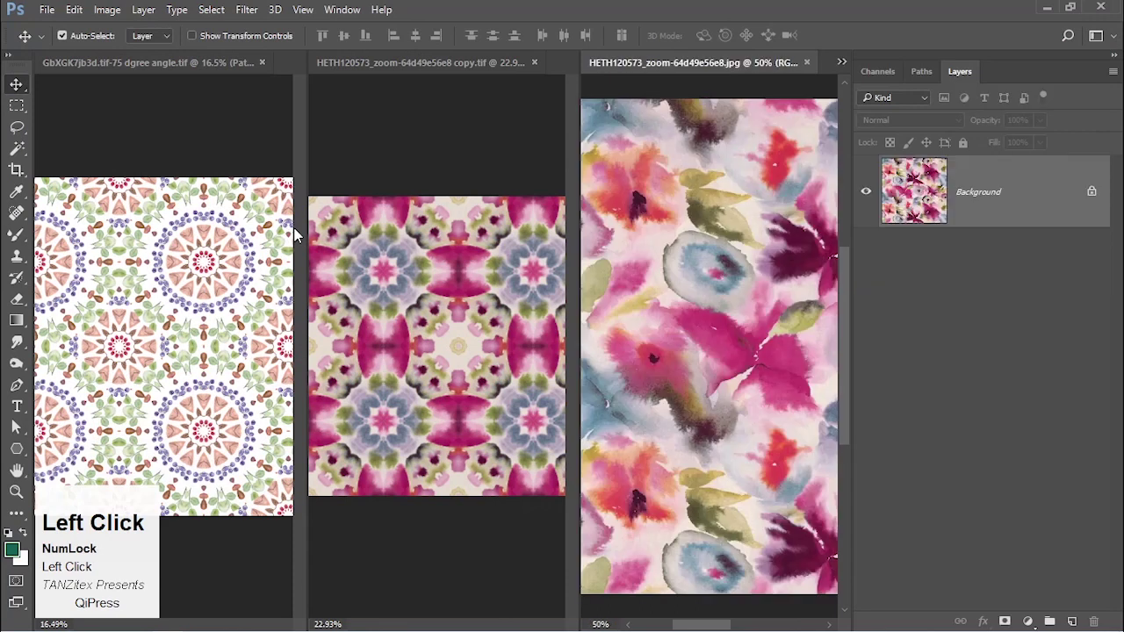
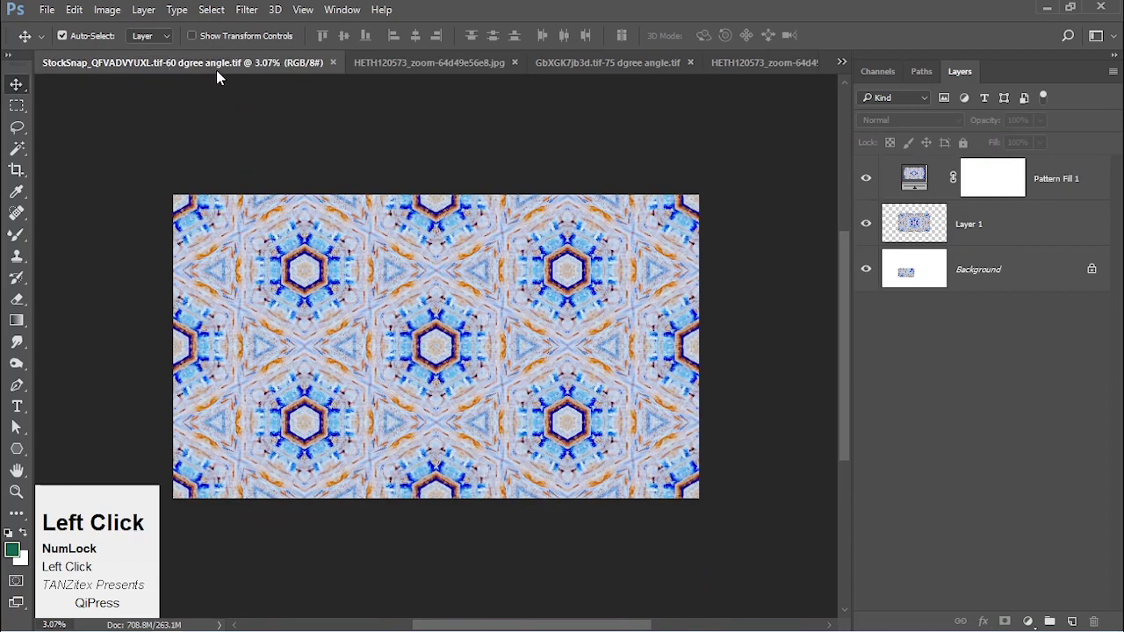
- Activate the HETH120573 pink watercolour kaleidoscope document tab
click(673, 68)
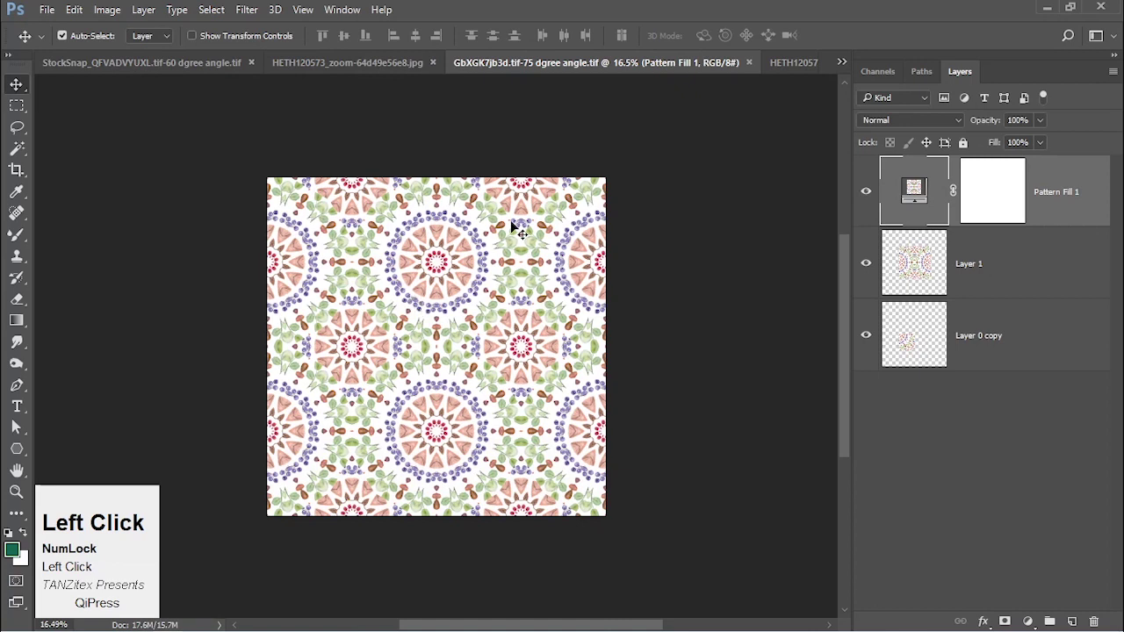
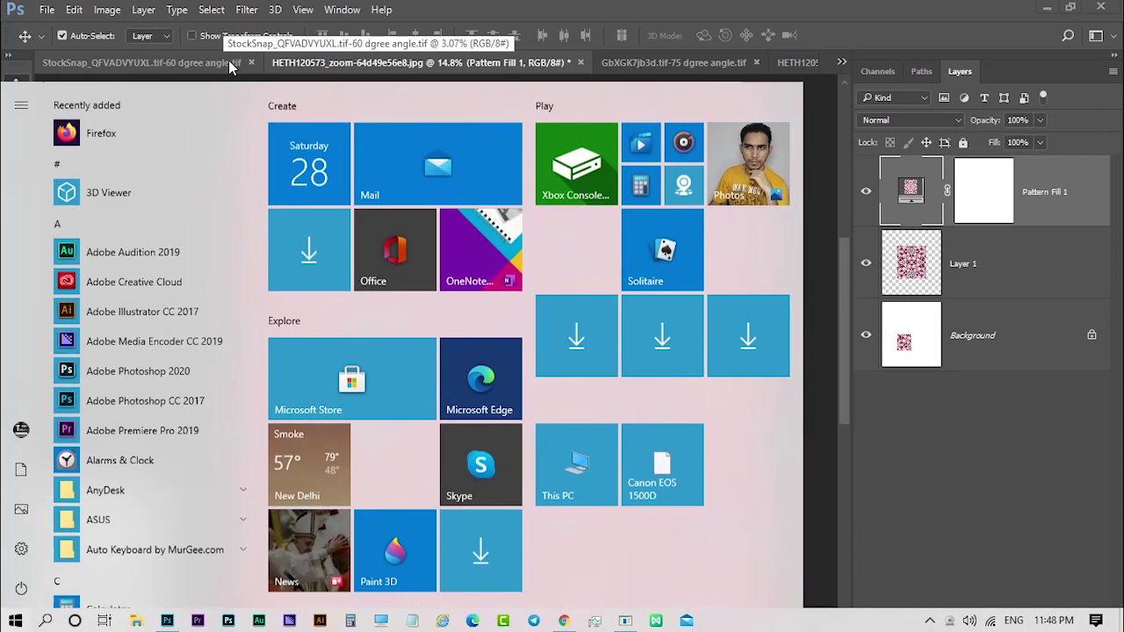
- Show the Actions panel, collapse One Click 60 Dgree, reposition it and select the Demo set
key(alt+F9)
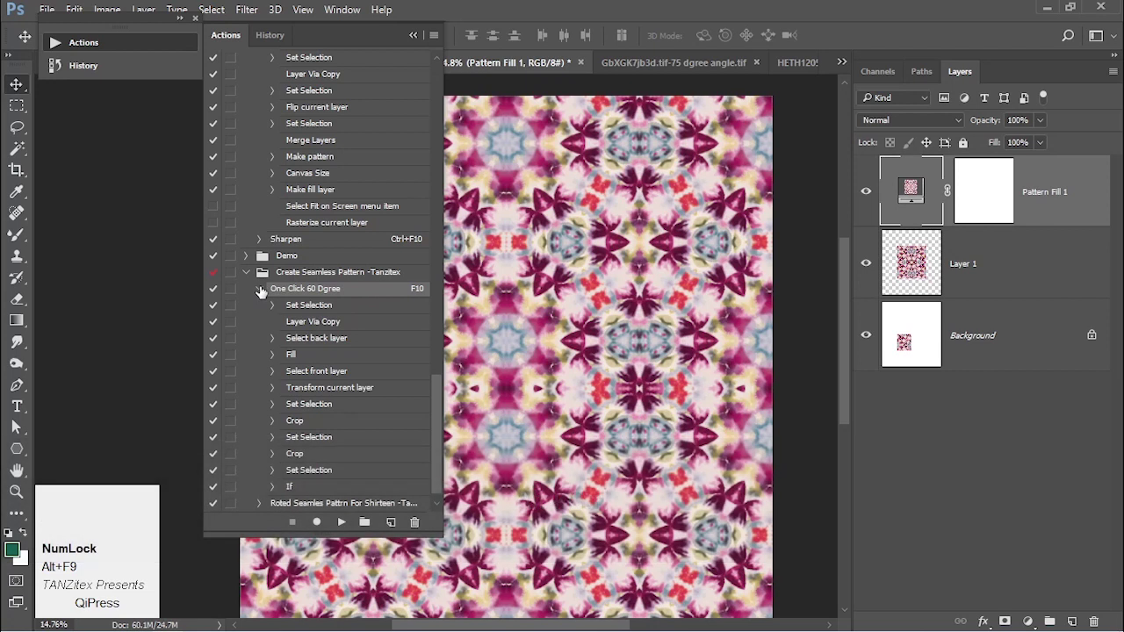
click(262, 291)
scroll(down, 3)
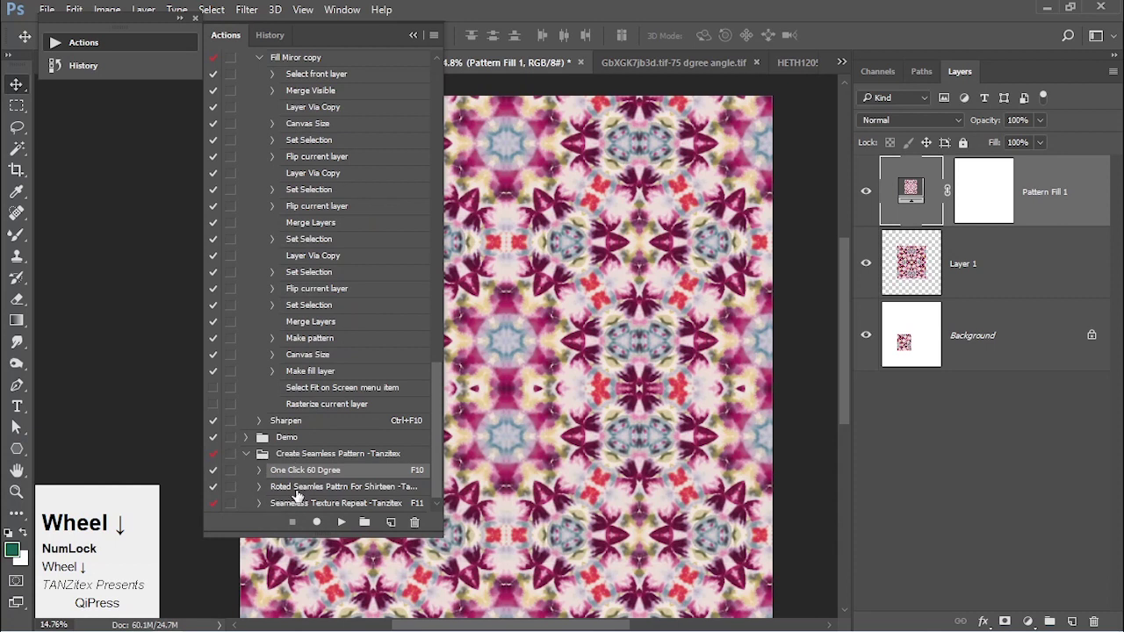
drag(282, 441, 188, 298)
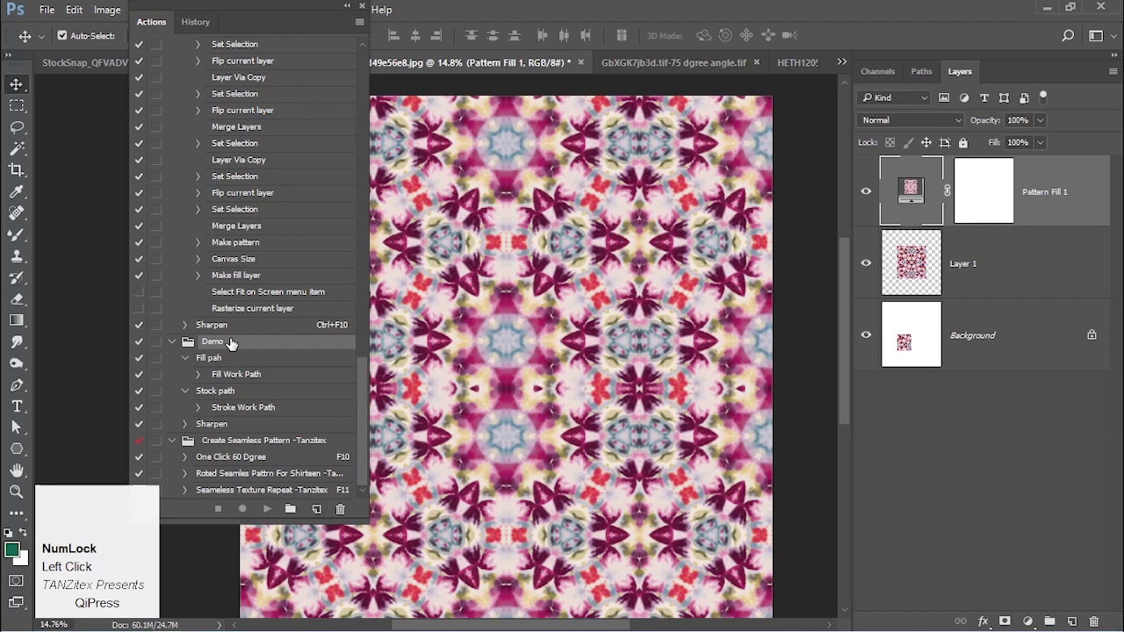
click(364, 28)
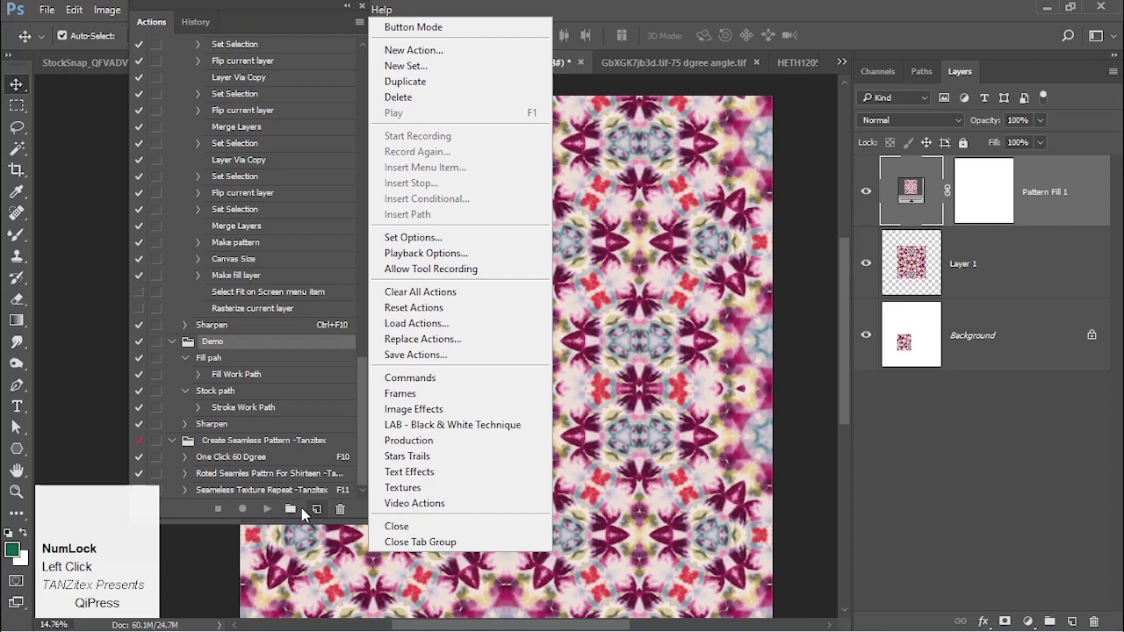
- Create a new action in the Demo set named '1 Click Repeat'
click(291, 511)
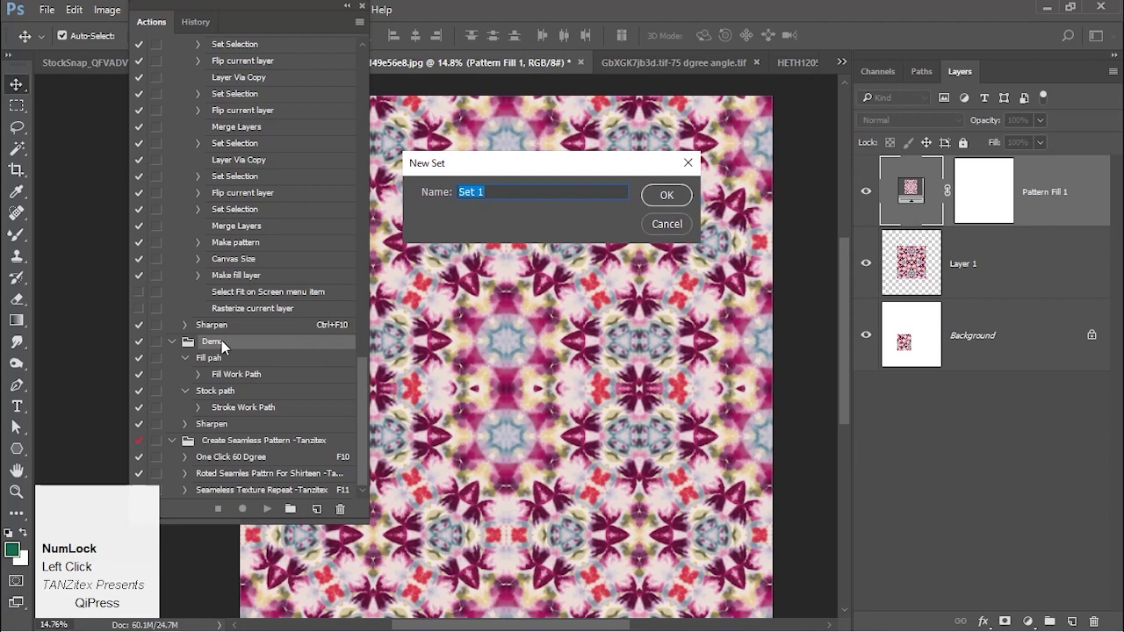
click(672, 235)
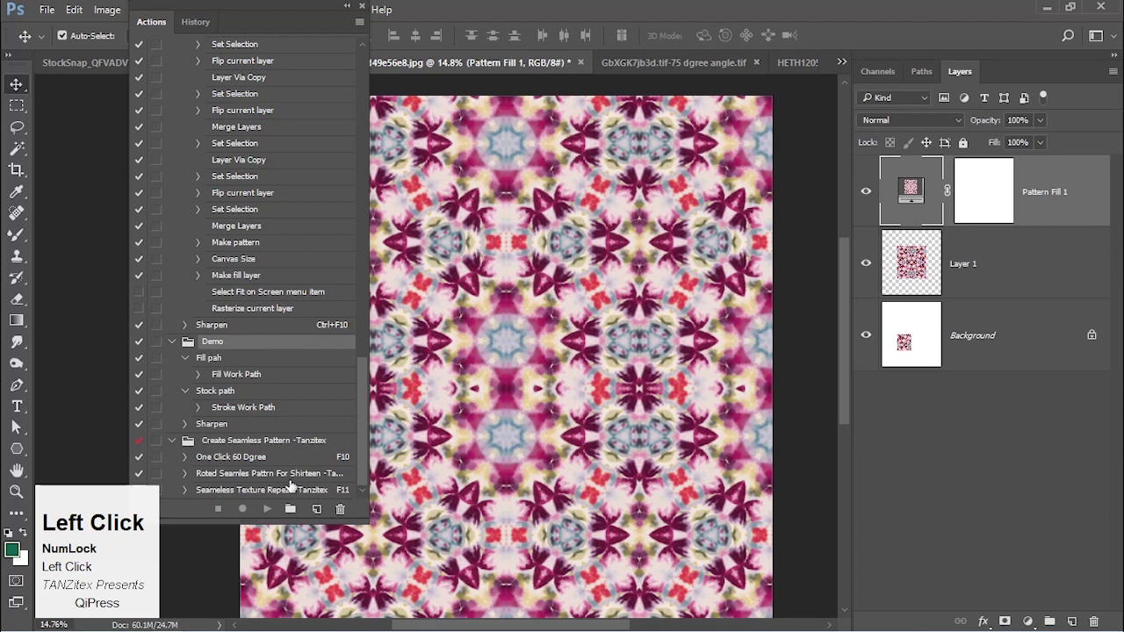
click(314, 519)
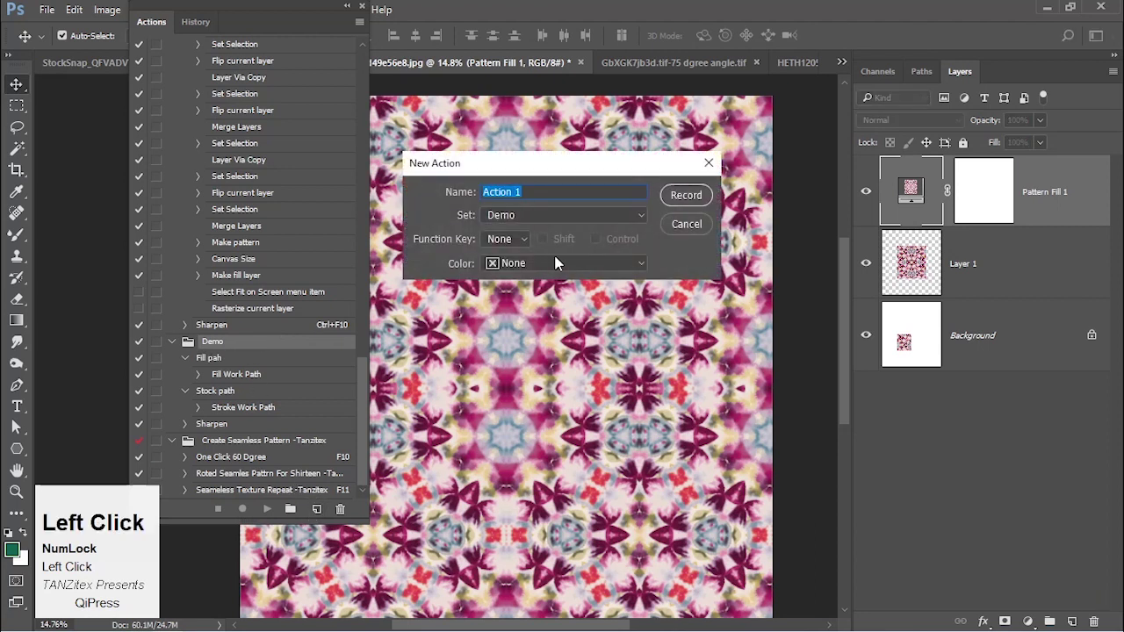
key(space)
text(lo)
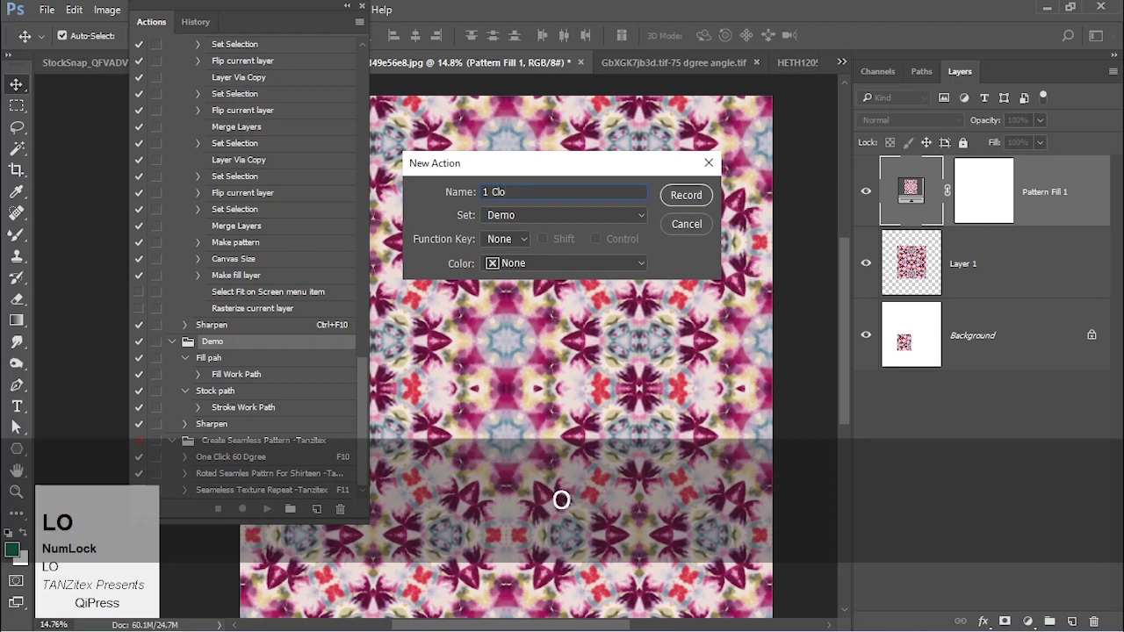
key(BackSpace)
text(ick)
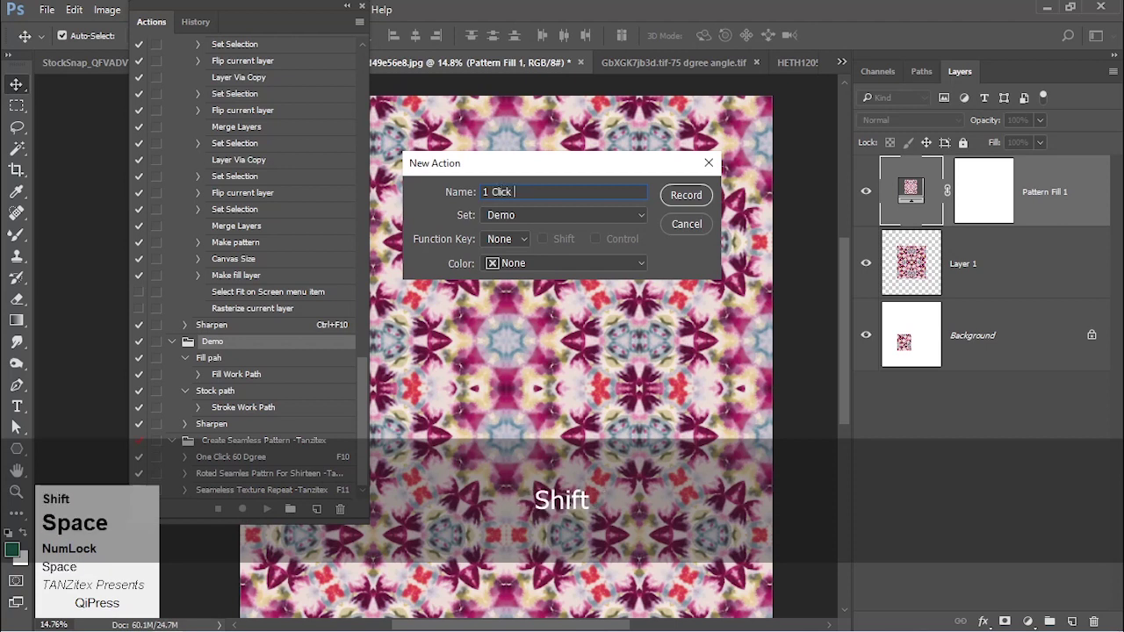
text(epeat)
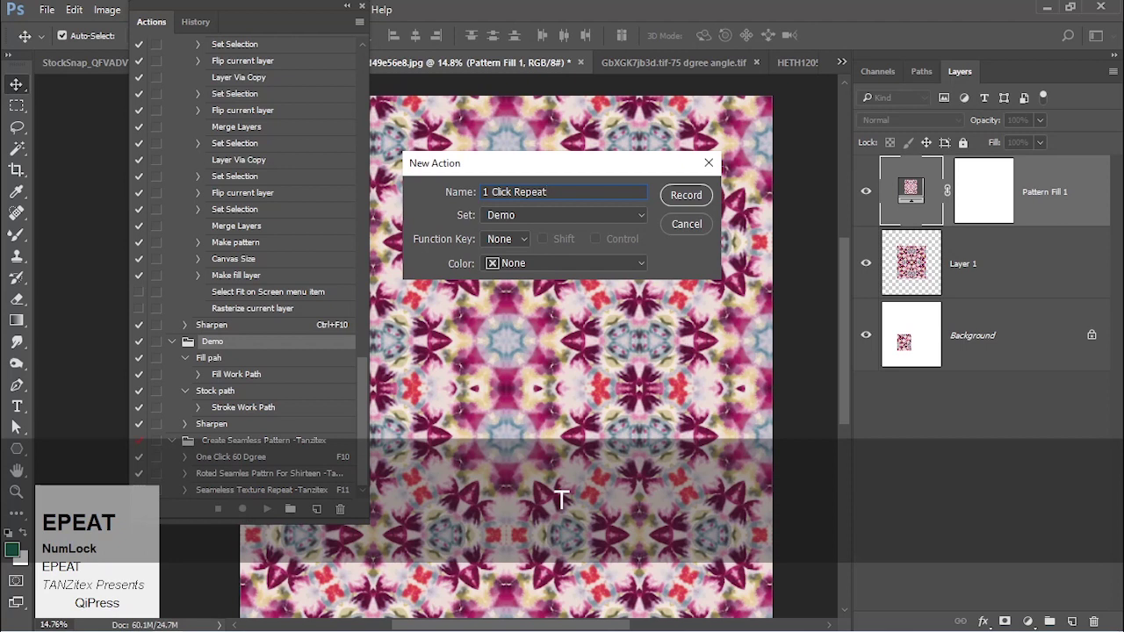
- Start recording the action and hide the Pattern Fill 1 layer
key(Return)
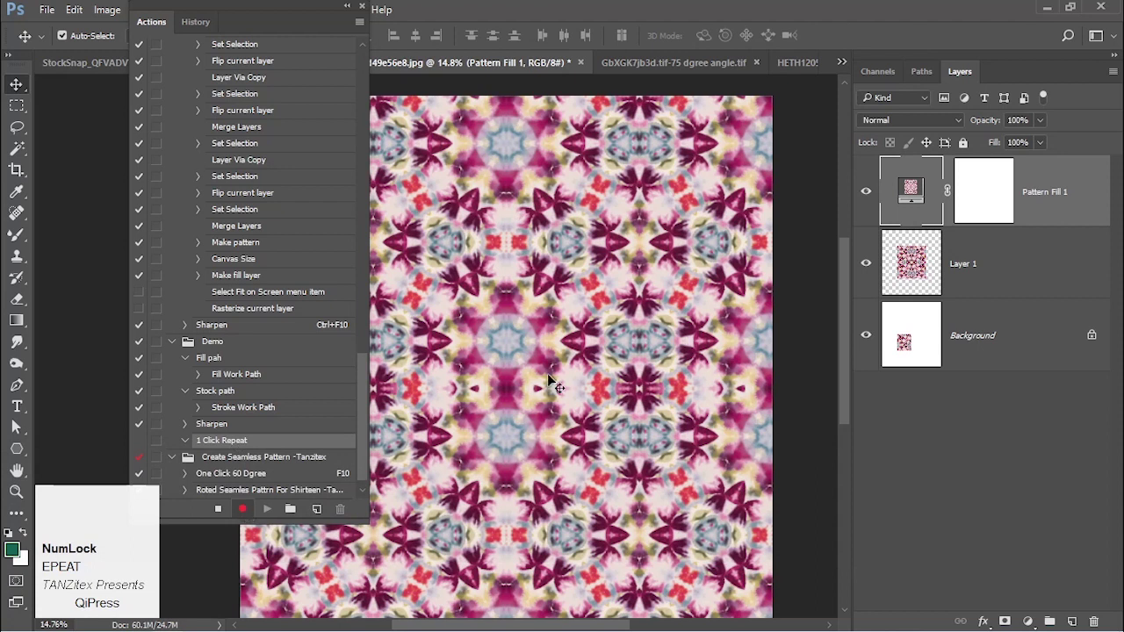
click(867, 194)
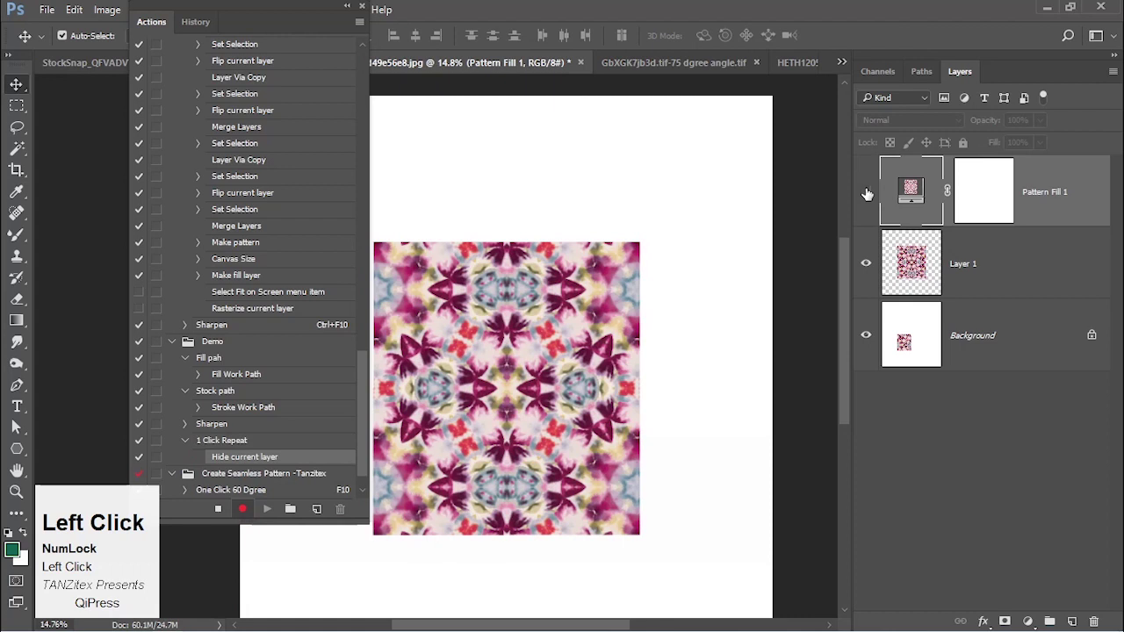
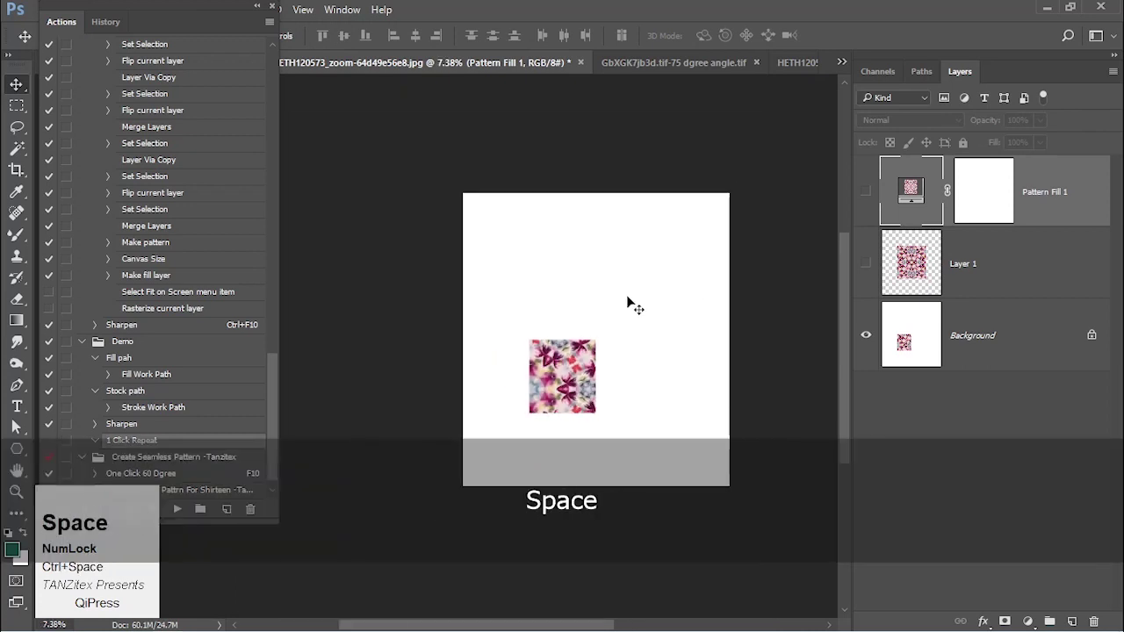
- Revert the floral photo to its saved original and convert its background into Layer 0
key(F12)
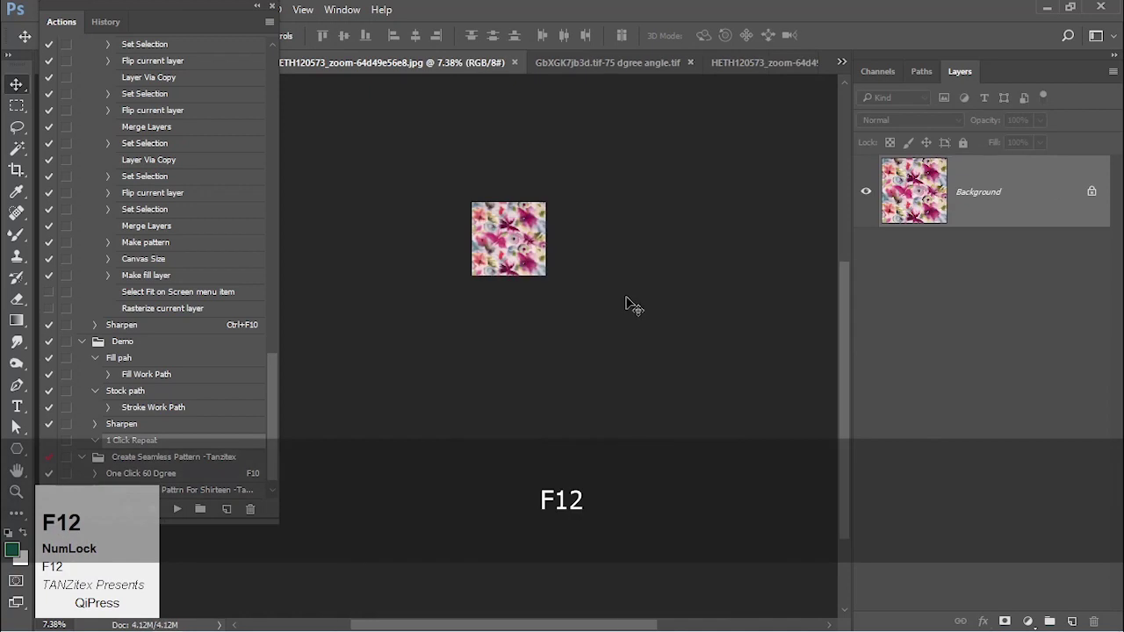
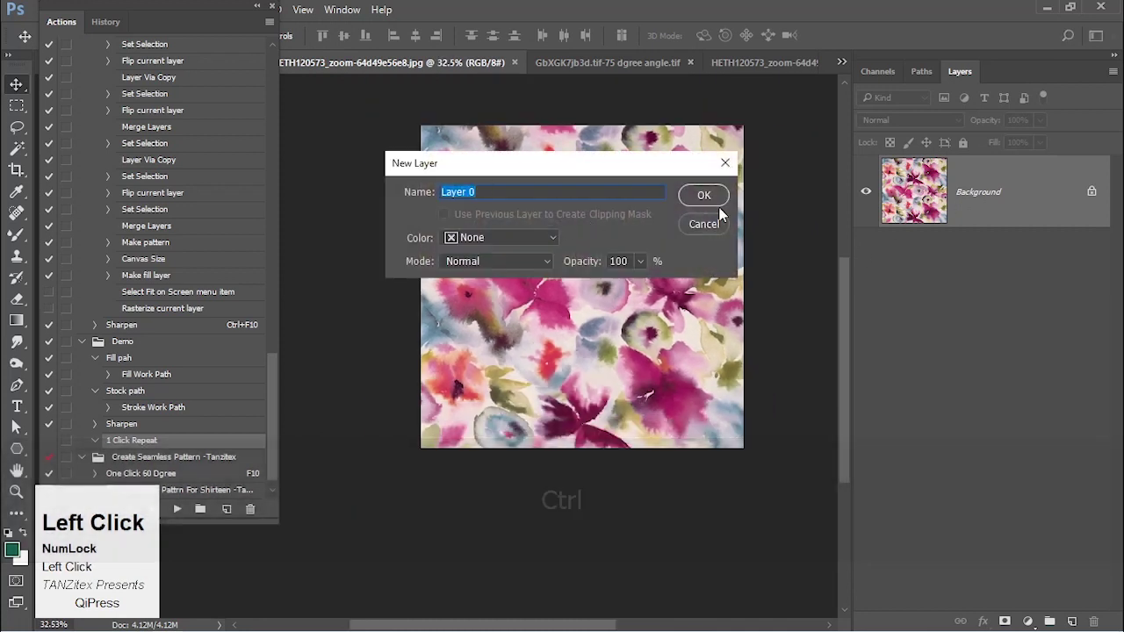
click(706, 202)
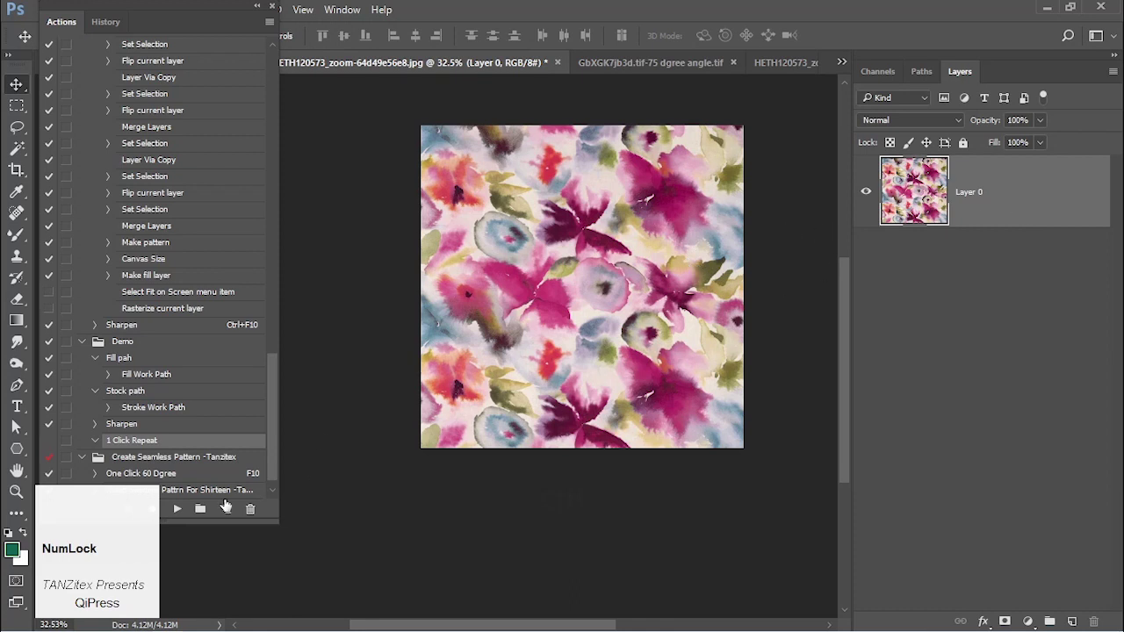
click(199, 27)
drag(224, 28, 227, 488)
- Zoom into the floral Layer 0 and cancel the transform attempt
key(super+=)
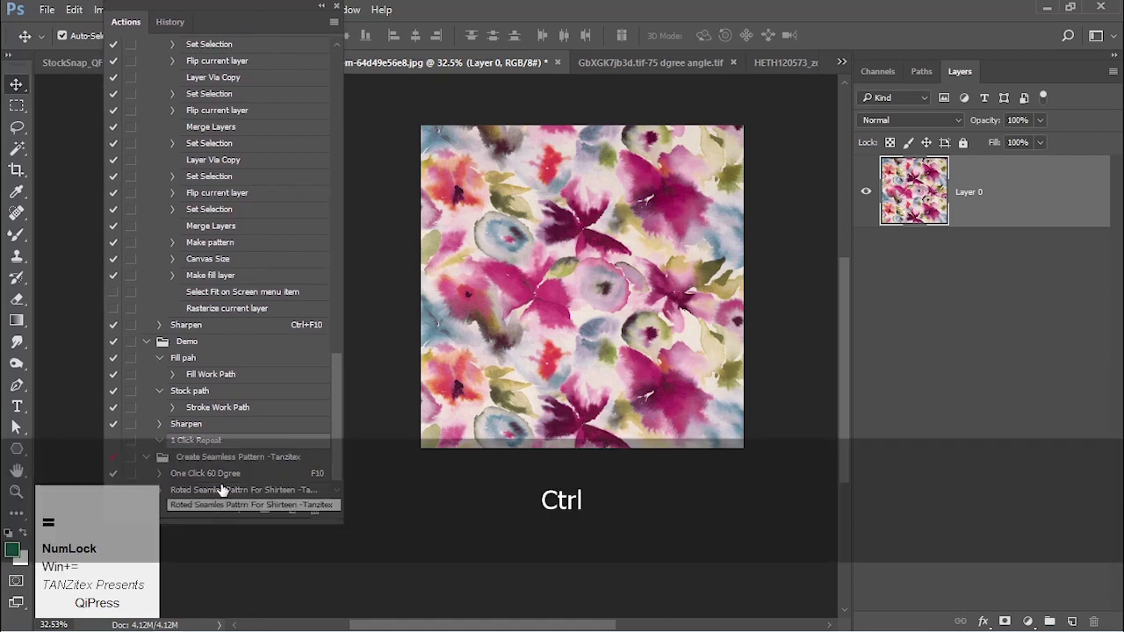
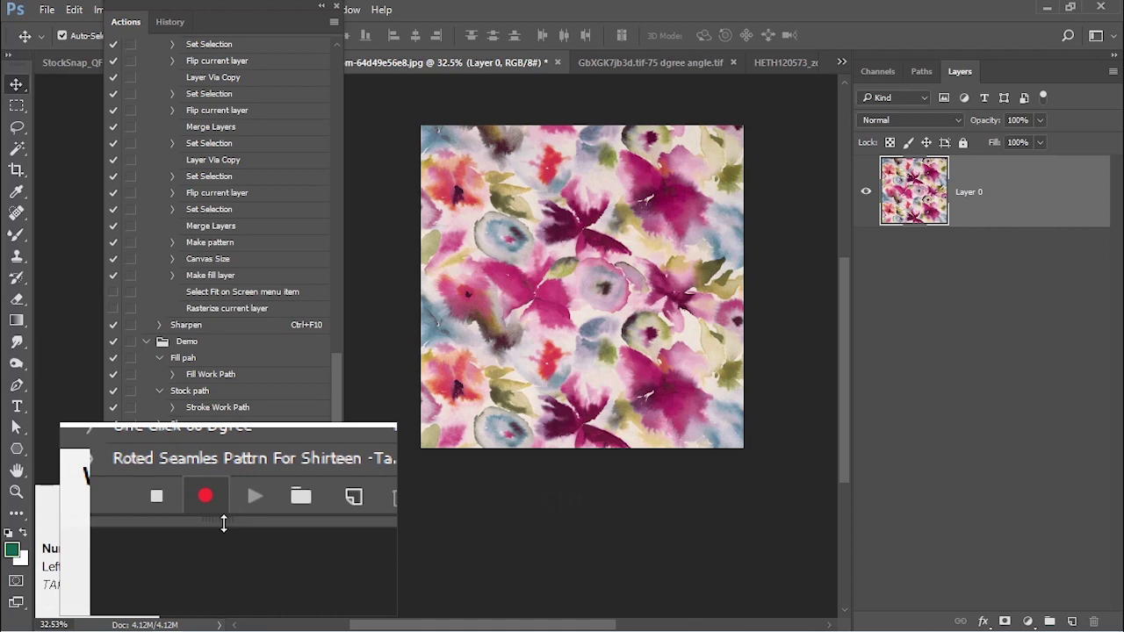
key(Escape)
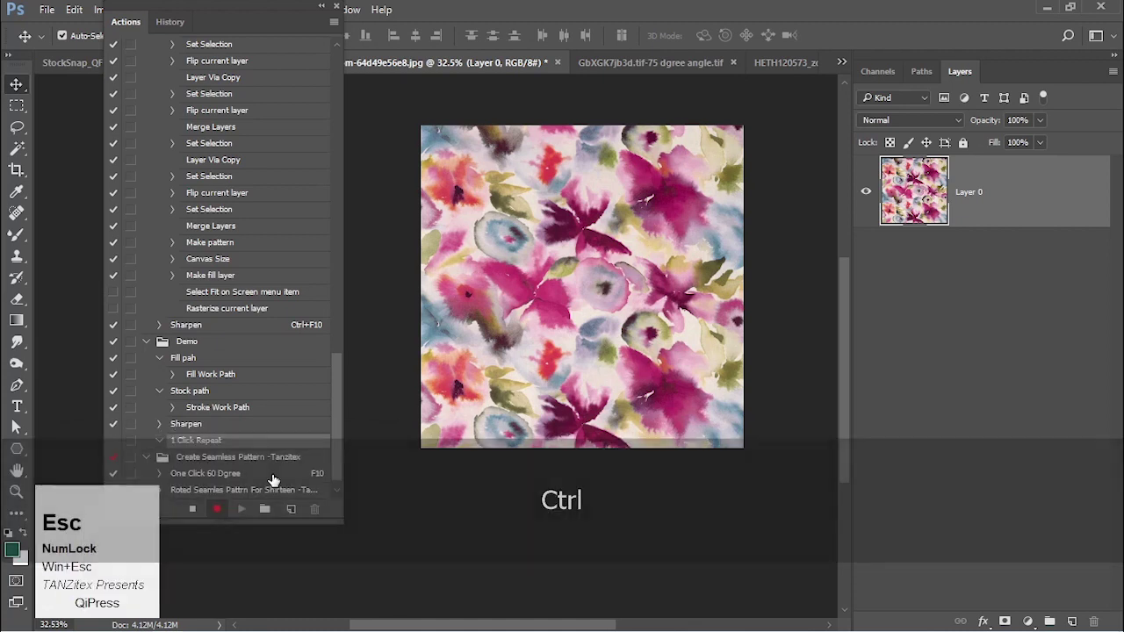
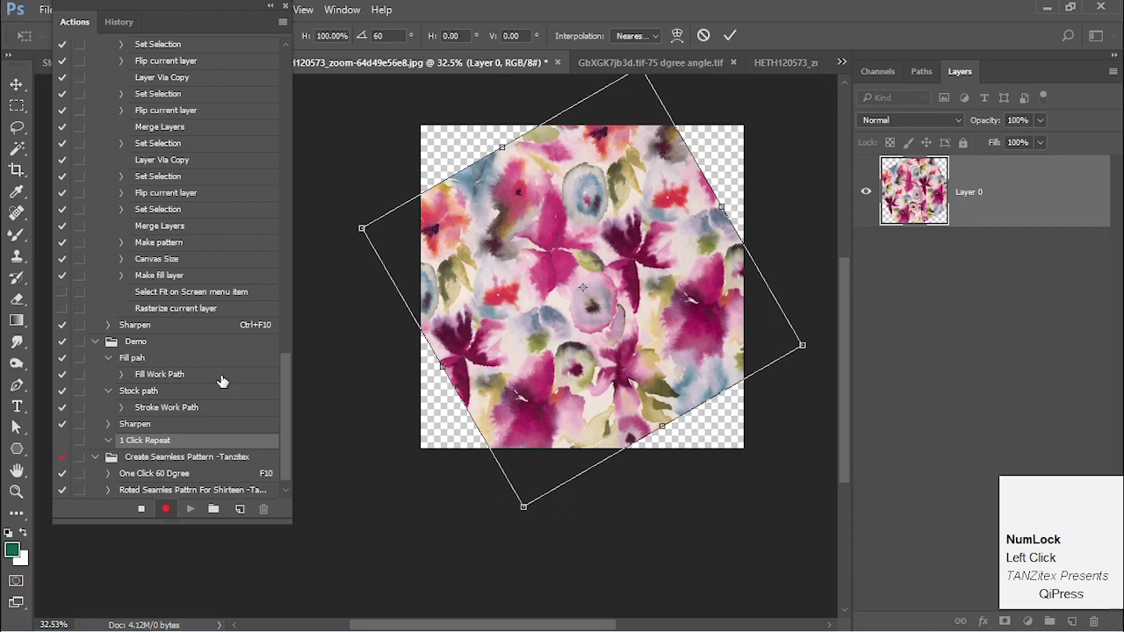
- Commit the 60-degree rotation of Layer 0 as the first recorded step
scroll(up, 3)
scroll(up, 3)
click(101, 196)
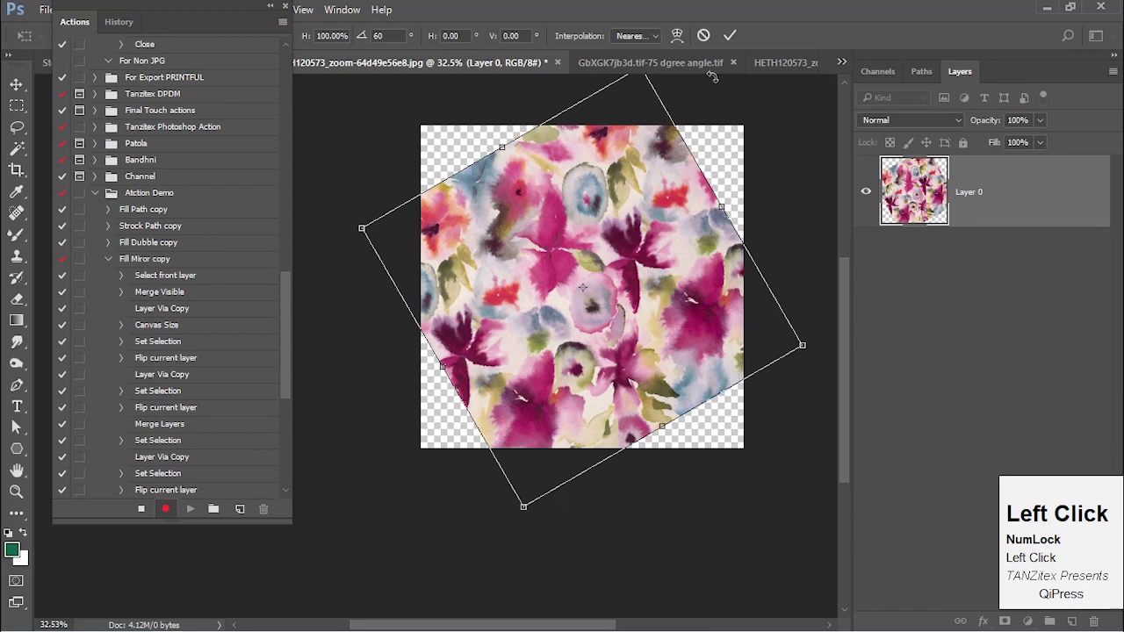
click(734, 39)
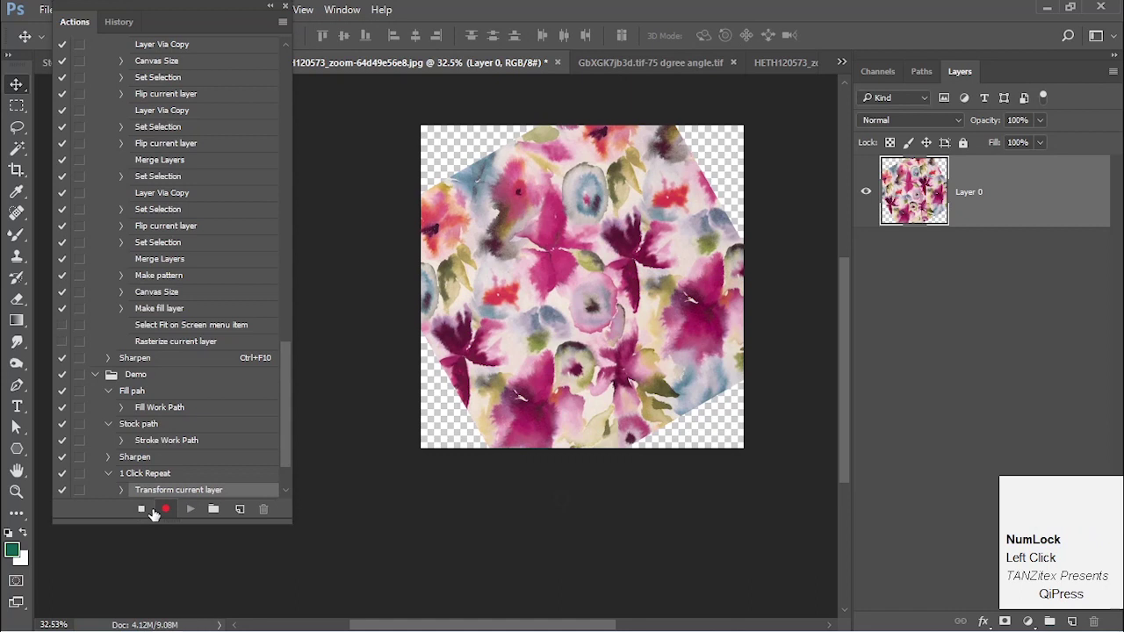
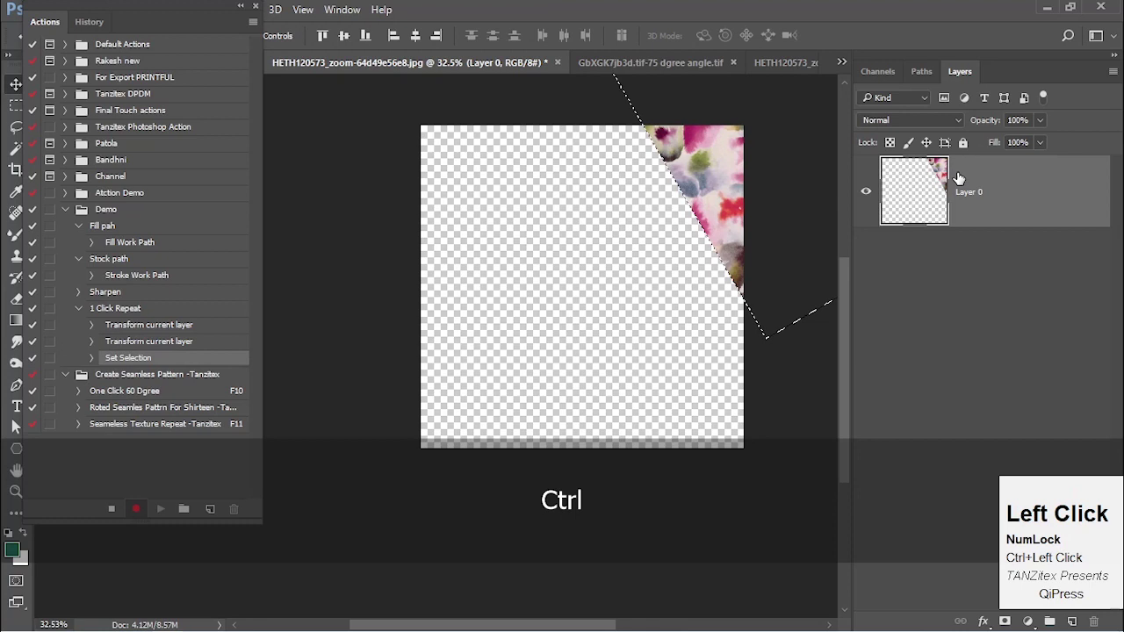
- Crop the floral image to the diagonal wedge selection via Image > Crop
key(alt+i)
key(alt+p)
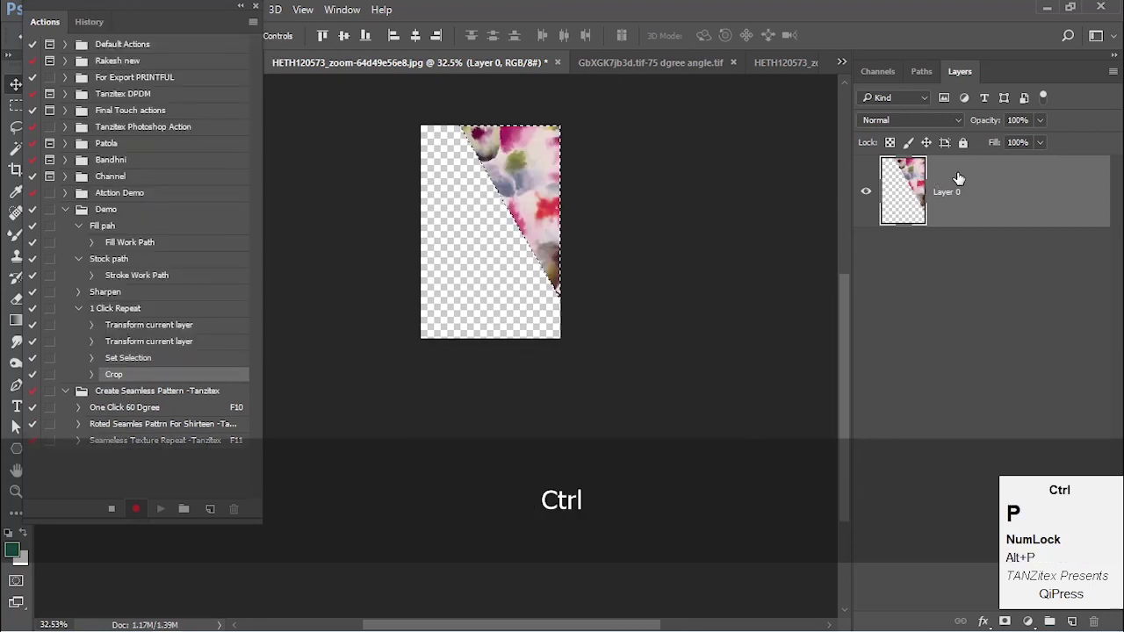
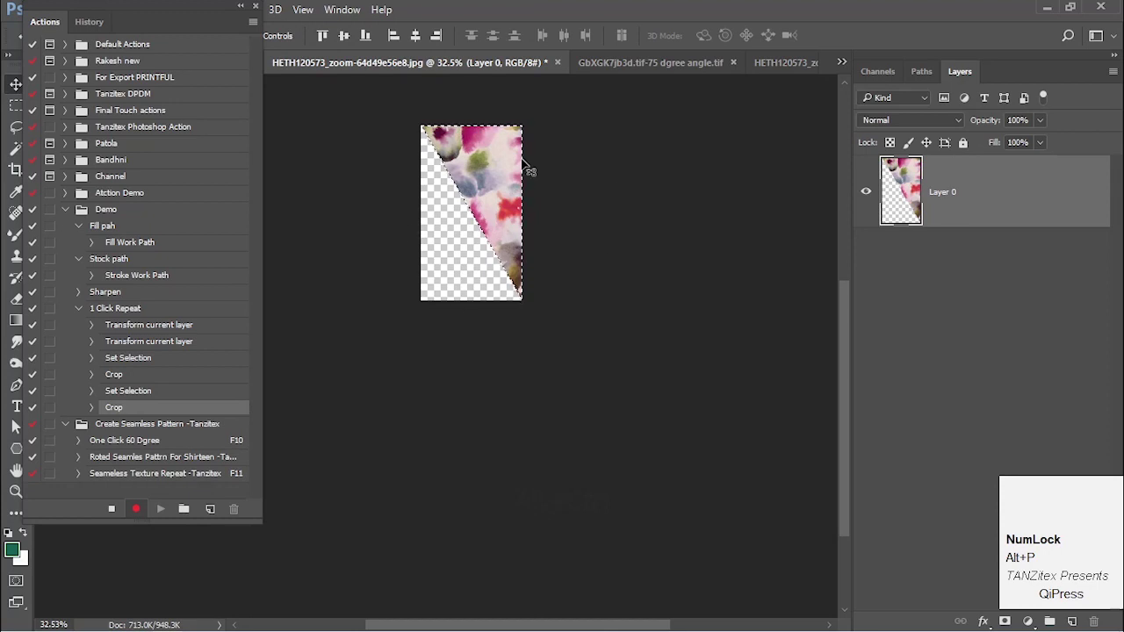
- Enlarge the canvas to 50 by 70 inches, recording the Canvas Size step
key(ctrl+alt+c)
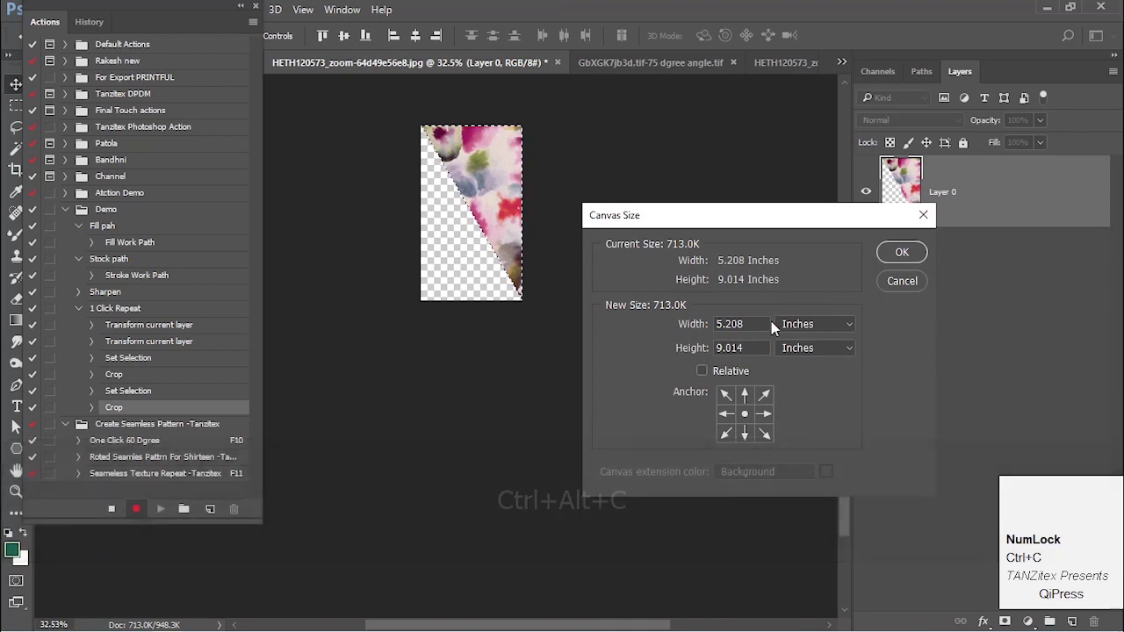
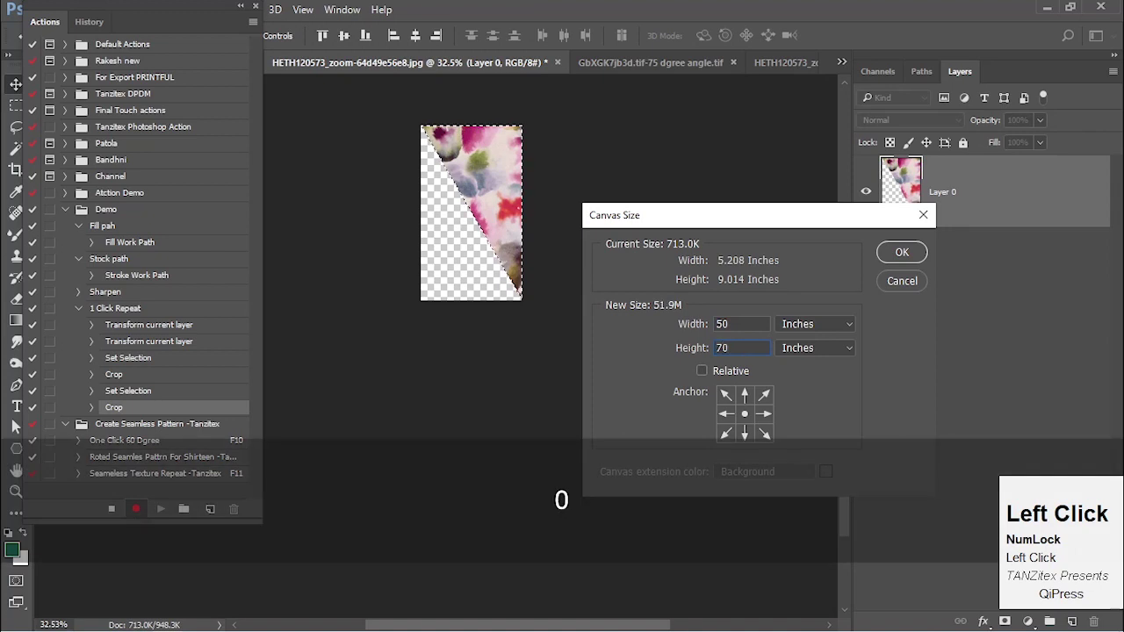
key(Return)
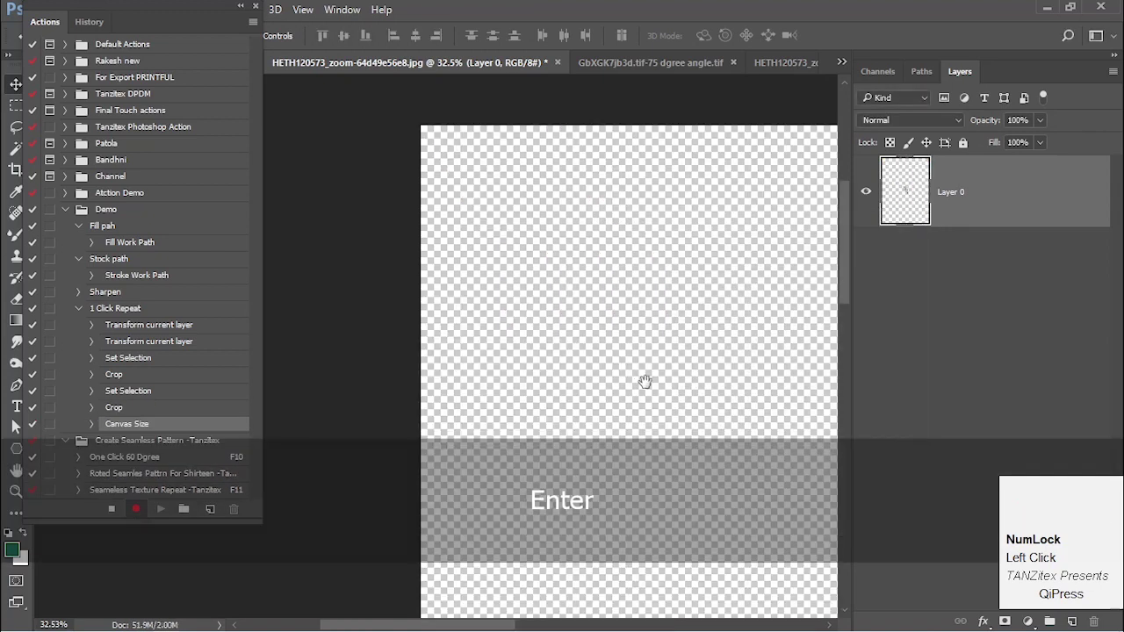
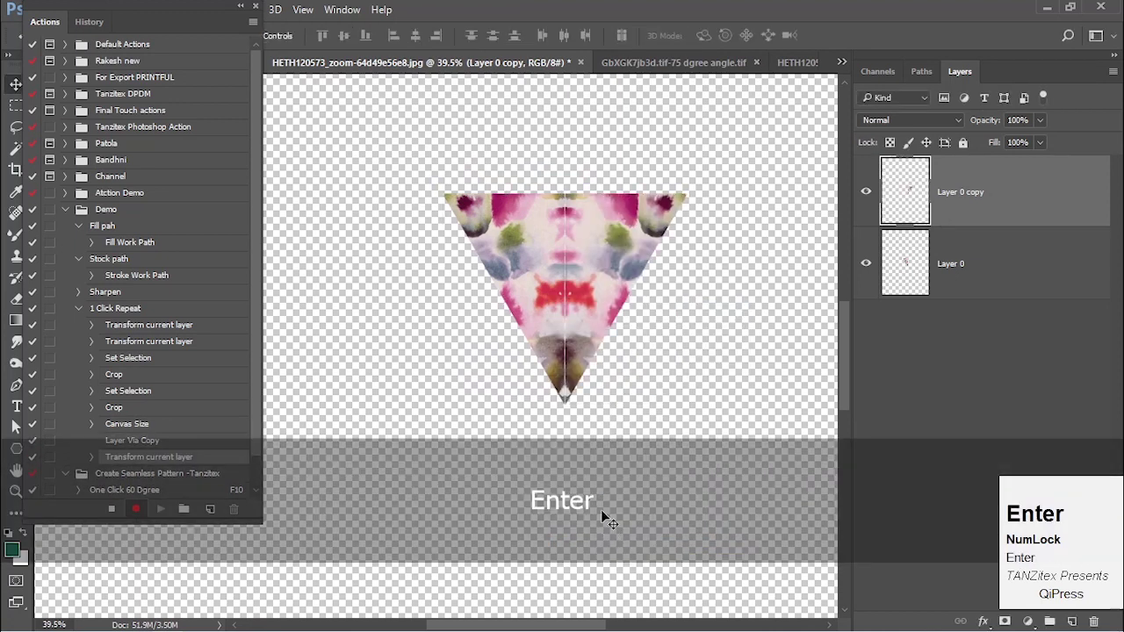
- Merge the mirrored triangle, duplicate it and commit the copy rotated 60 degrees
key(ctrl+e)
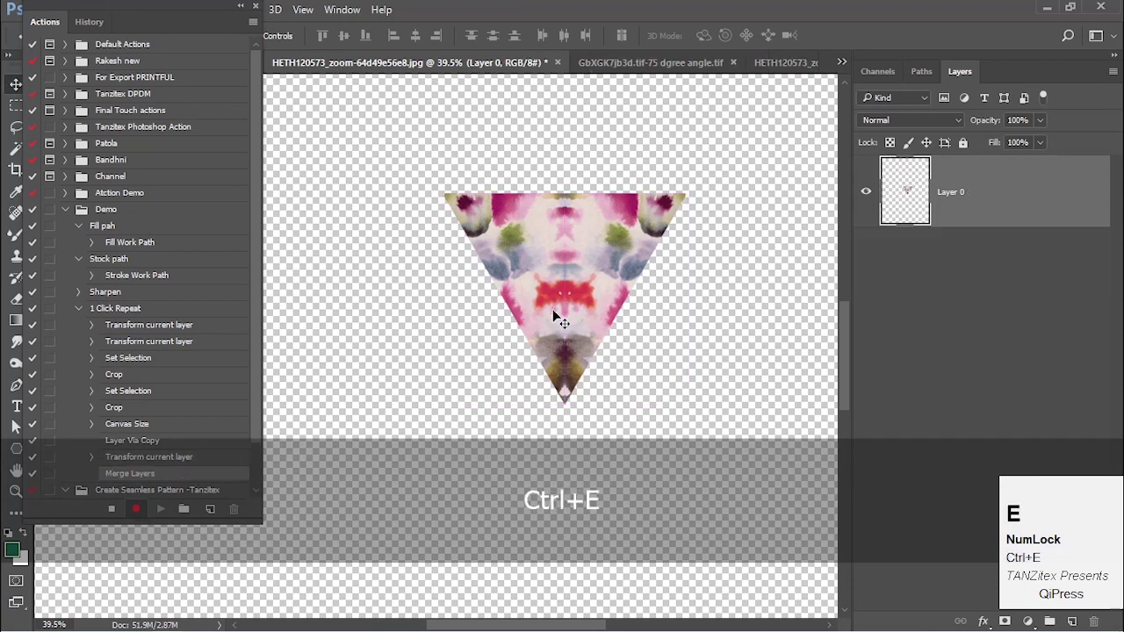
key(ctrl+j)
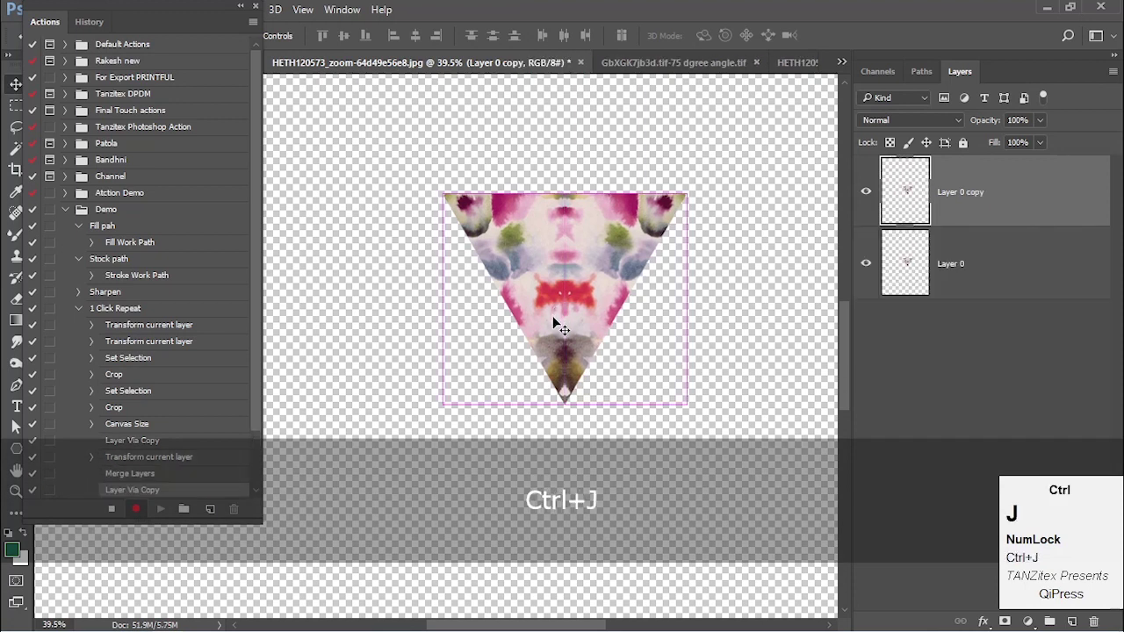
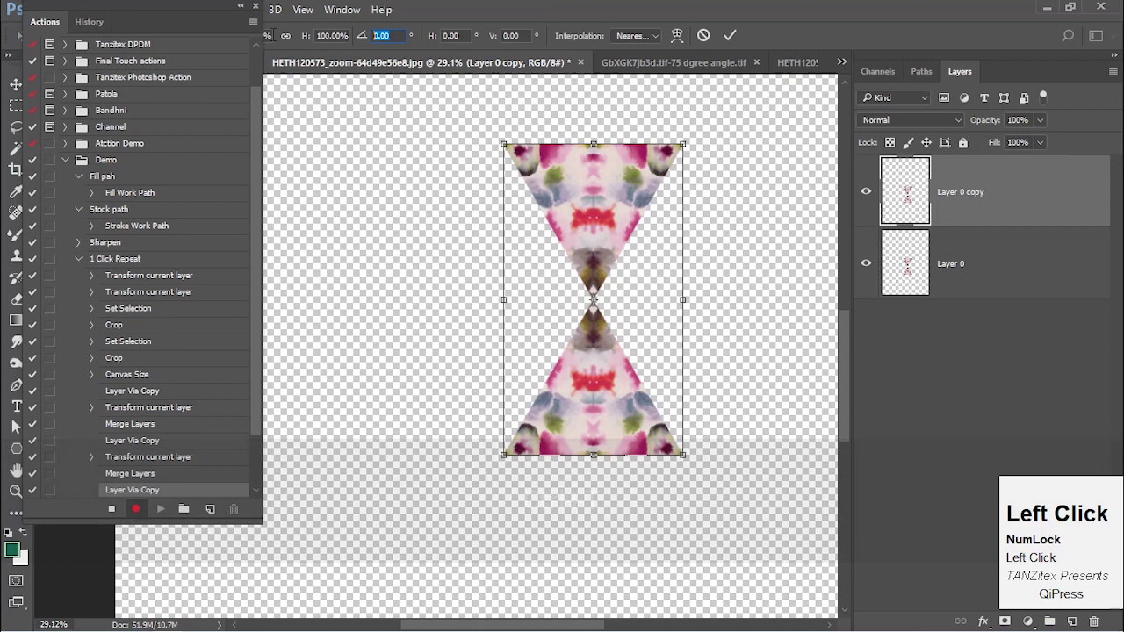
key(6)
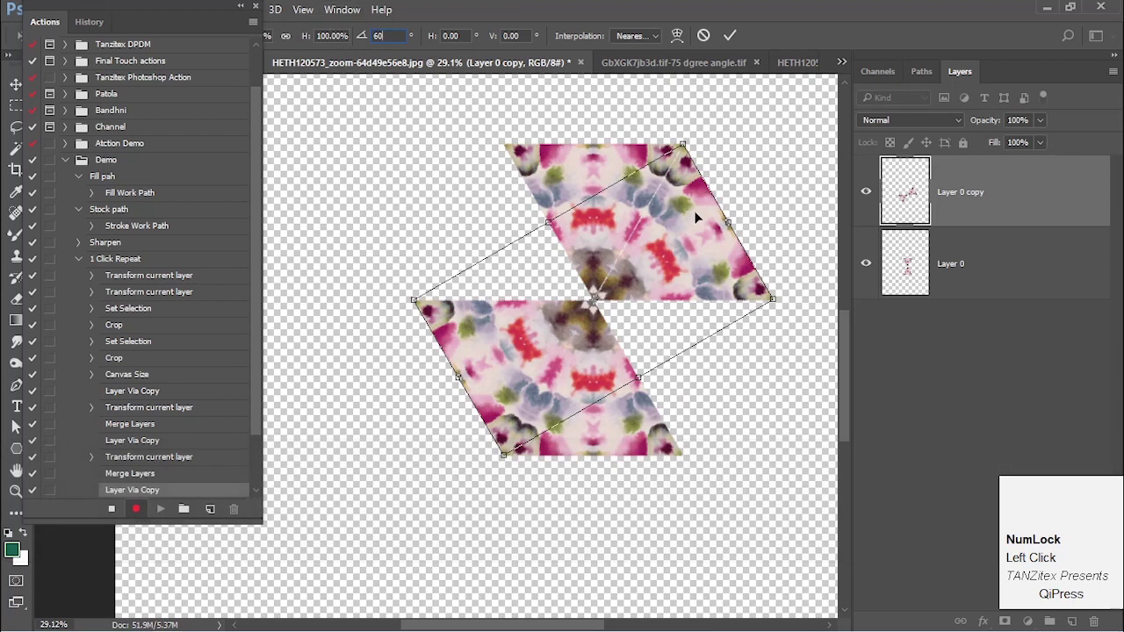
key(Return)
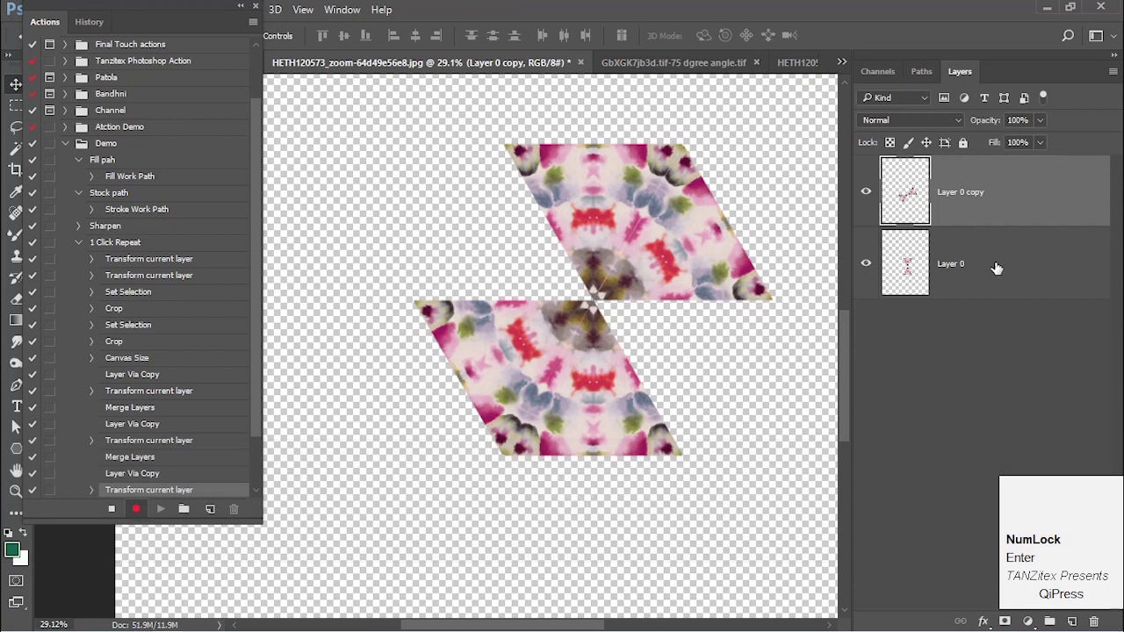
- Duplicate Layer 0 again and commit the new copy rotated -60 degrees
click(1001, 266)
key(ctrl+j)
key(ctrl+t)
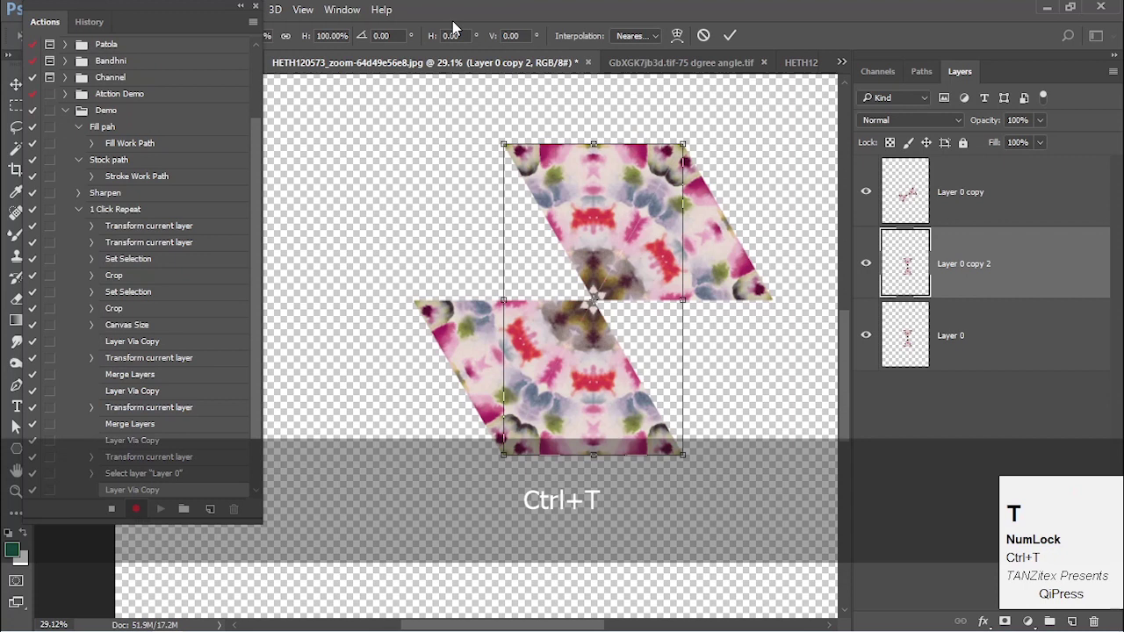
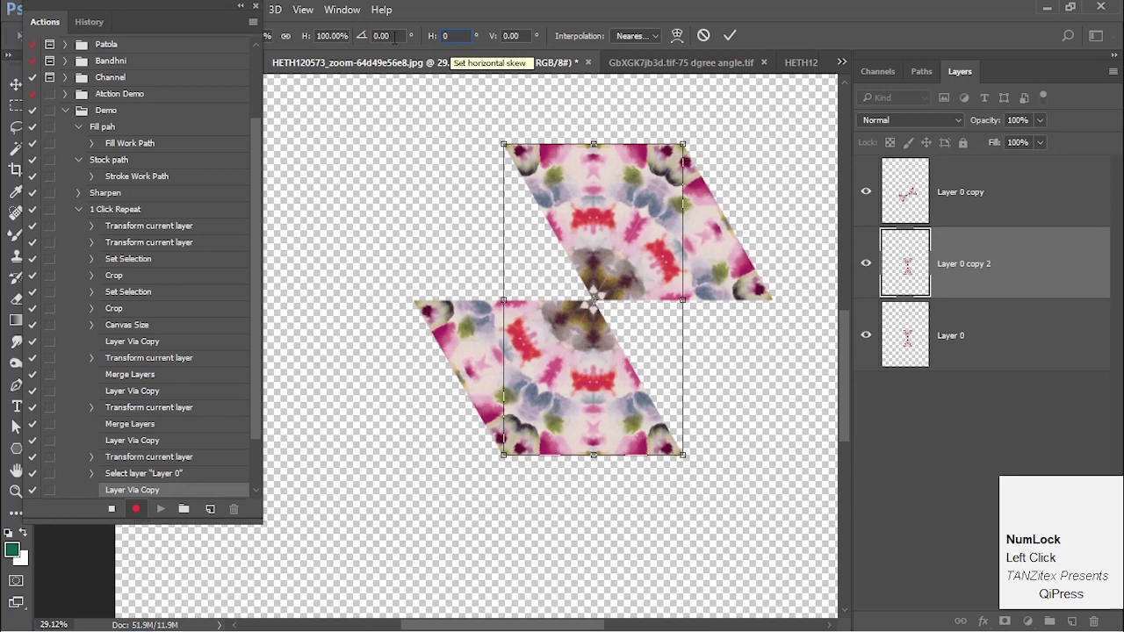
click(354, 36)
key(KP_Subtract)
key(0)
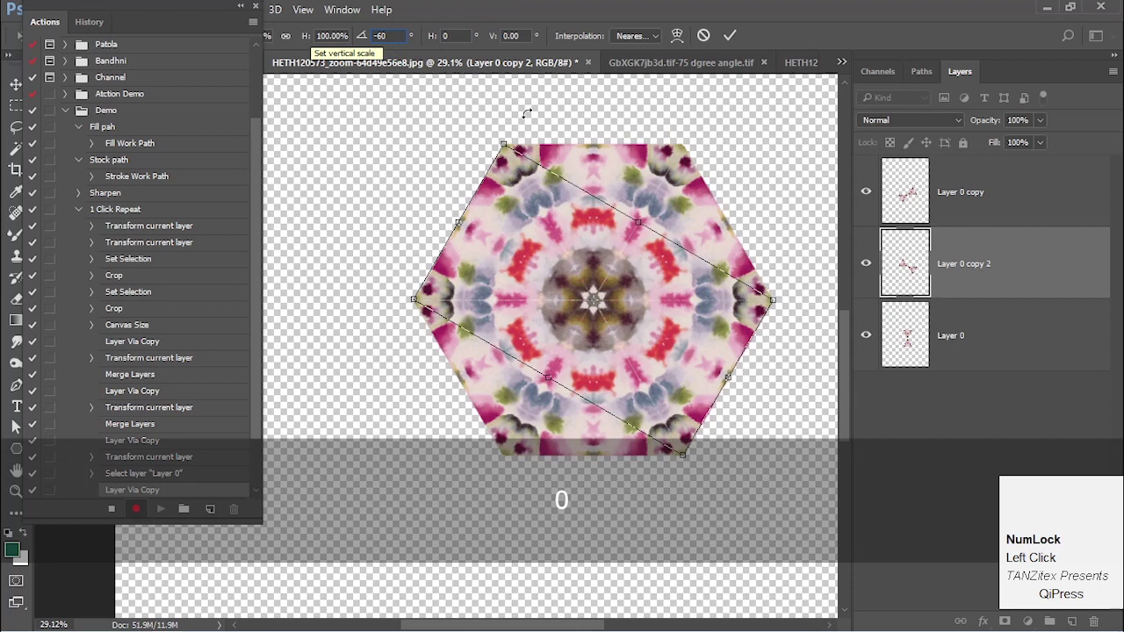
key(Return)
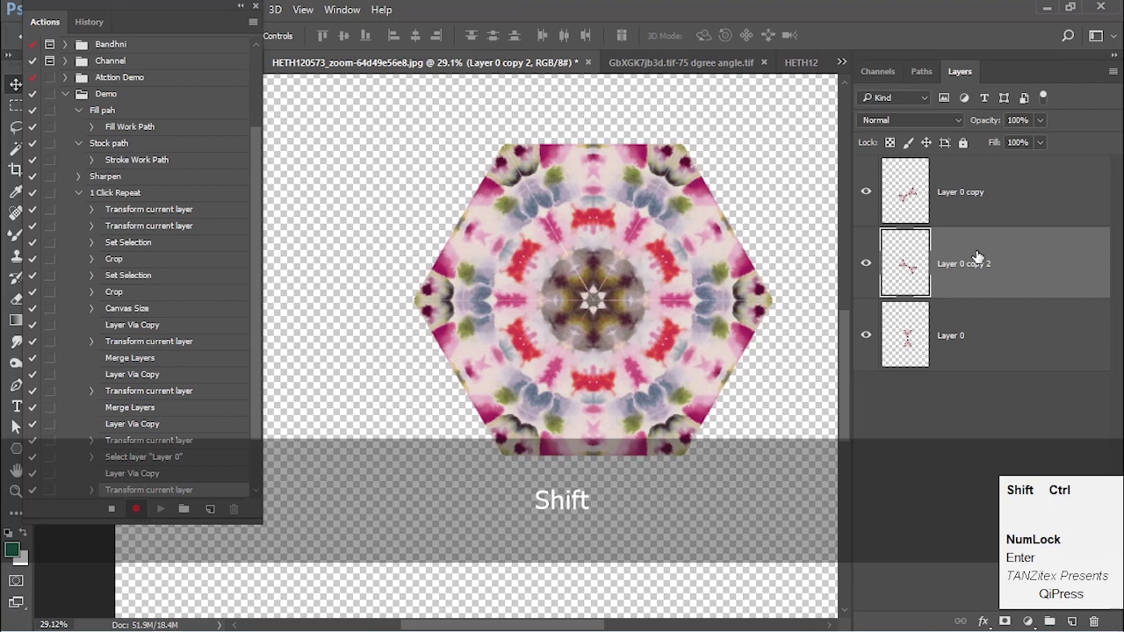
- Merge the three rotated pieces into one hexagon layer
key(ctrl+shift+e)
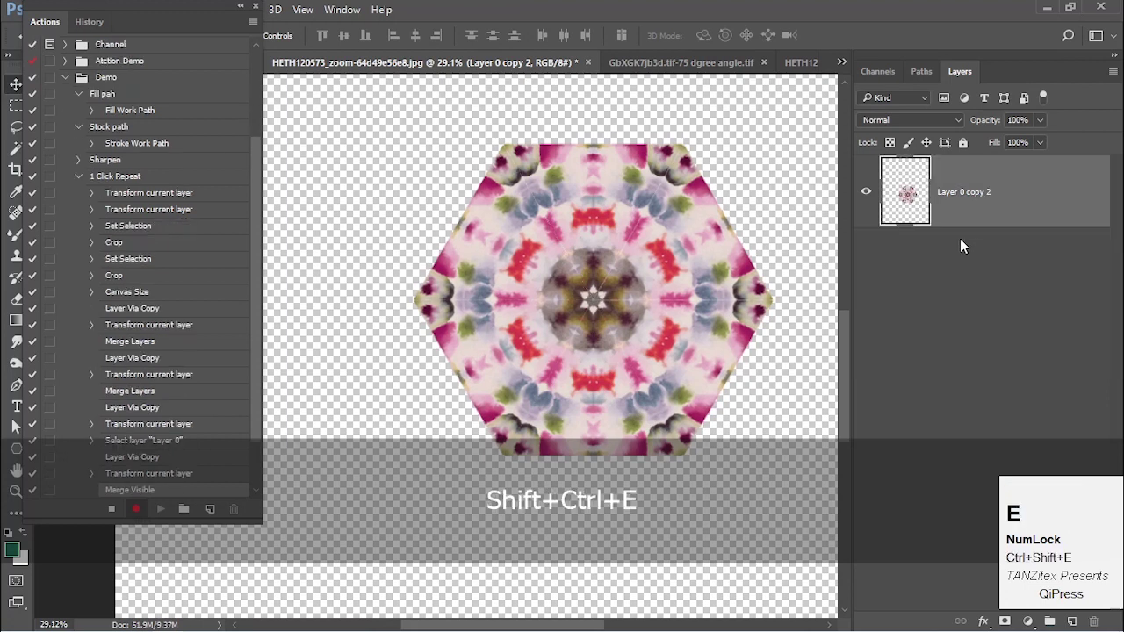
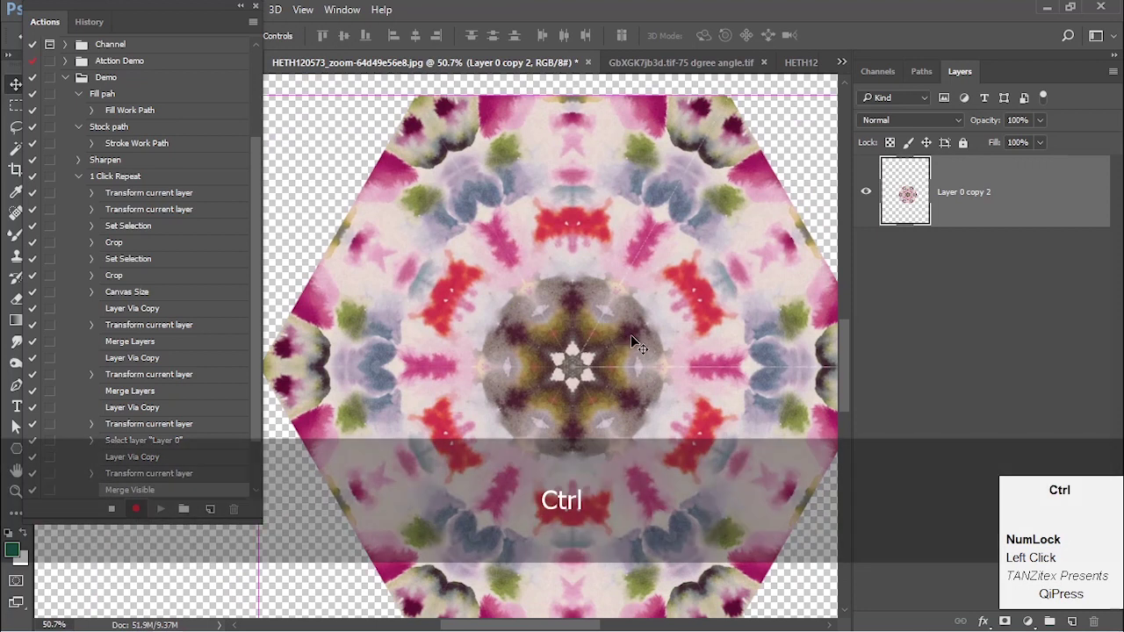
- Duplicate the hexagon and commit the copy rotated -120 degrees about its corner
key(ctrl+j)
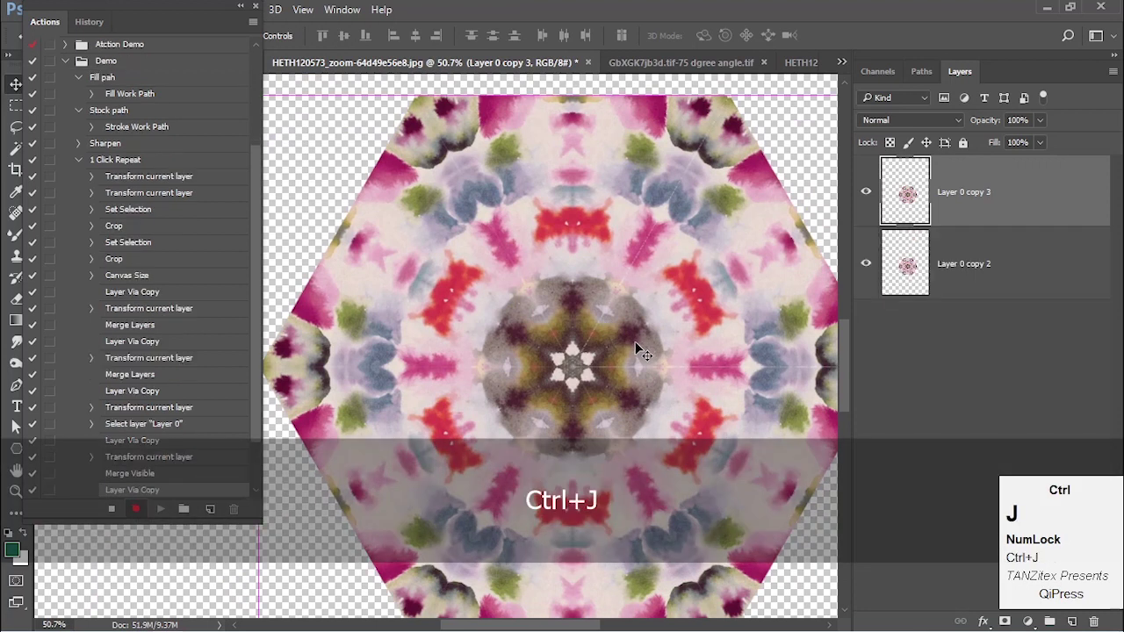
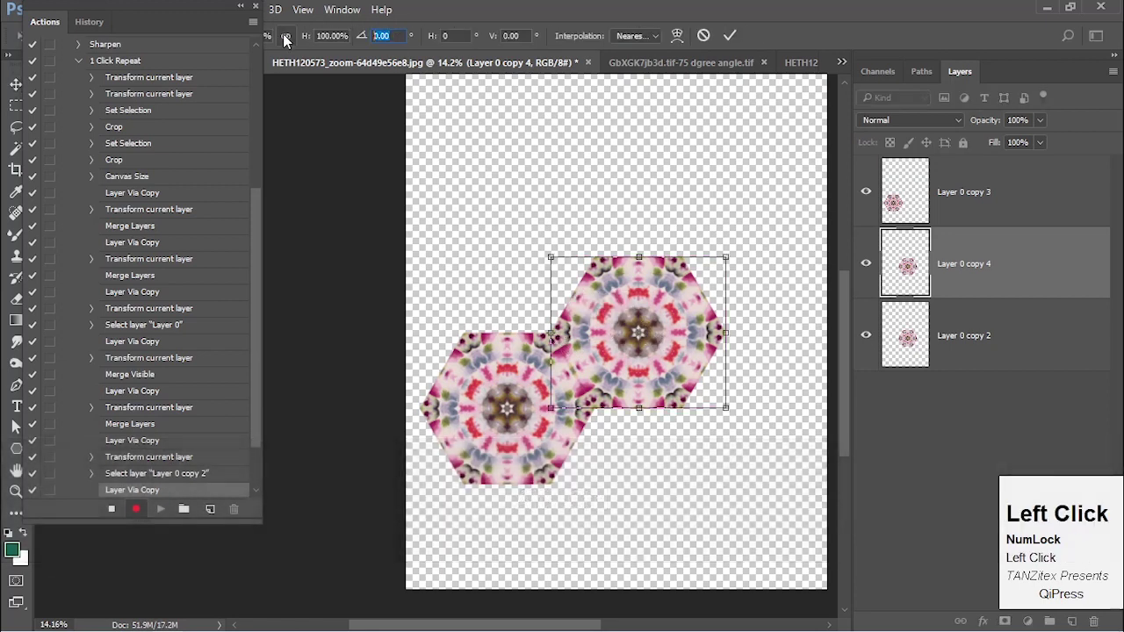
key(KP_Subtract)
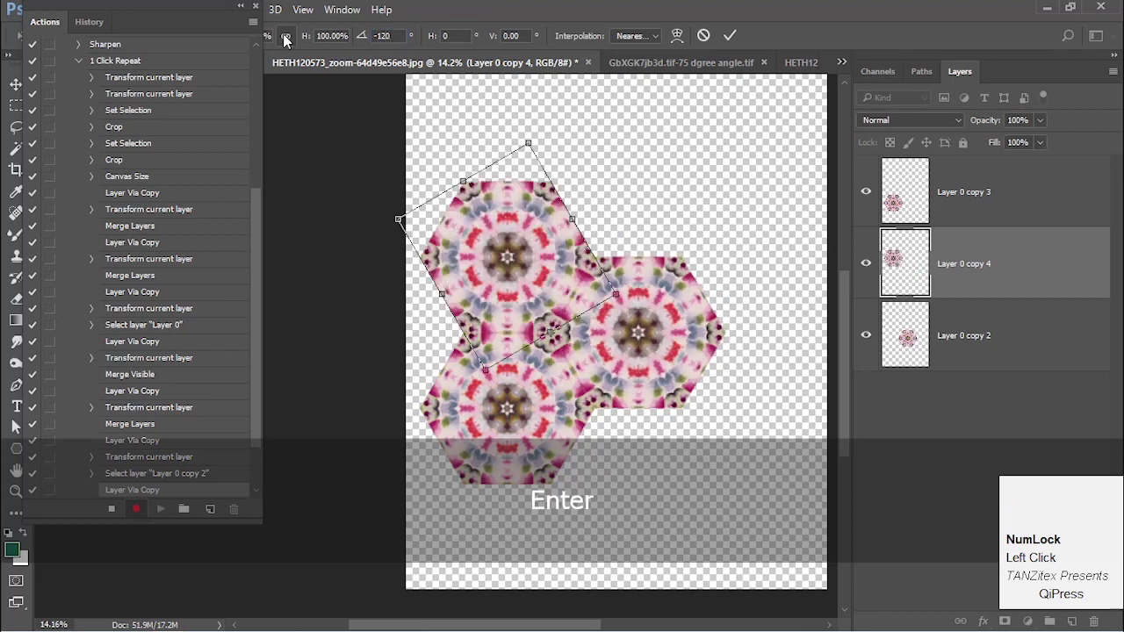
key(Return)
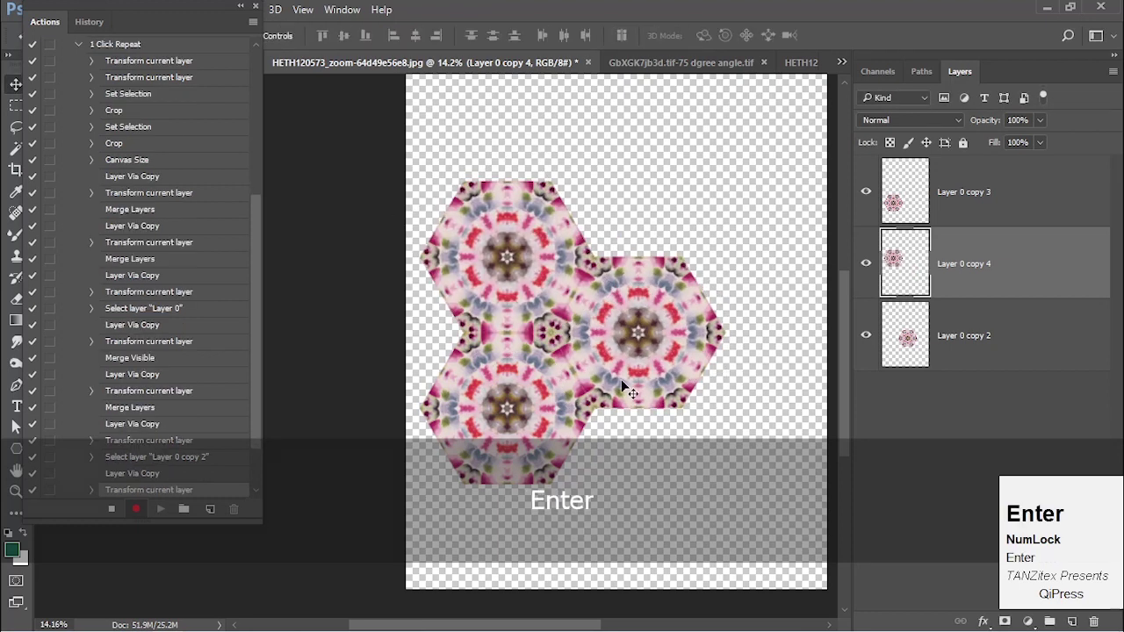
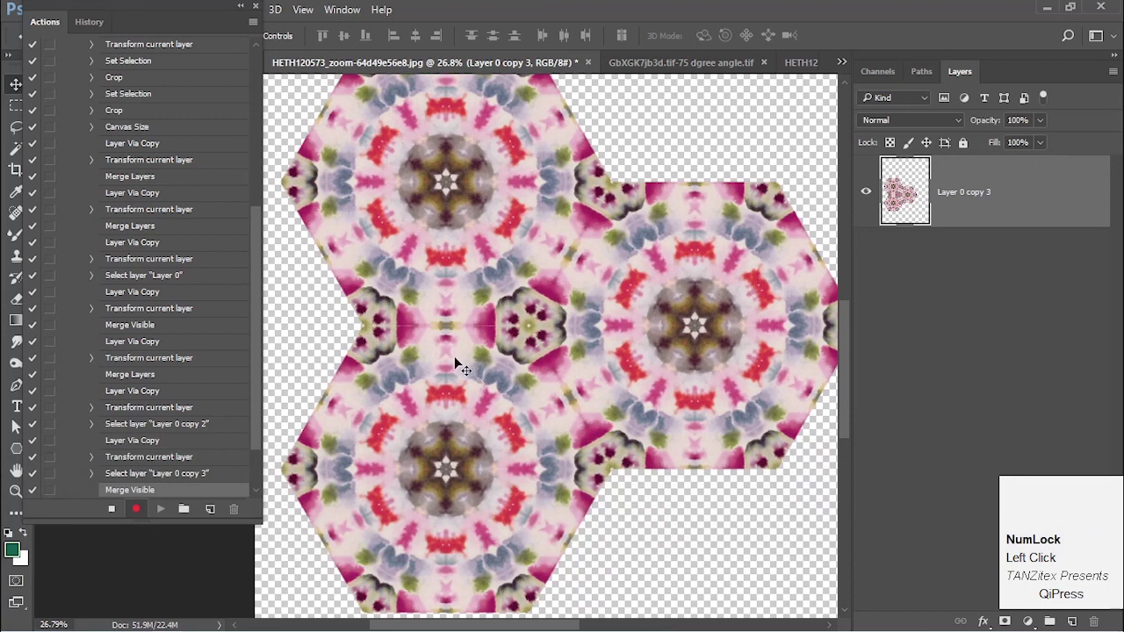
- Drag the Actions panel with its recorded steps out of the way to the right
drag(183, 27, 529, 331)
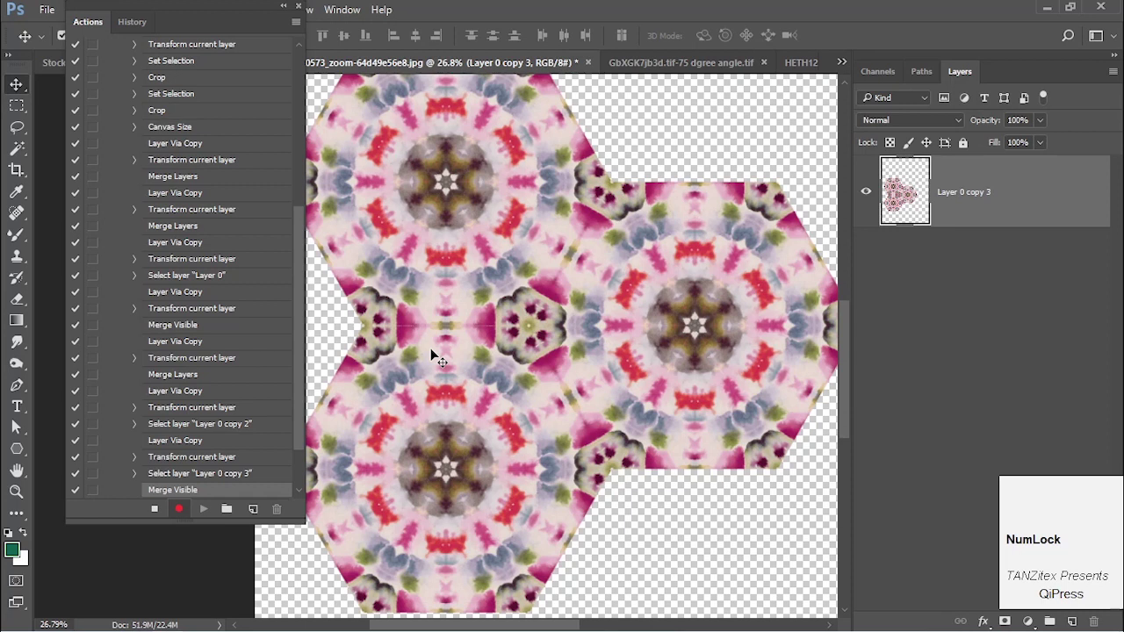
- Switch to the Rectangular Marquee and create a merged copy of the visible layers
click(25, 109)
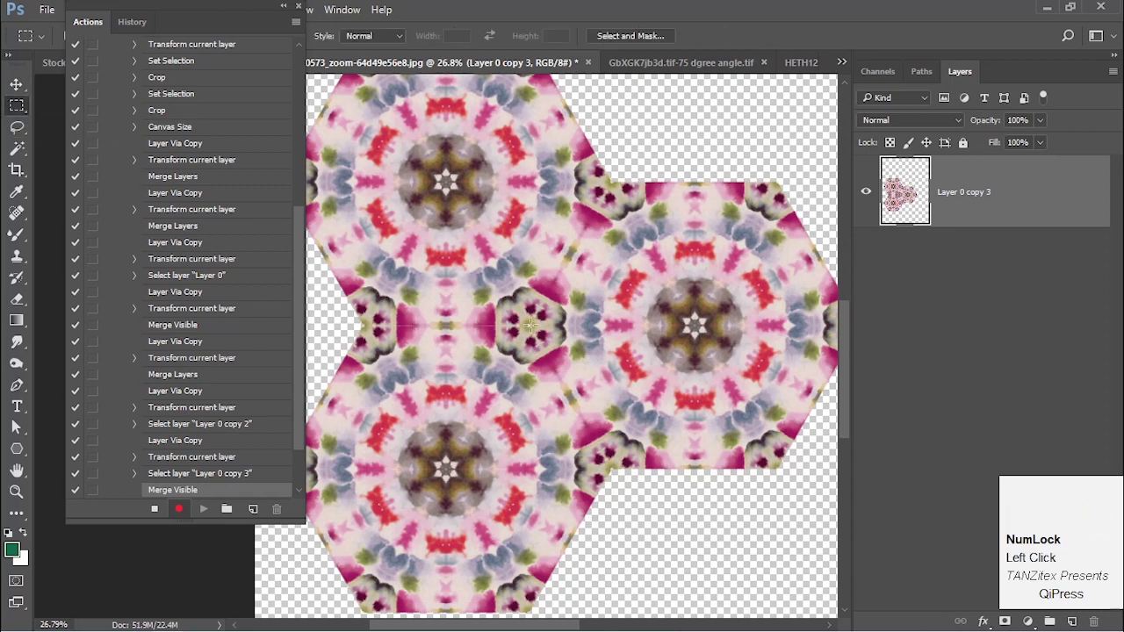
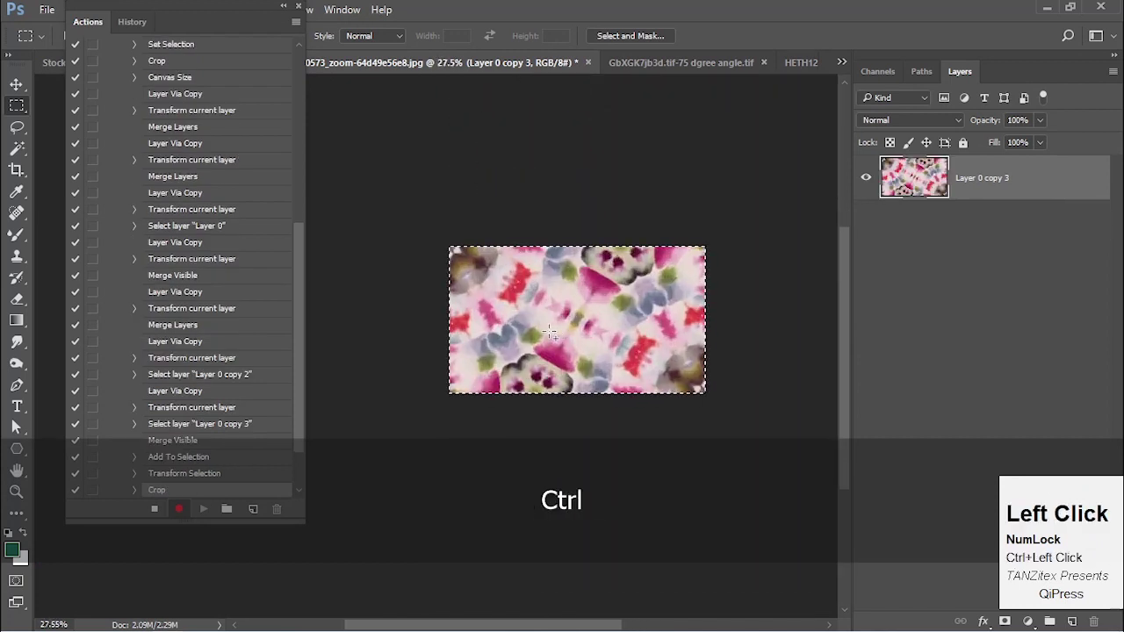
key(ctrl+j)
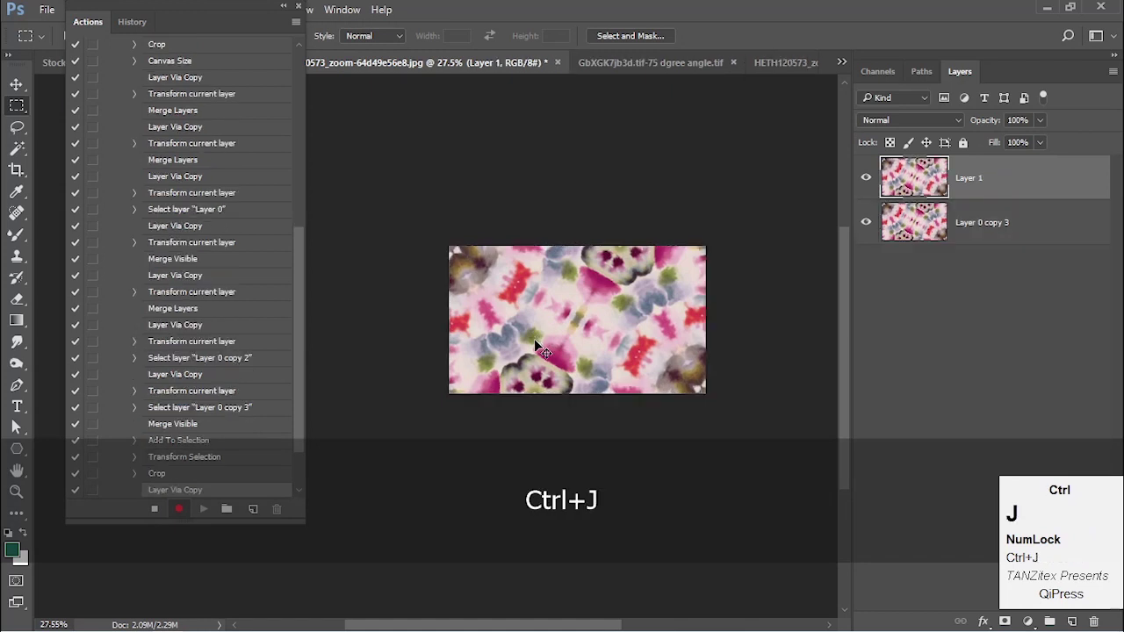
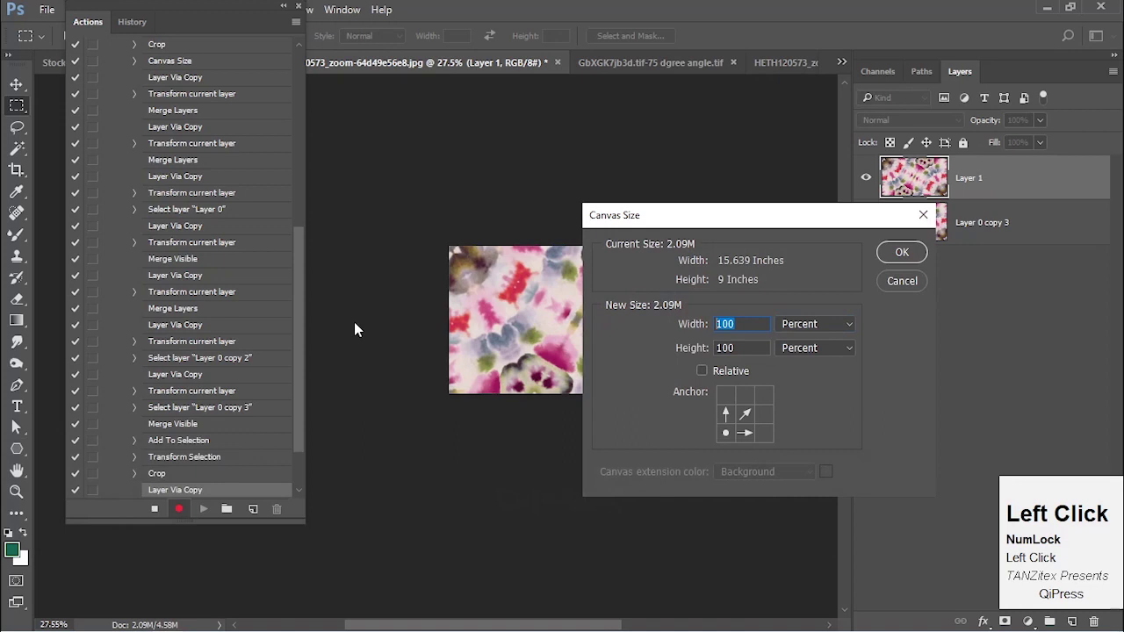
- Enter 200 percent for canvas width and height and confirm the new canvas size
key(2)
key(Tab)
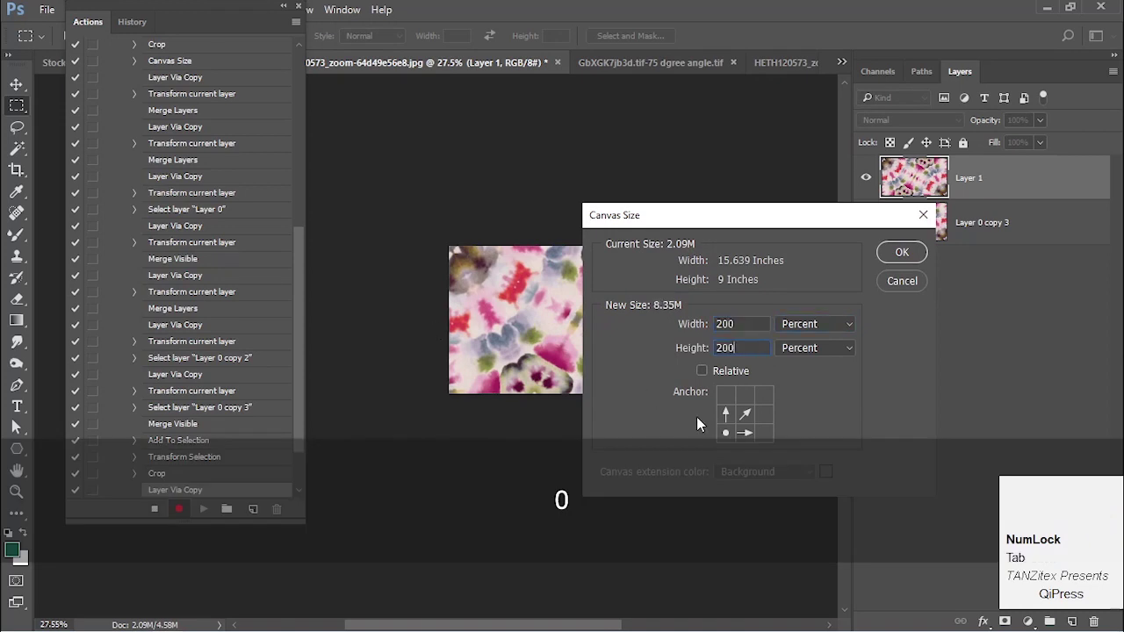
key(super+=)
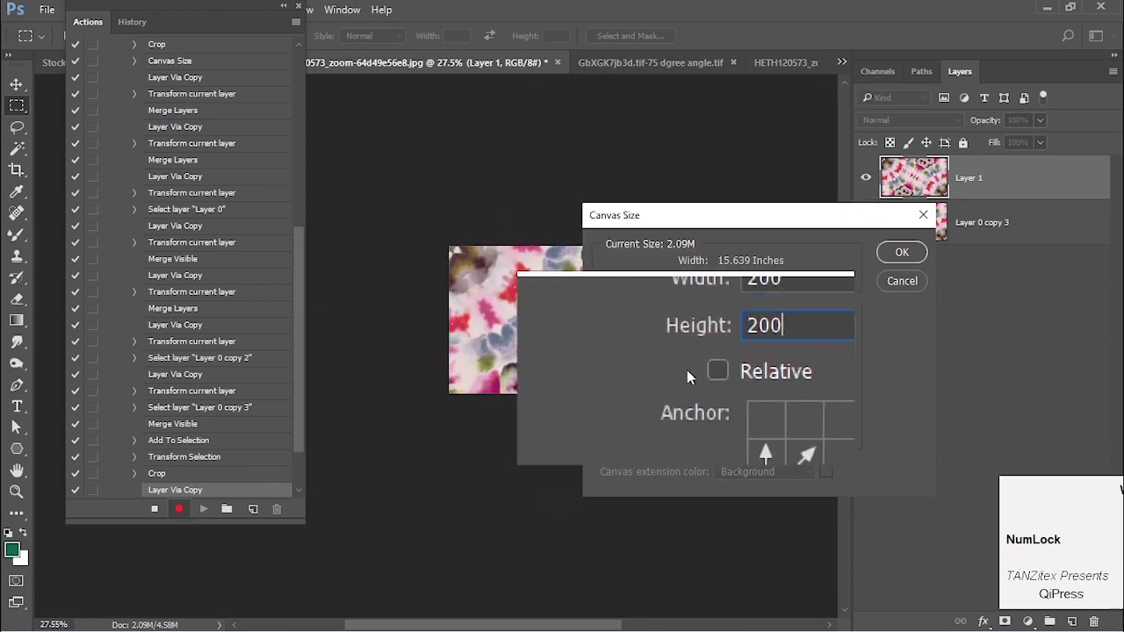
key(super+Escape)
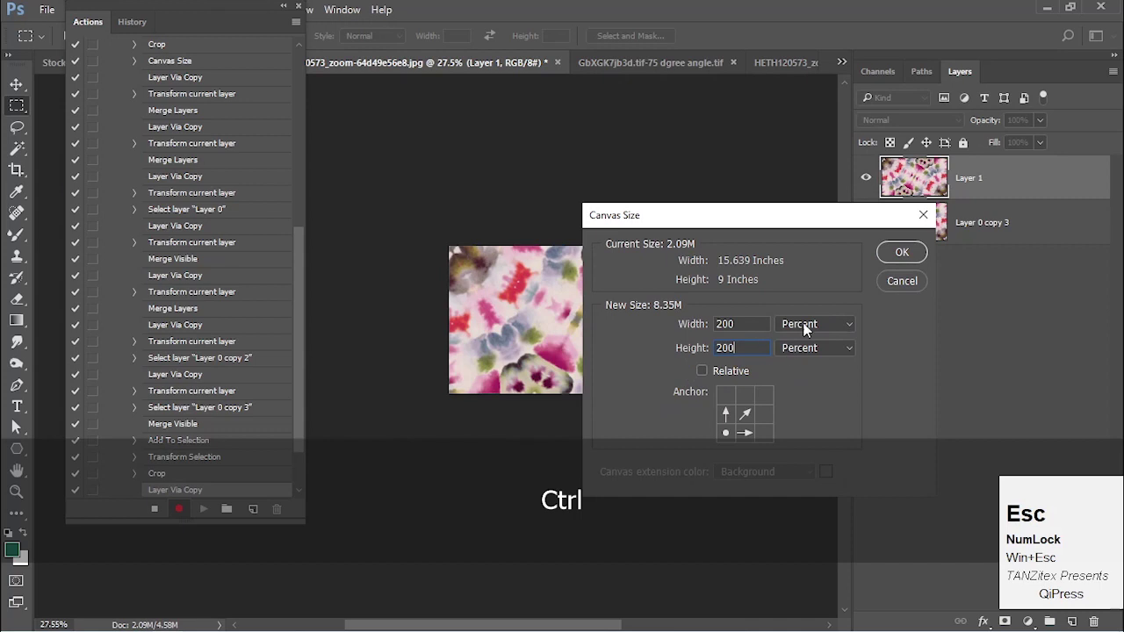
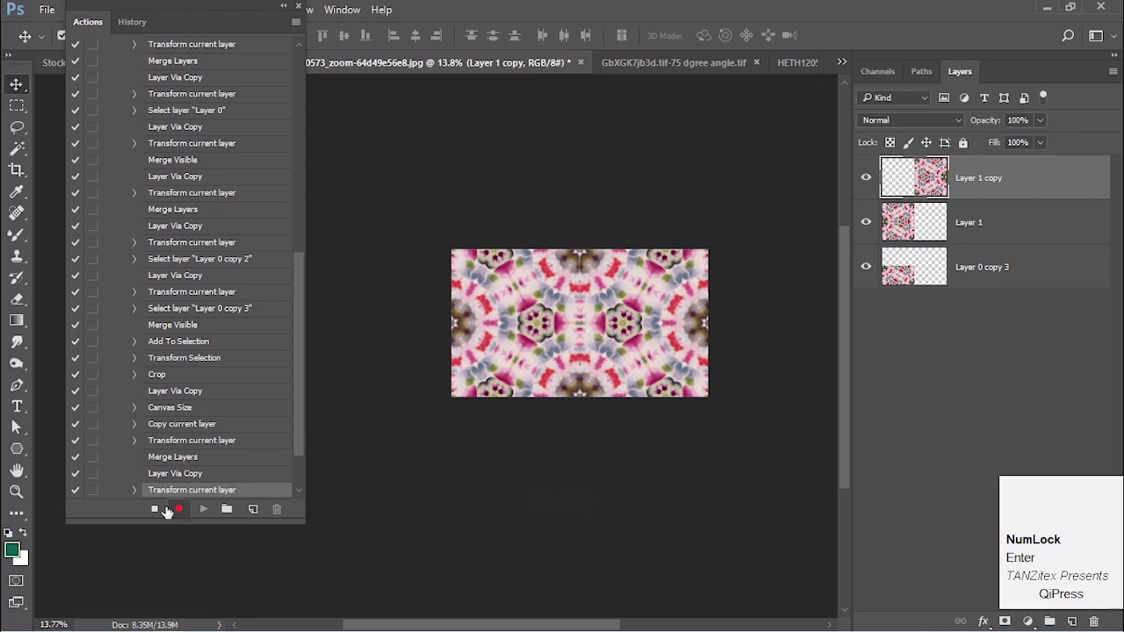
- Delete the last recorded action step and undo back to the single tile
click(162, 517)
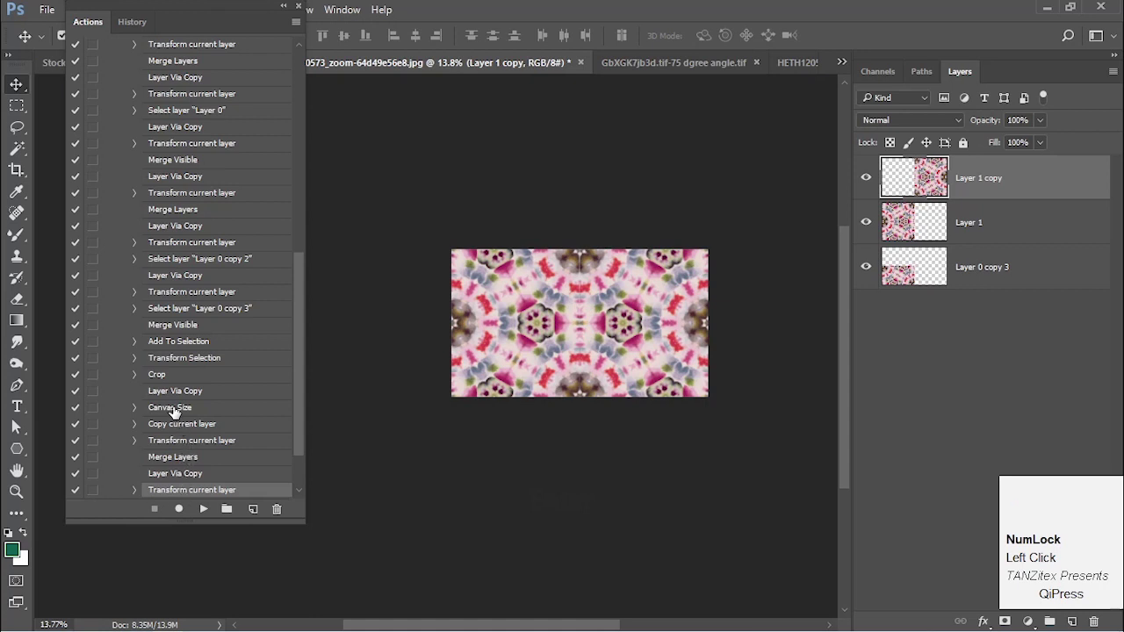
drag(206, 428, 287, 509)
drag(285, 509, 258, 383)
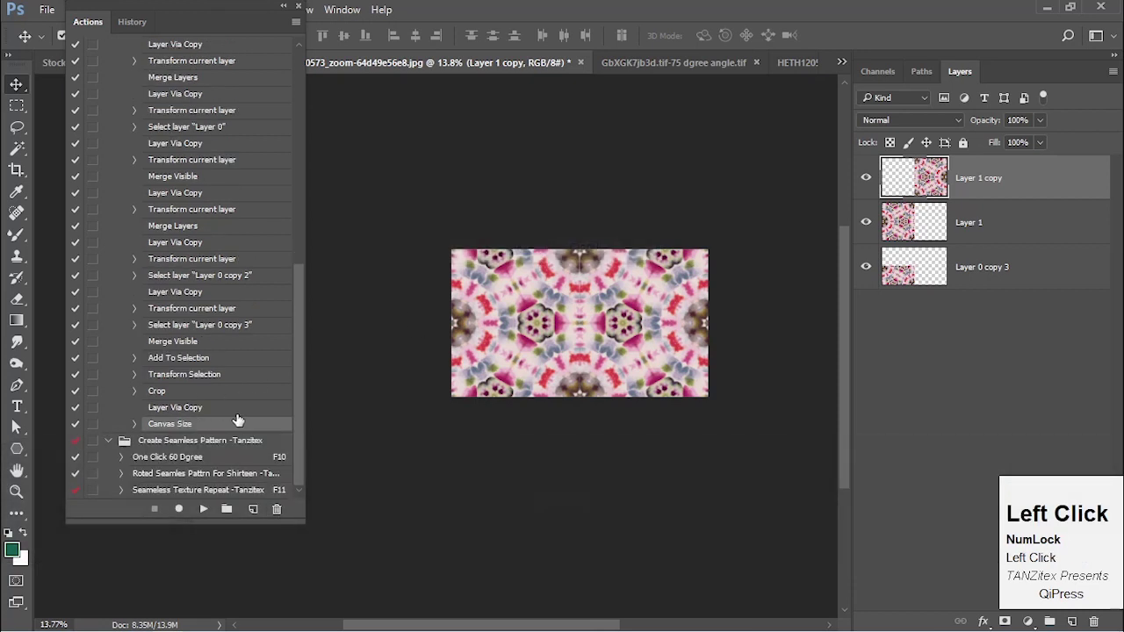
key(ctrl+alt+z)
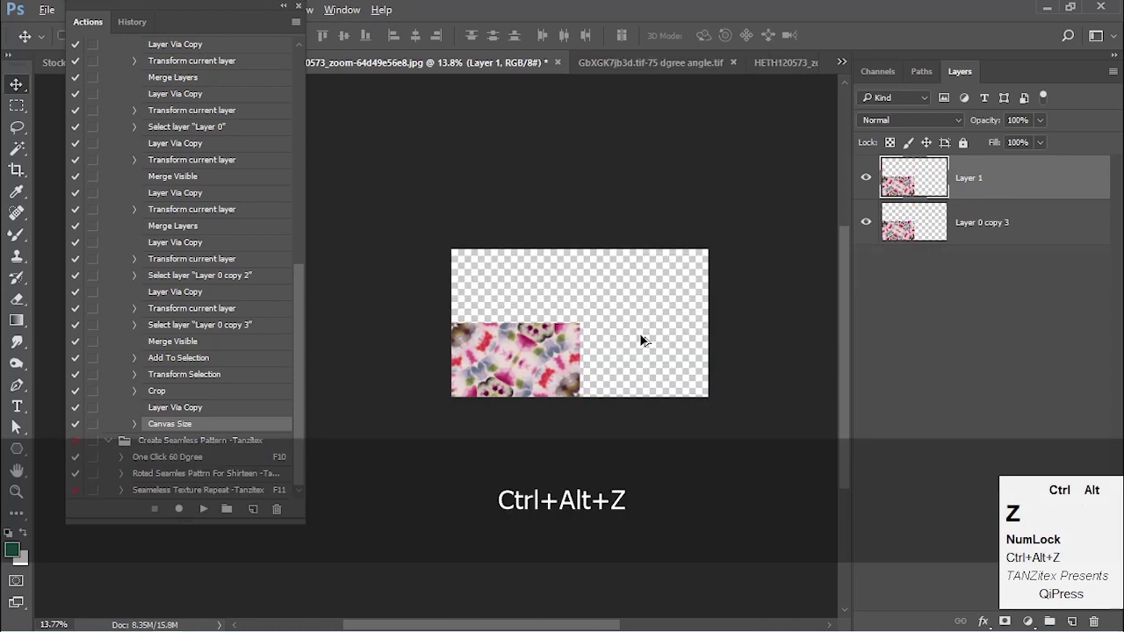
key(ctrl+shift+z)
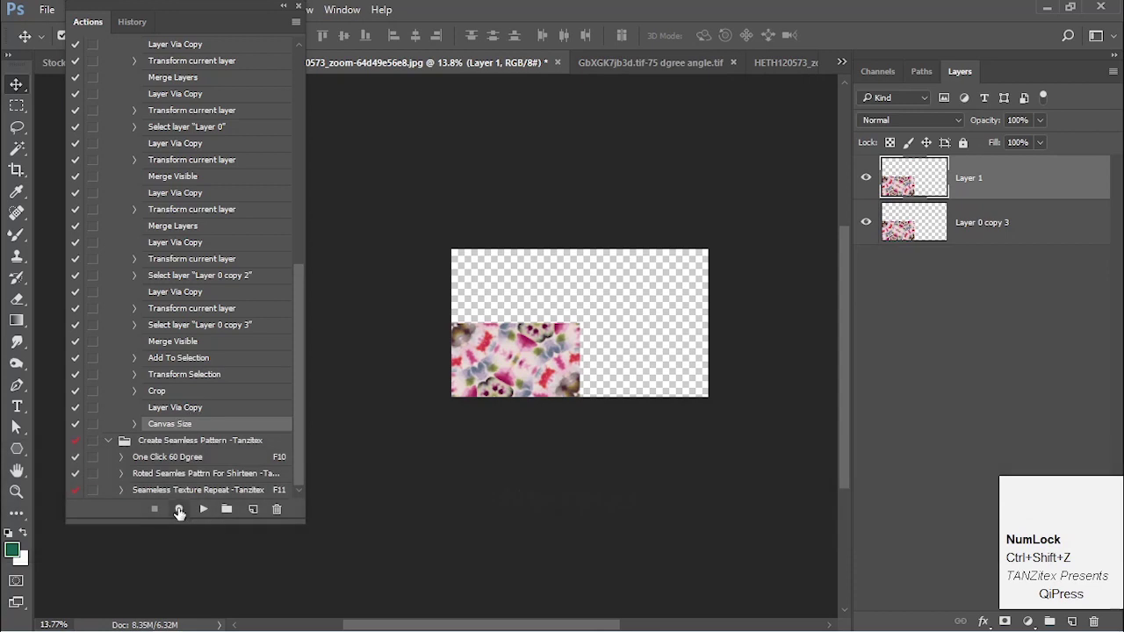
click(184, 512)
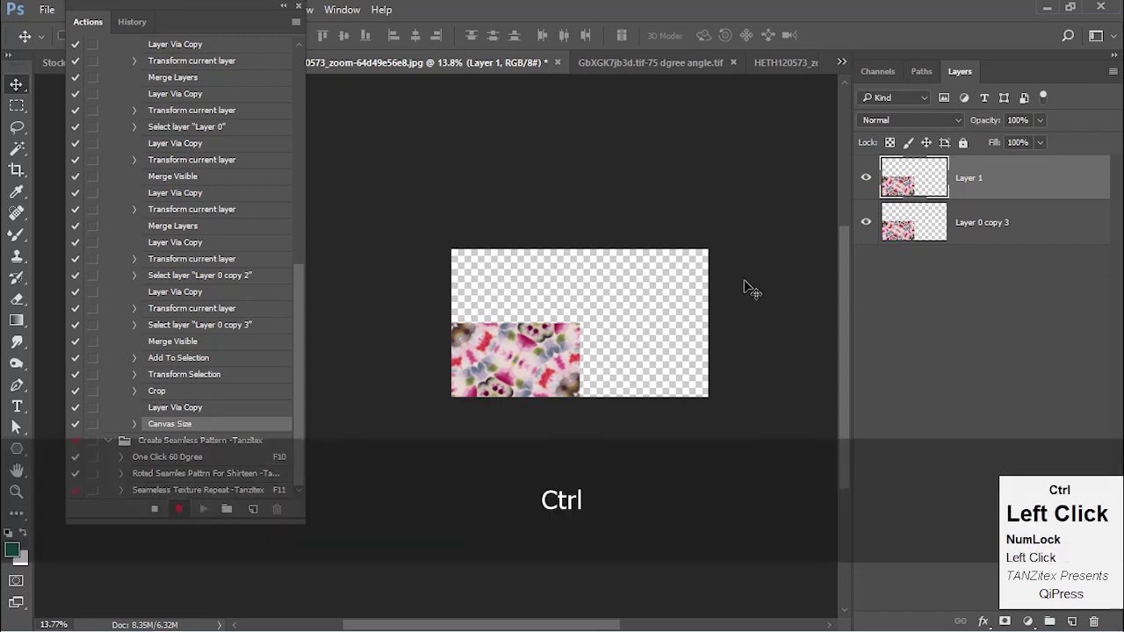
- Try mirroring the tile upward and across to the right with select, copy and flip commands
key(ctrl+a)
key(alt+e)
key(a)
key(v)
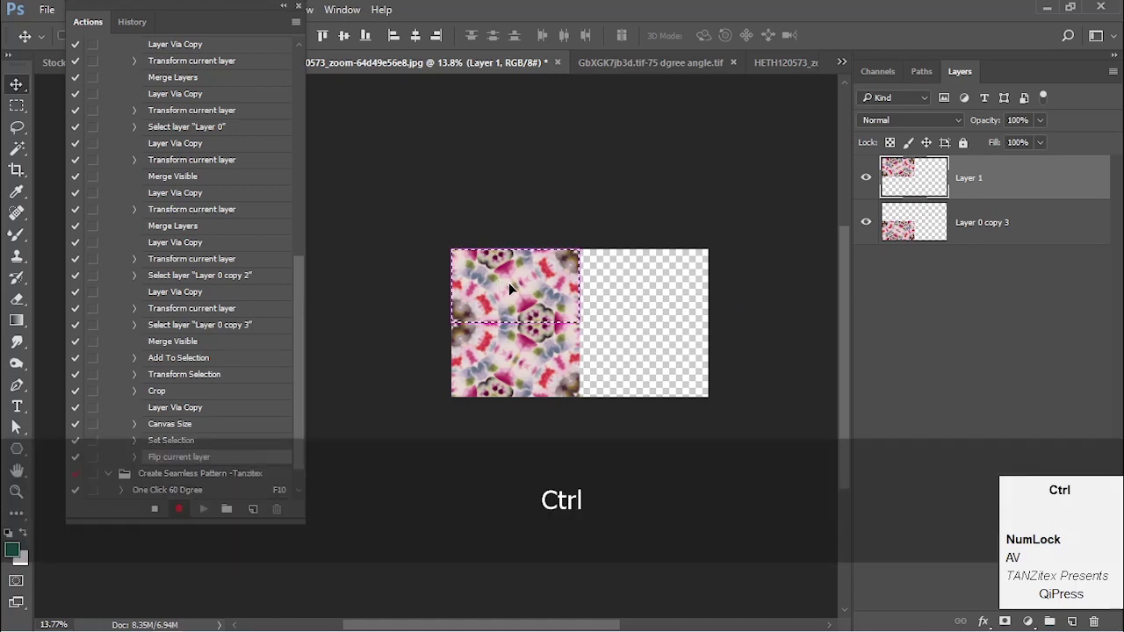
key(ctrl+e)
key(ctrl+a)
key(ctrl+j)
key(ctrl+a)
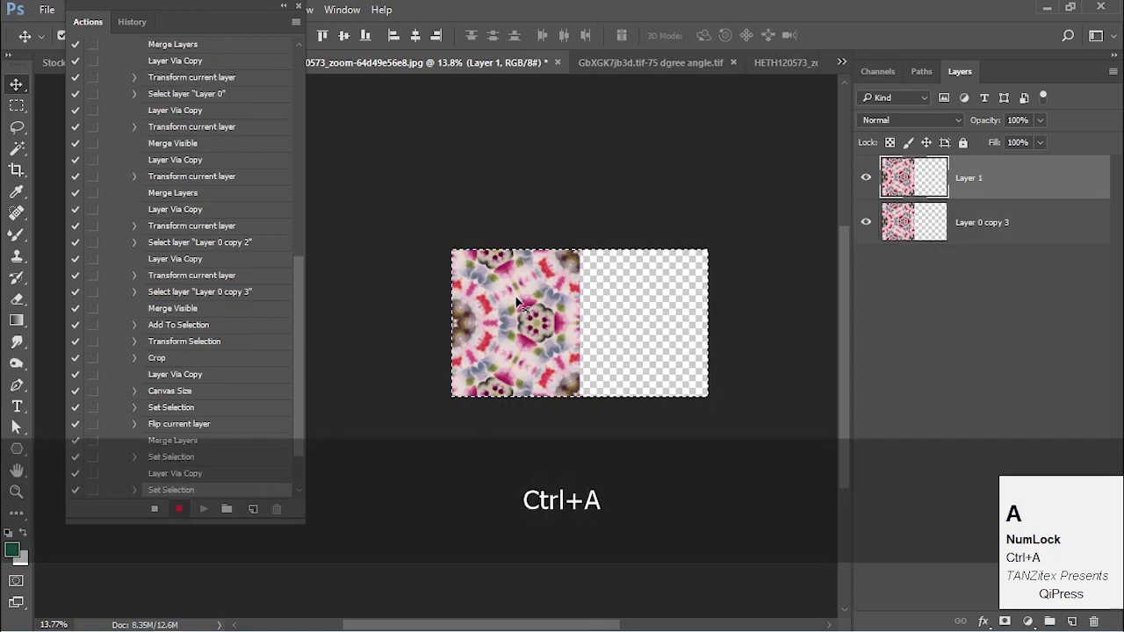
key(alt+e)
key(a)
text(ah)
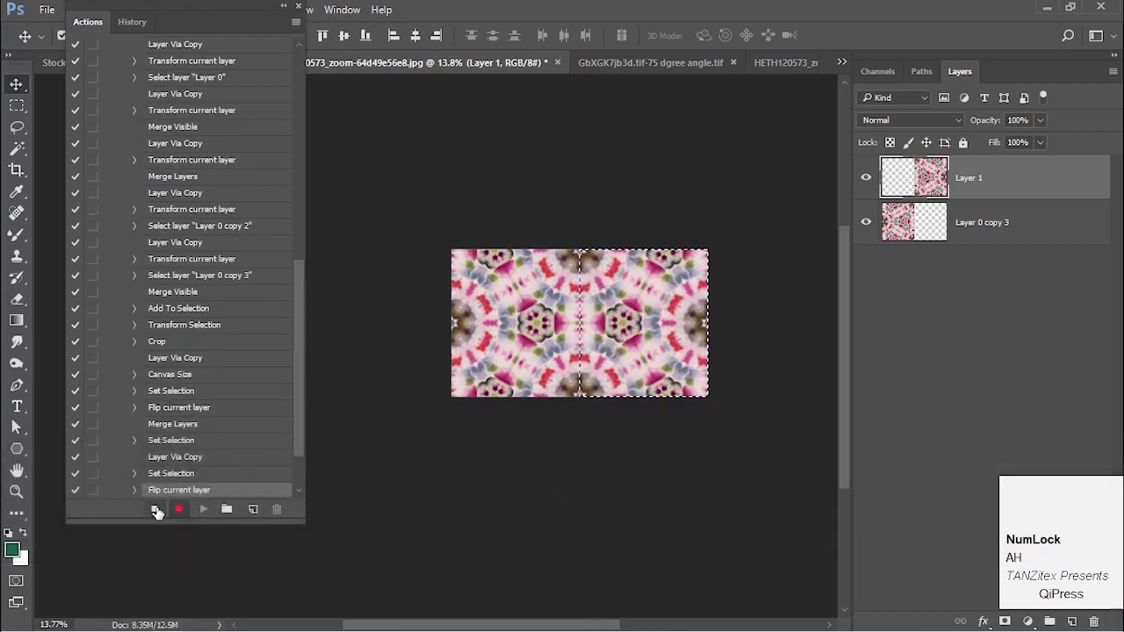
- Undo the mirroring attempt back to the single tile in the lower-left quarter
click(164, 511)
key(ctrl+alt+z)
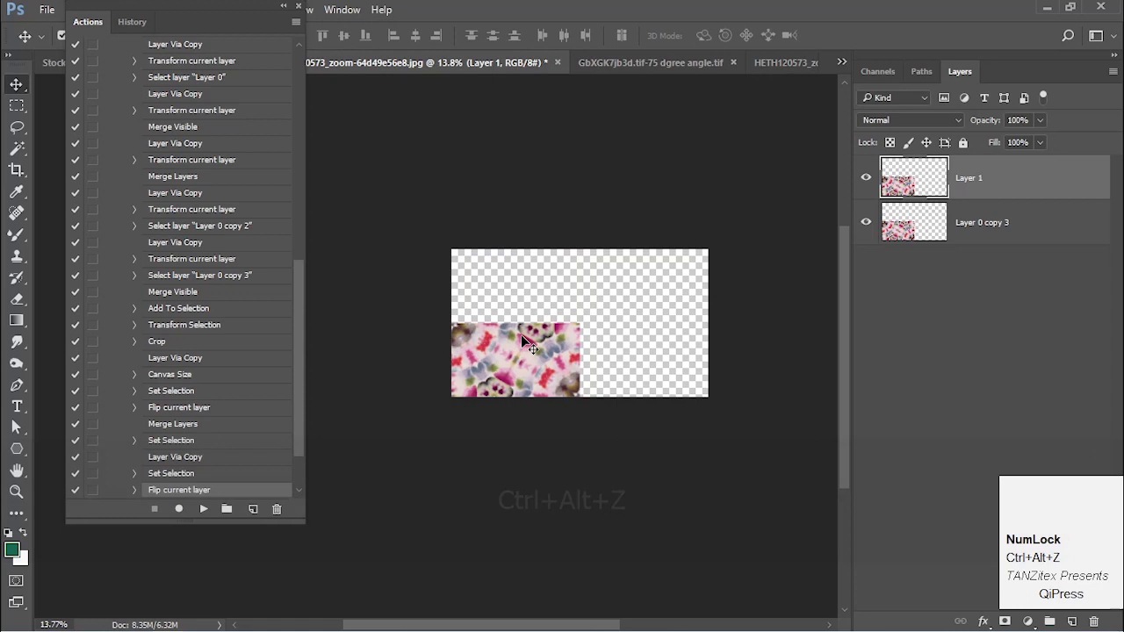
click(228, 34)
key(ctrl+a)
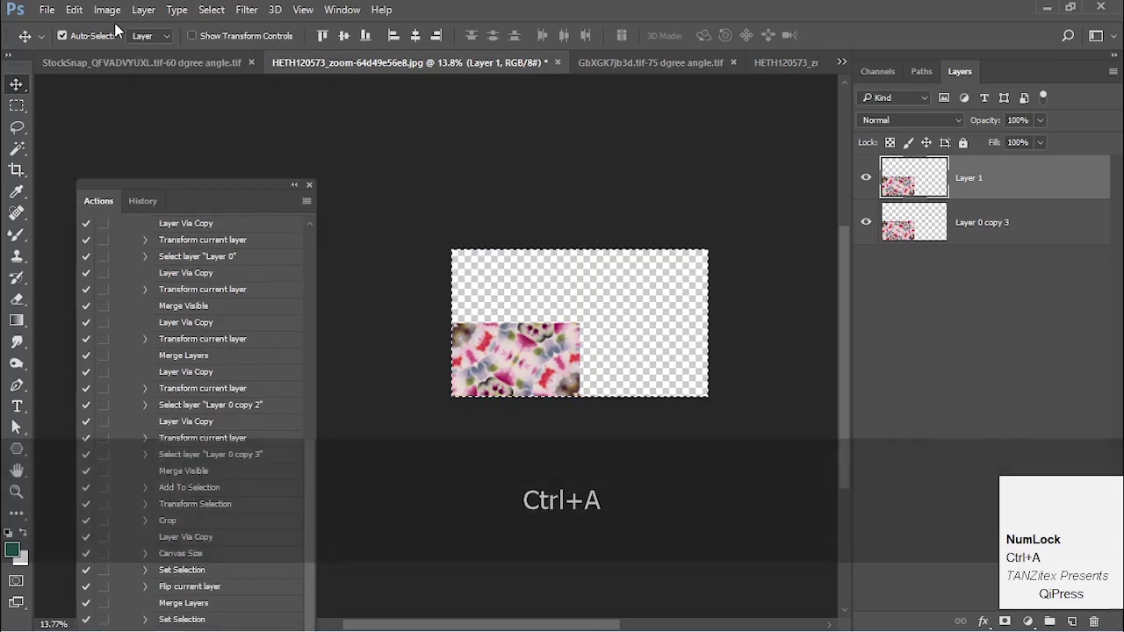
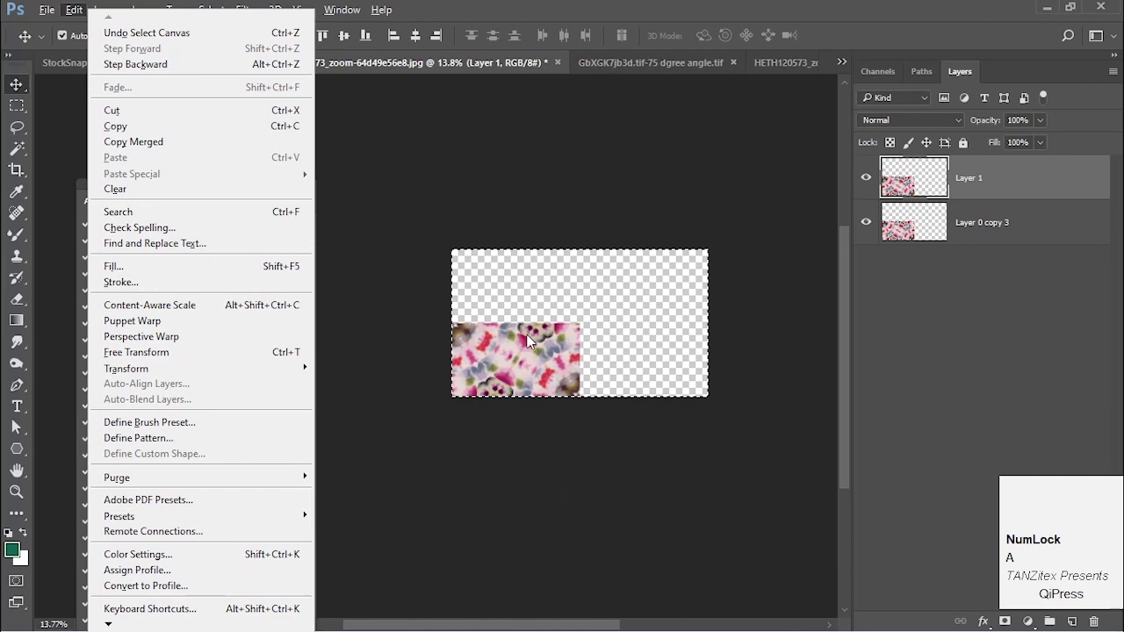
- Work through the Edit menu commands to select the top area for the upward mirror
click(747, 230)
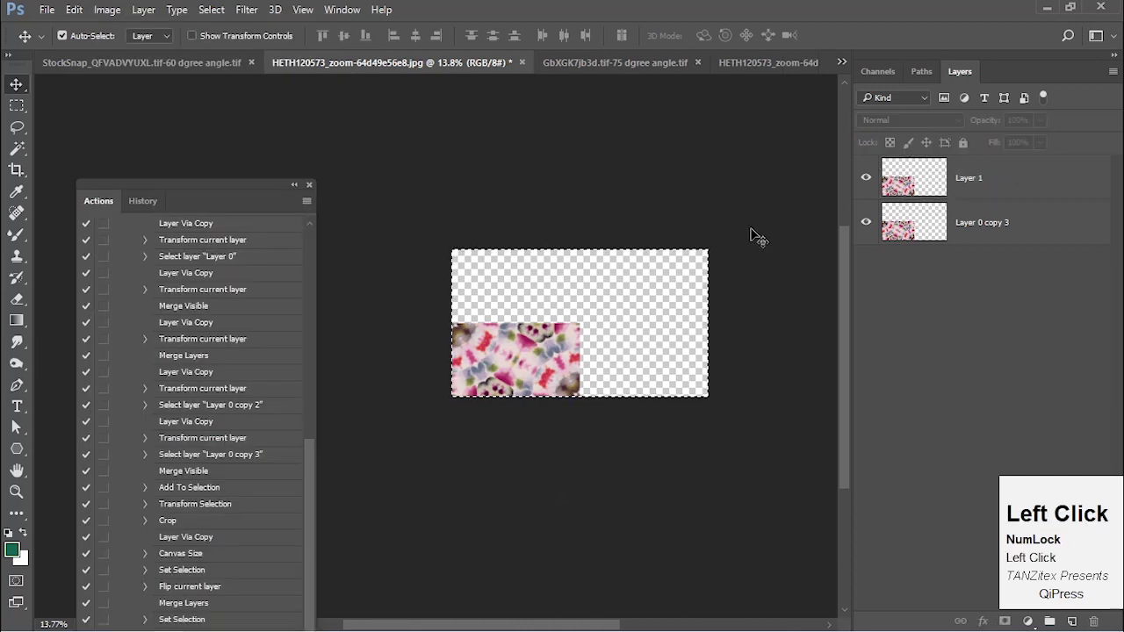
key(alt+e)
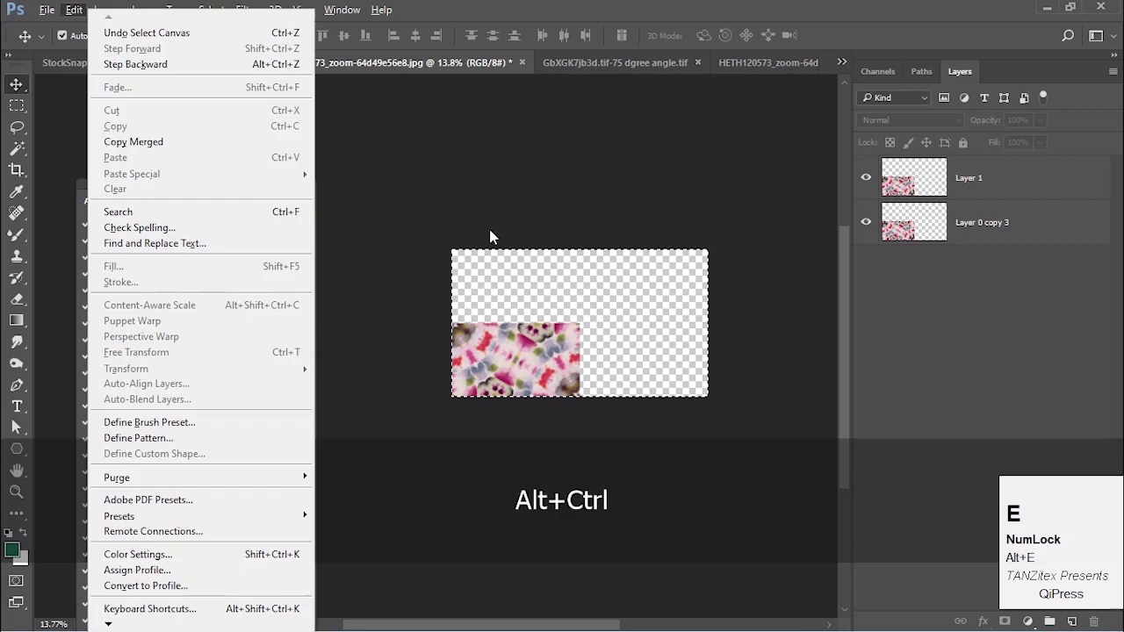
key(a)
key(a)
text(a)
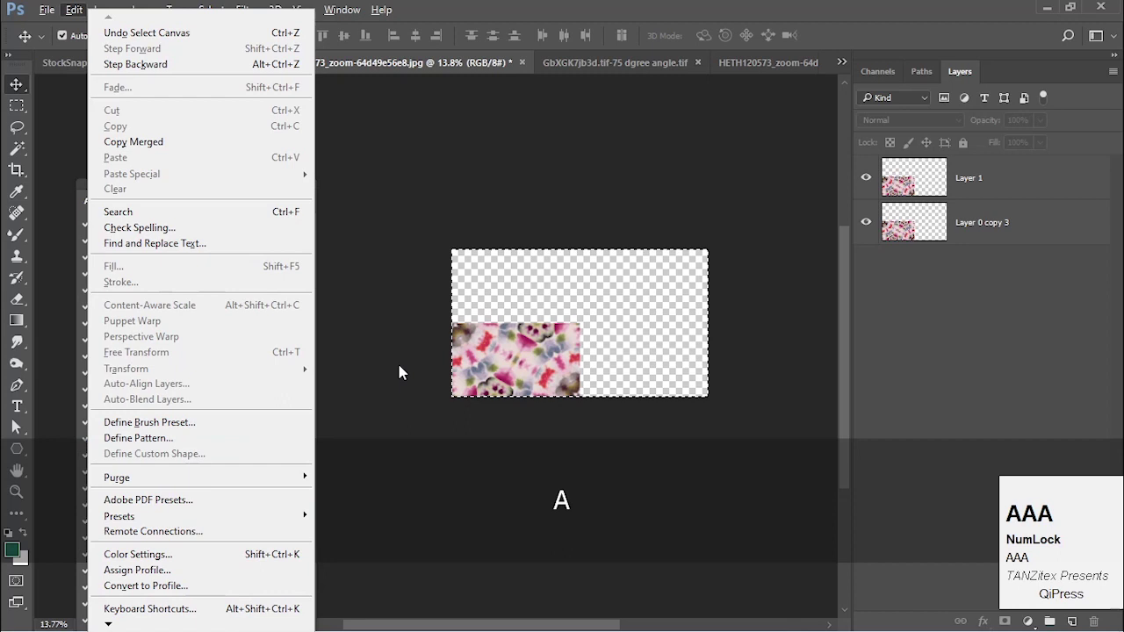
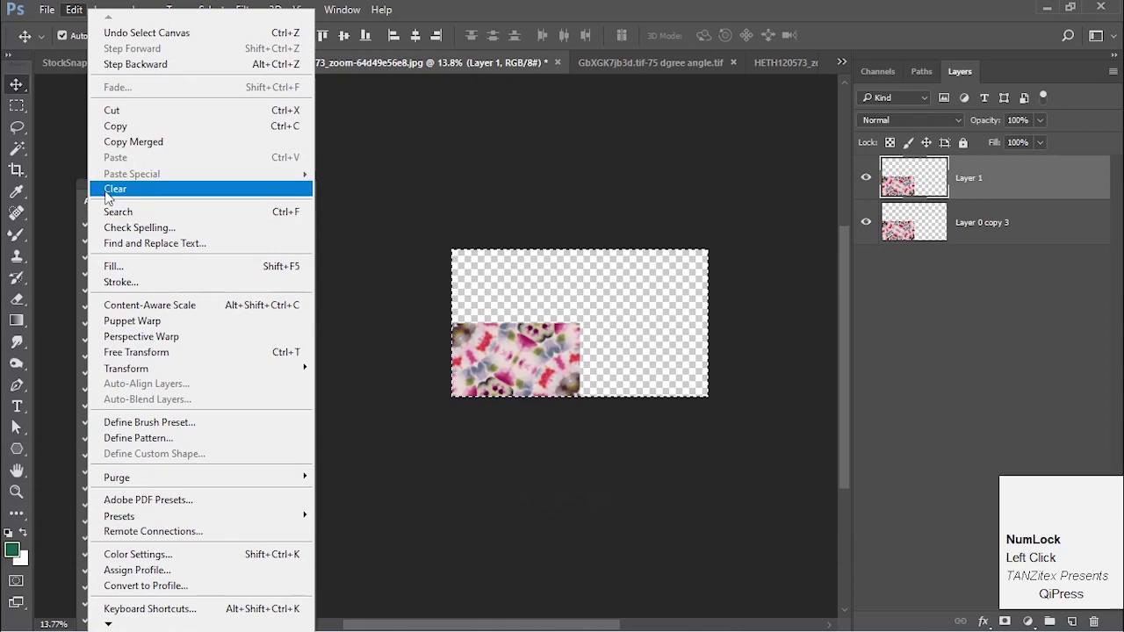
key(alt+e)
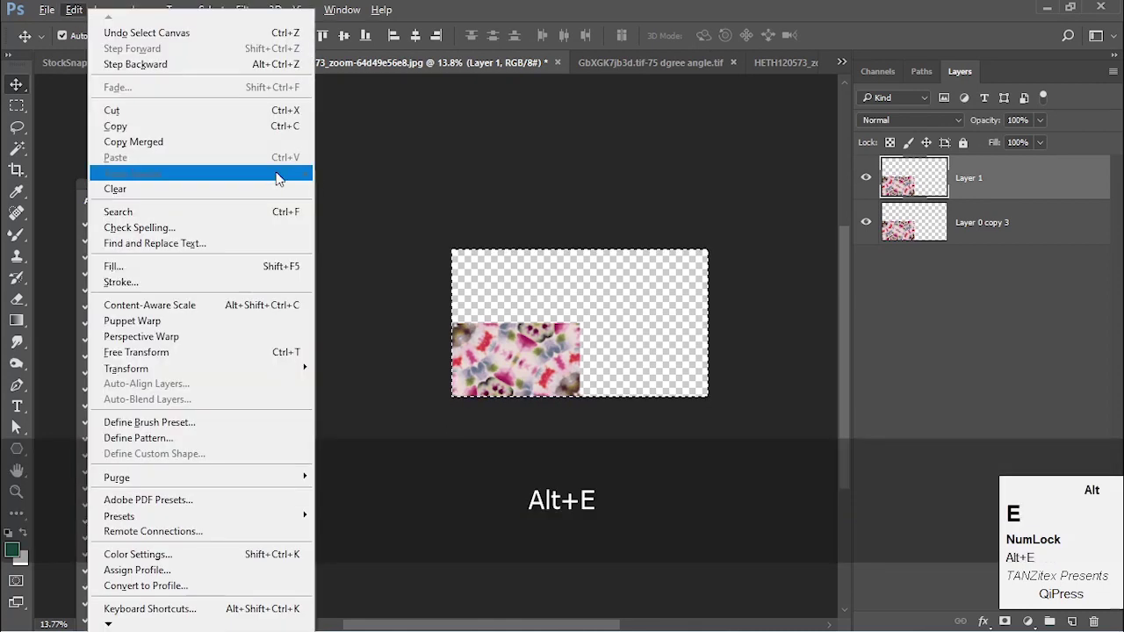
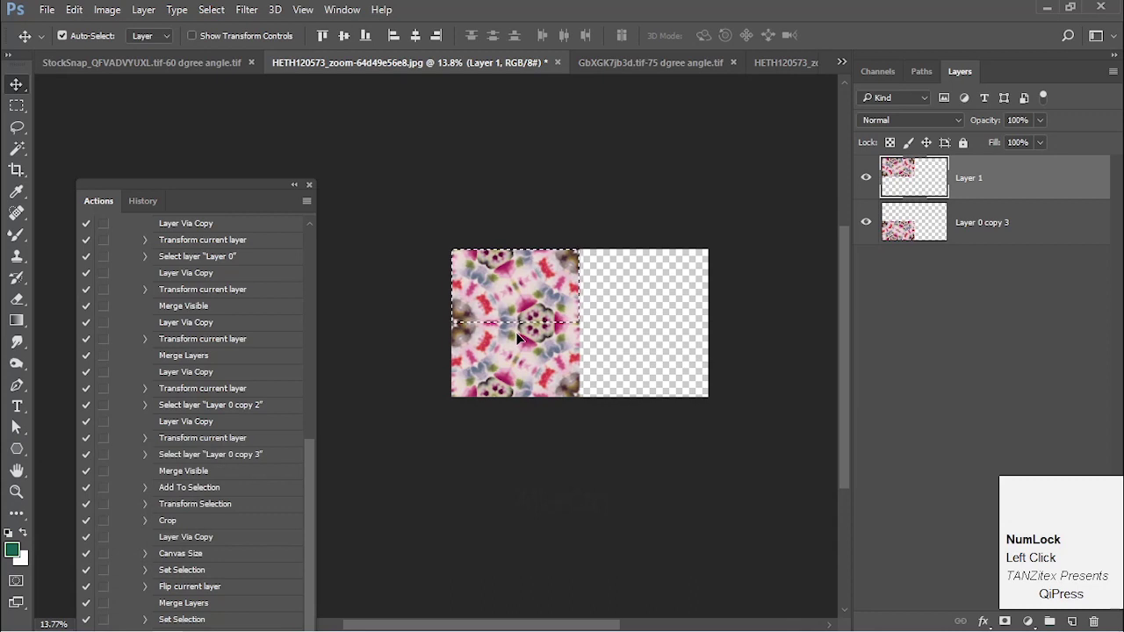
- Merge the mirrored halves into the single Layer 0 copy 3 filling the wide canvas
key(ctrl+e)
key(ctrl+a)
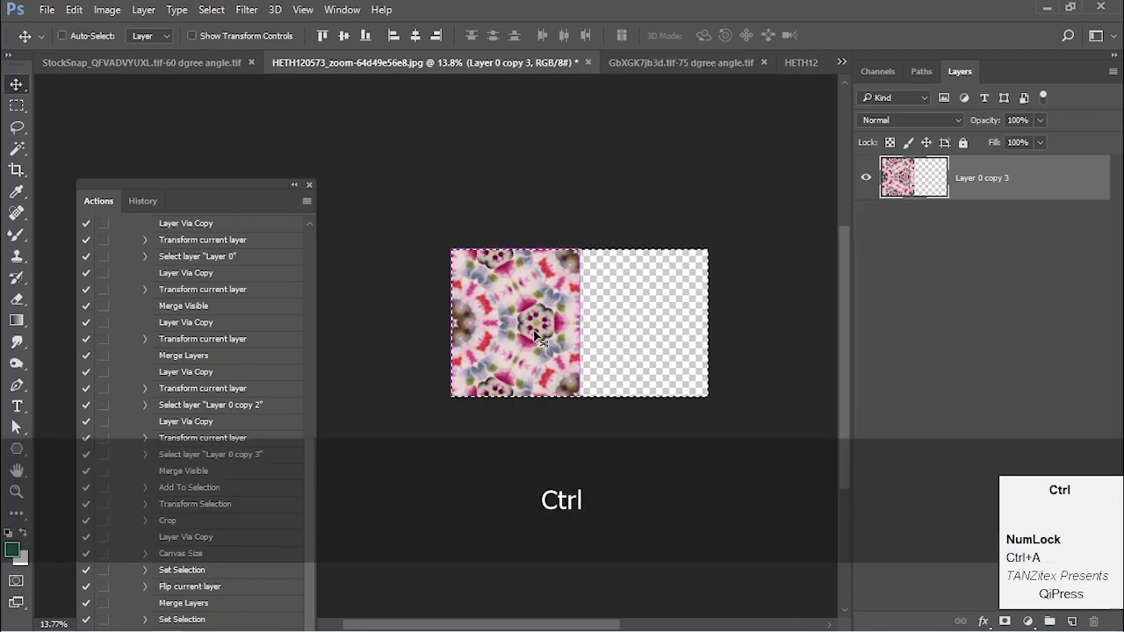
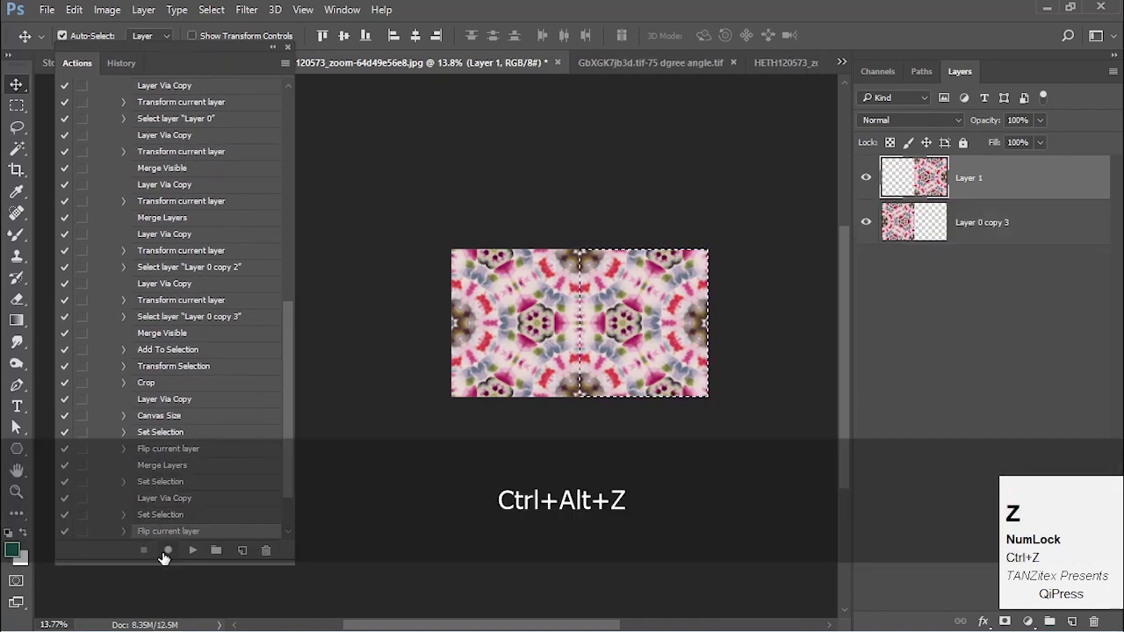
click(177, 555)
key(ctrl+e)
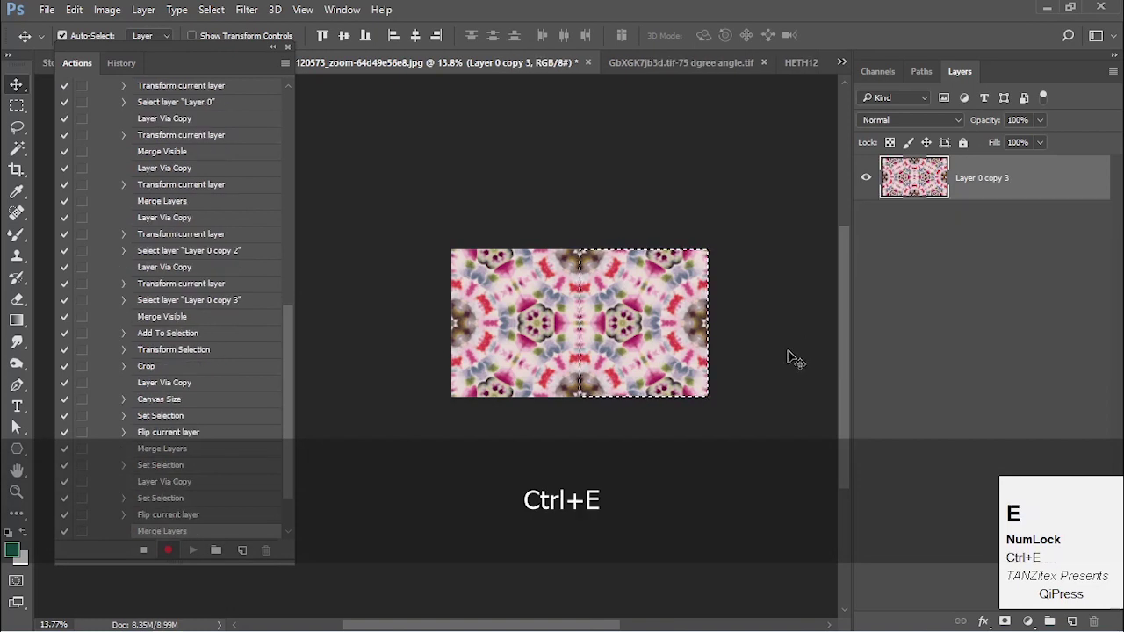
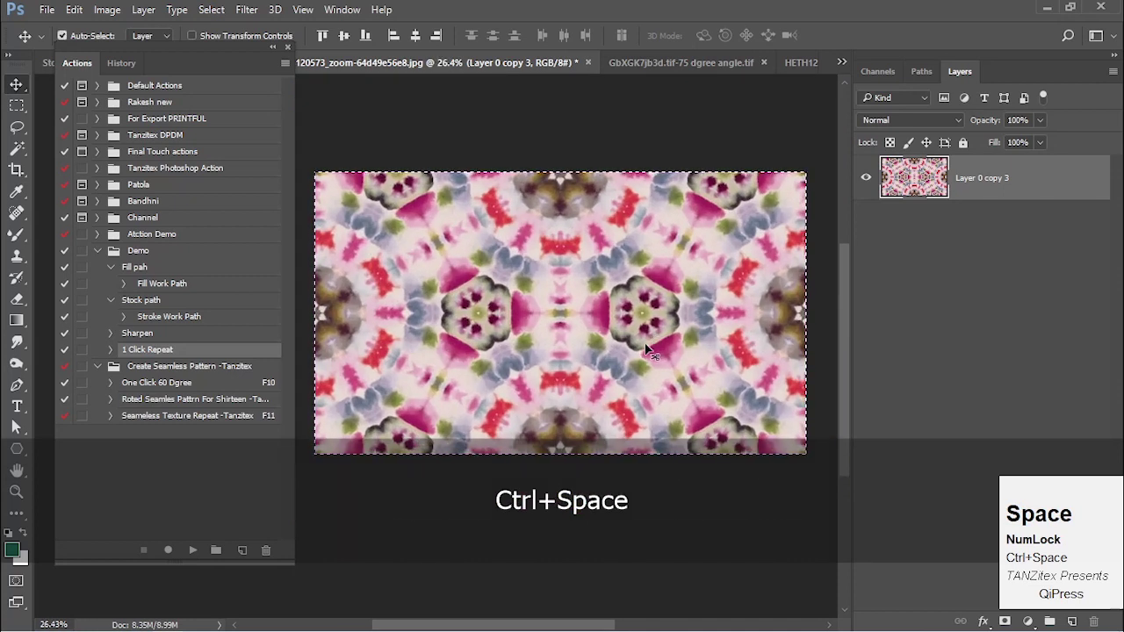
- Expand the 1 Click Repeat action to review its recorded sequence of steps
drag(118, 352, 184, 205)
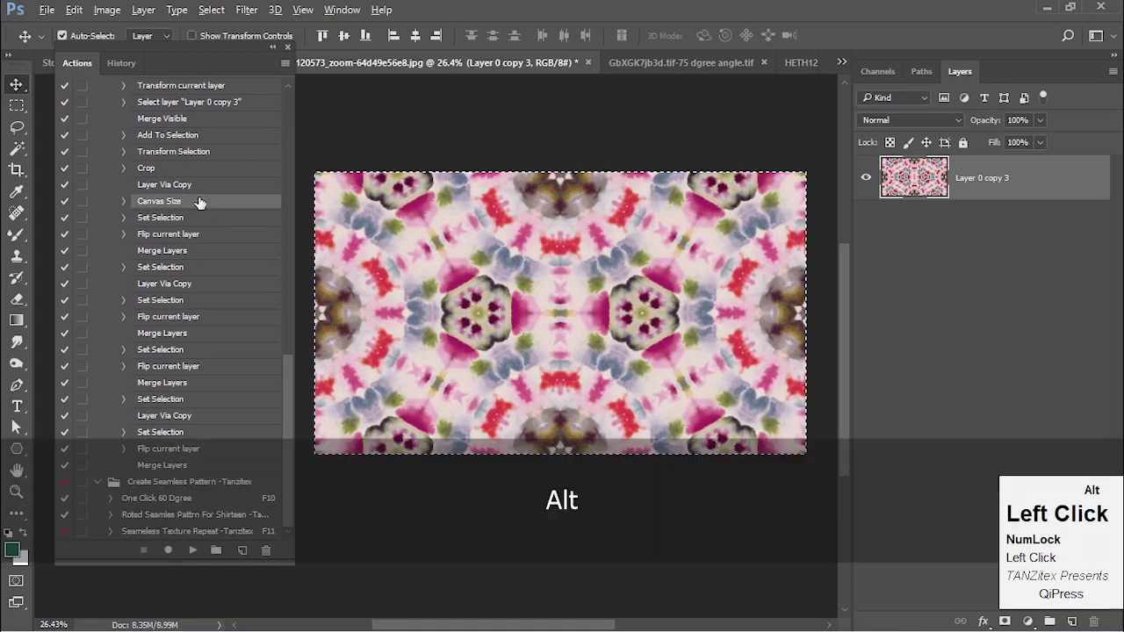
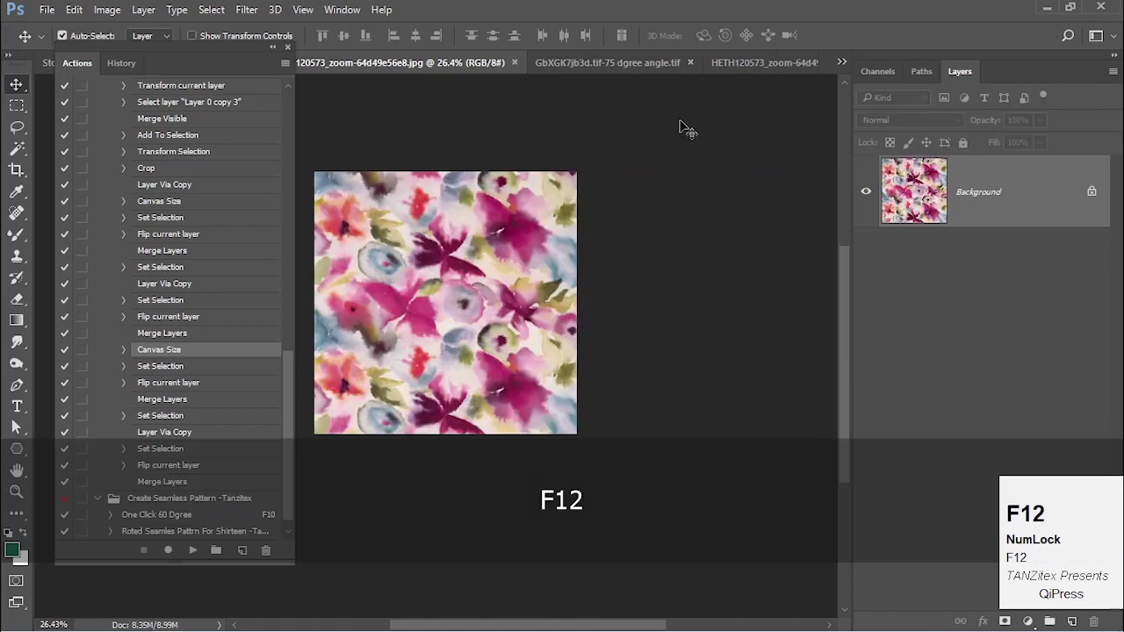
- Run the 1 Click Repeat action on the floral image, confirming the New Layer dialog
click(1045, 190)
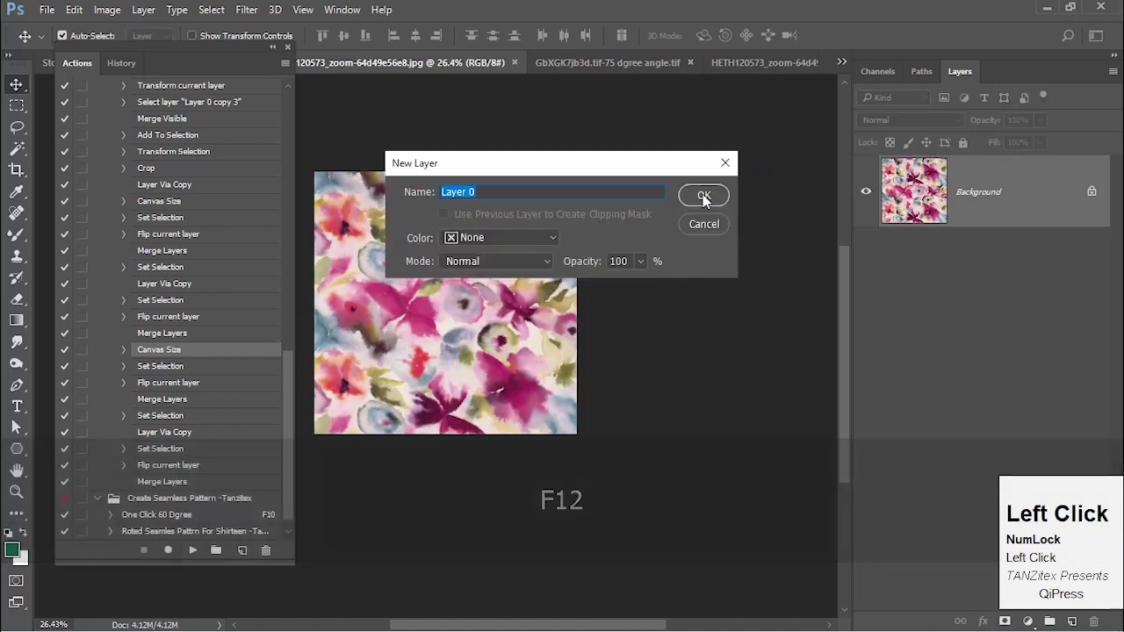
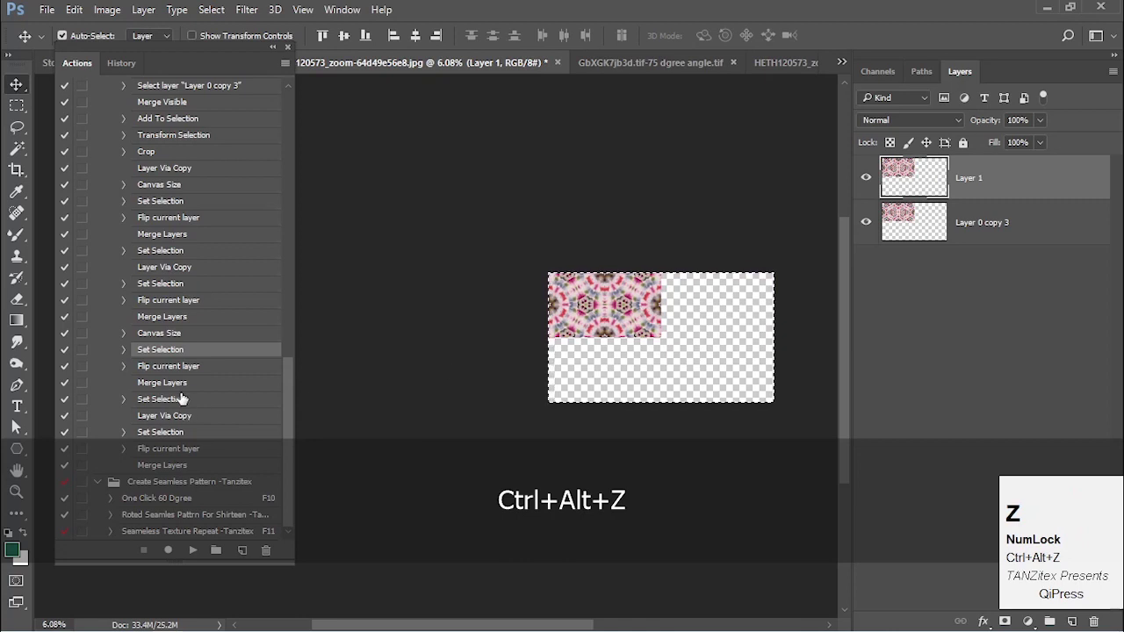
click(191, 339)
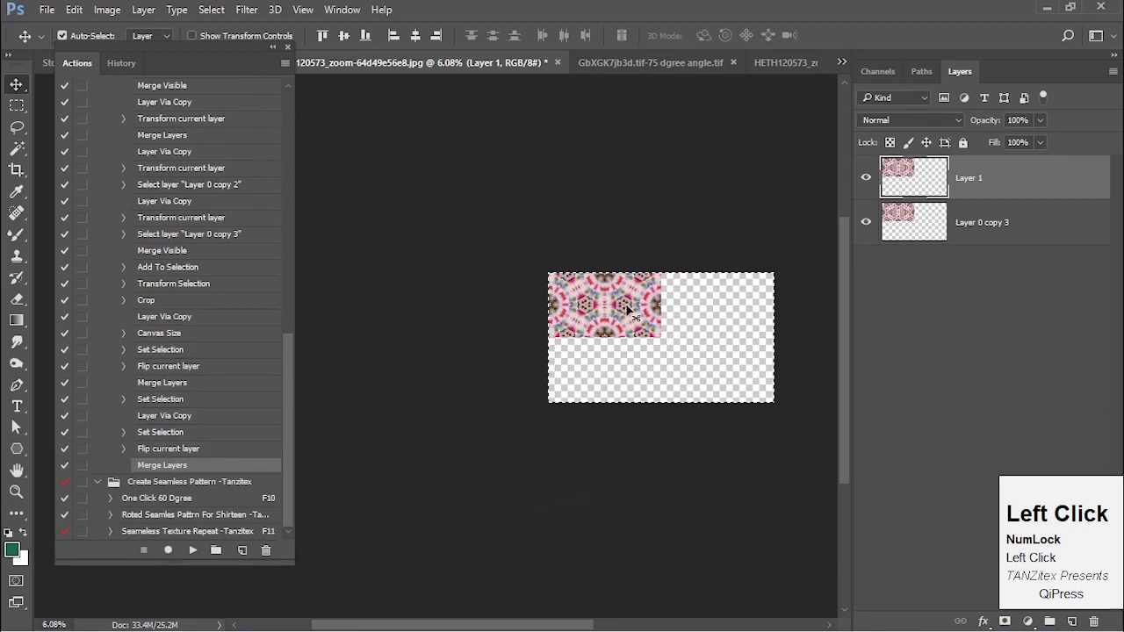
- Revert the floral image with F12, make it Layer 0 and play 1 Click Repeat again
key(F12)
click(1044, 184)
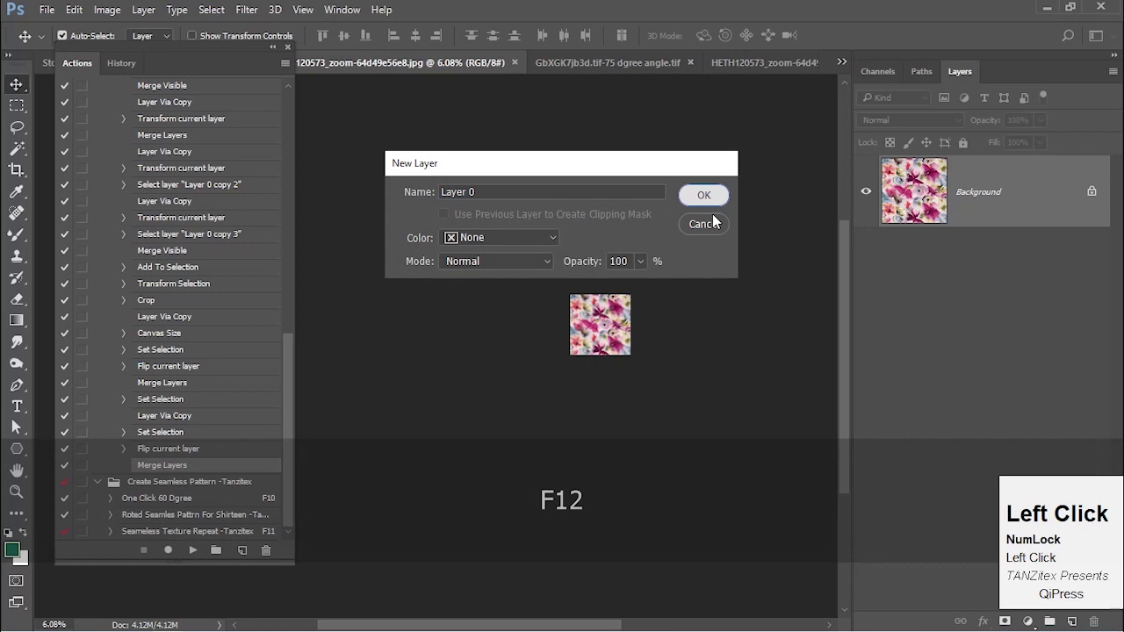
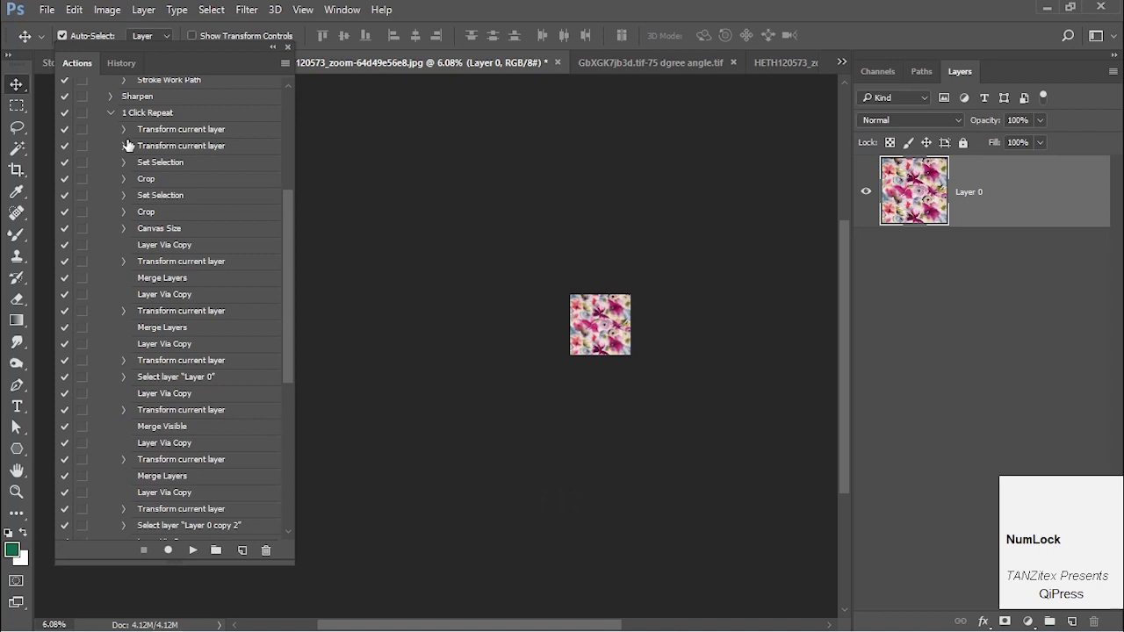
click(146, 120)
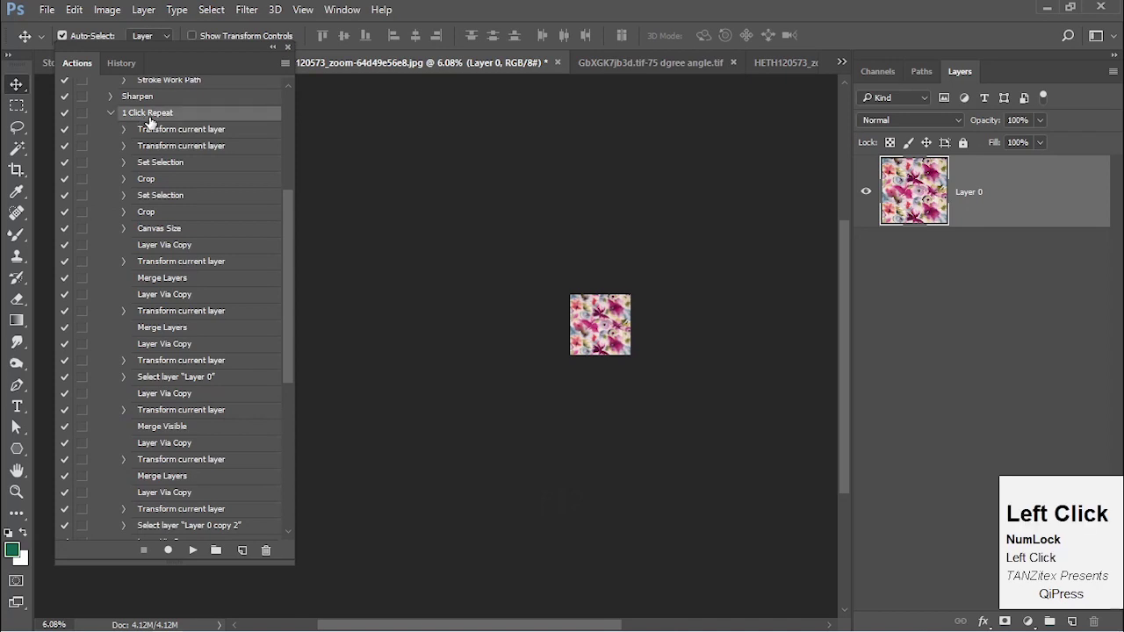
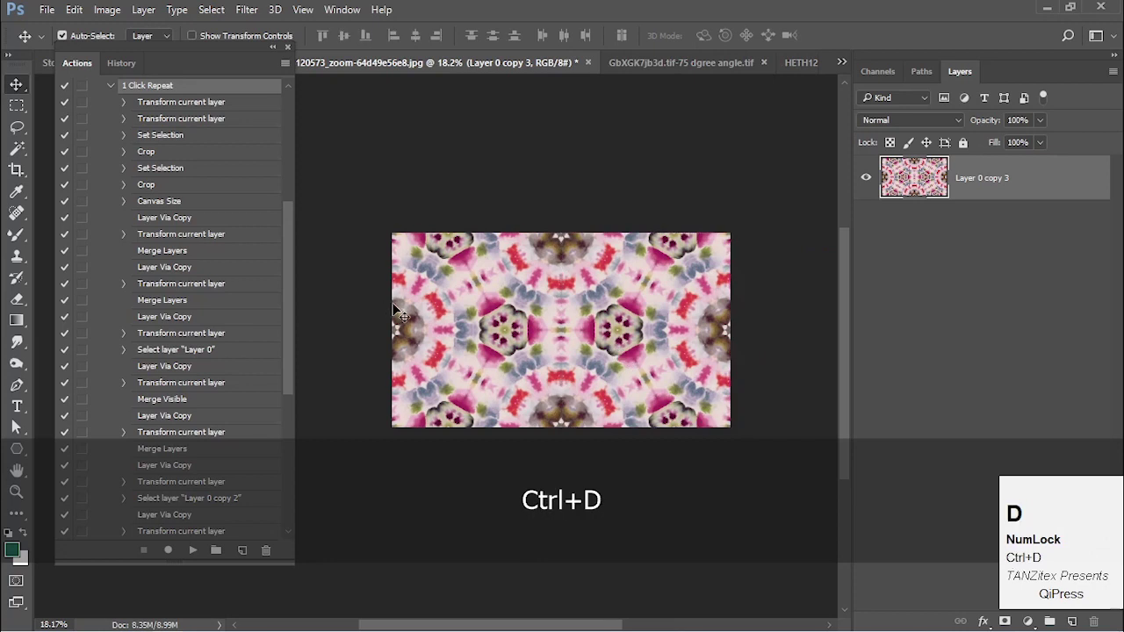
- Load the ikat print JPEG with Ctrl+O and play the action on it
key(ctrl+o)
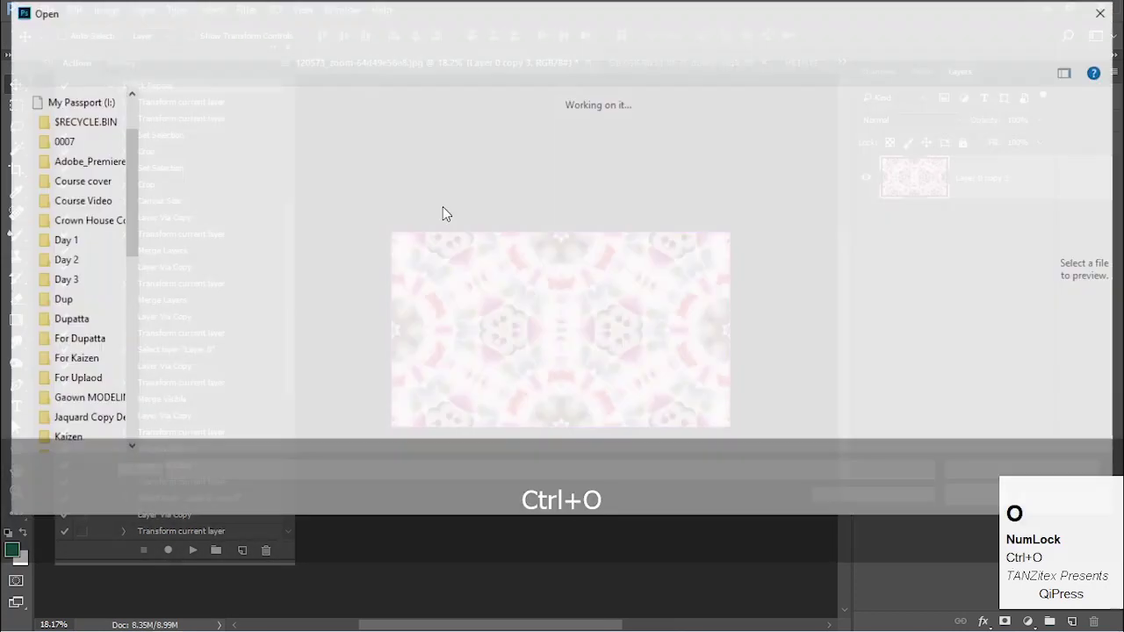
scroll(down, 3)
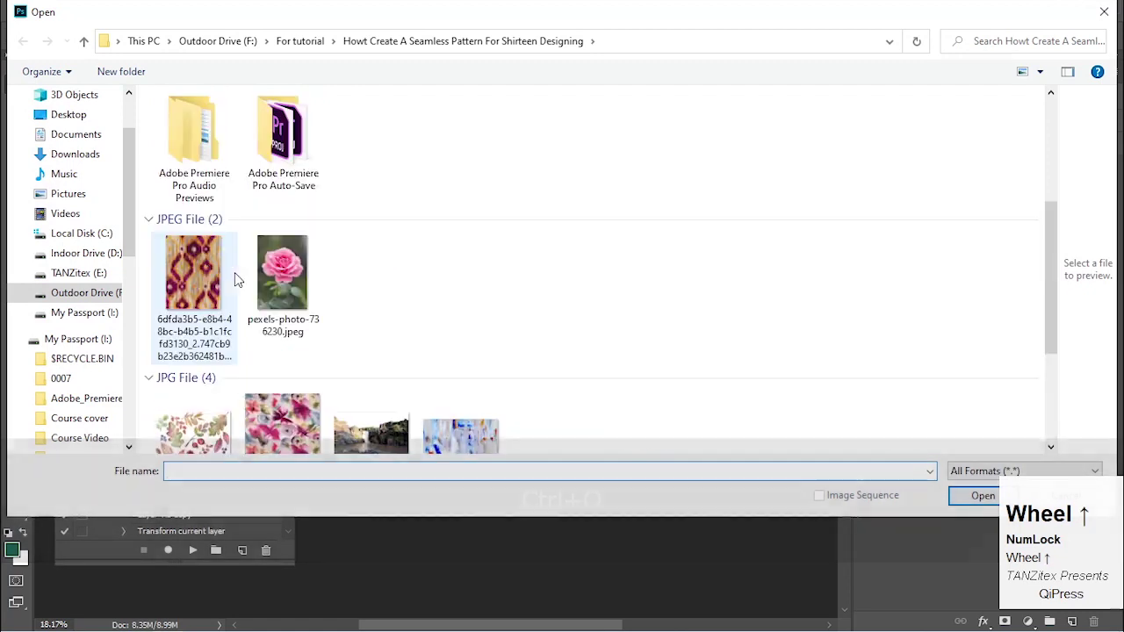
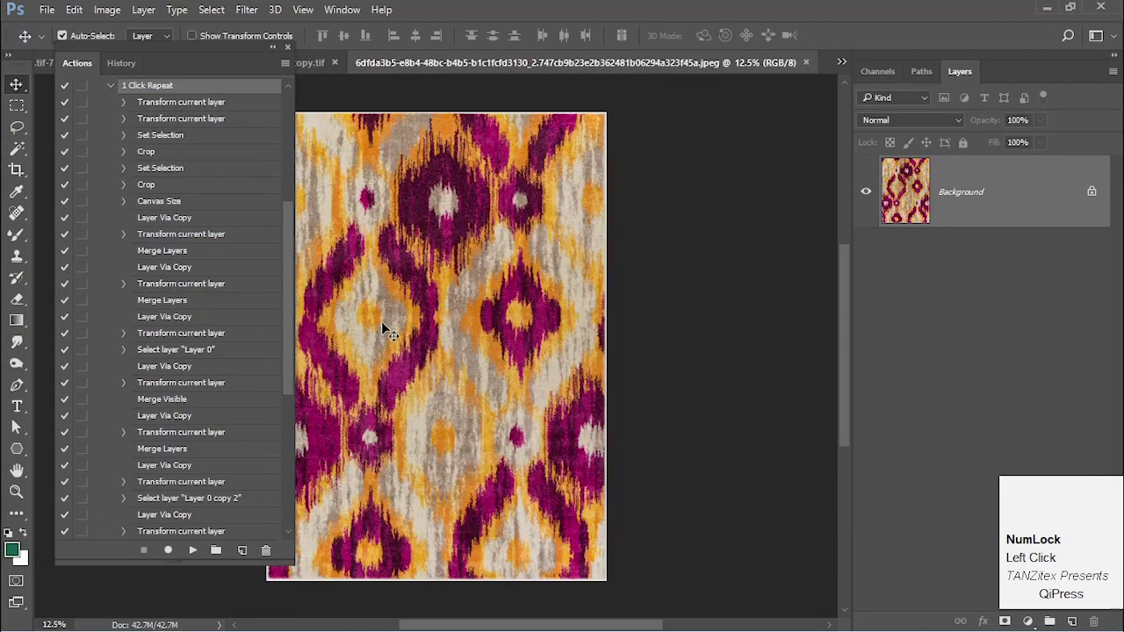
click(191, 555)
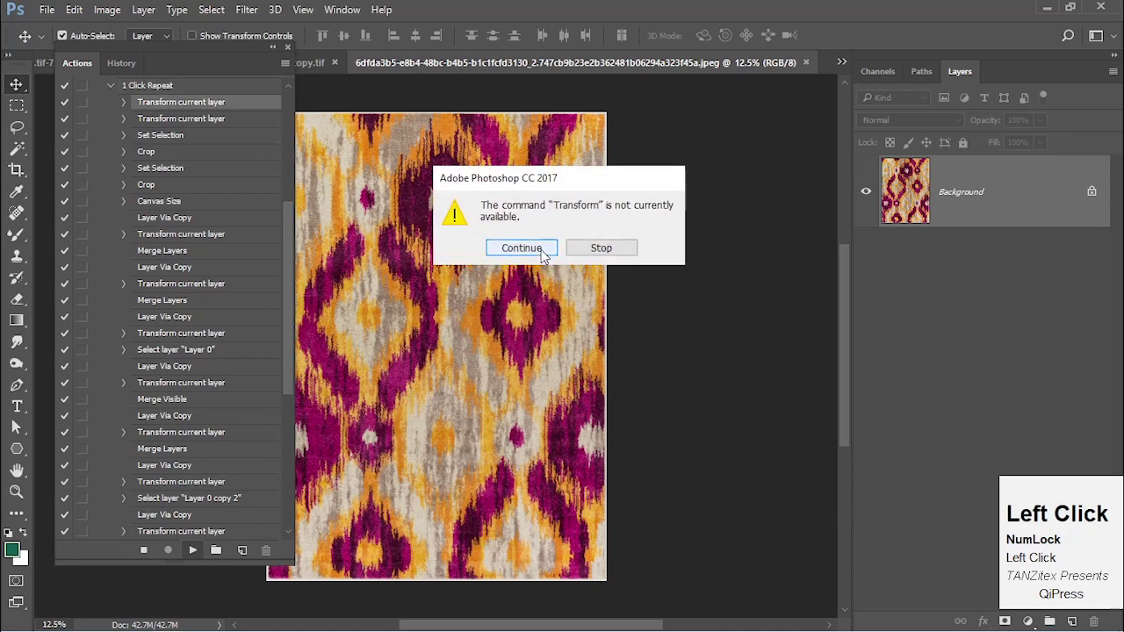
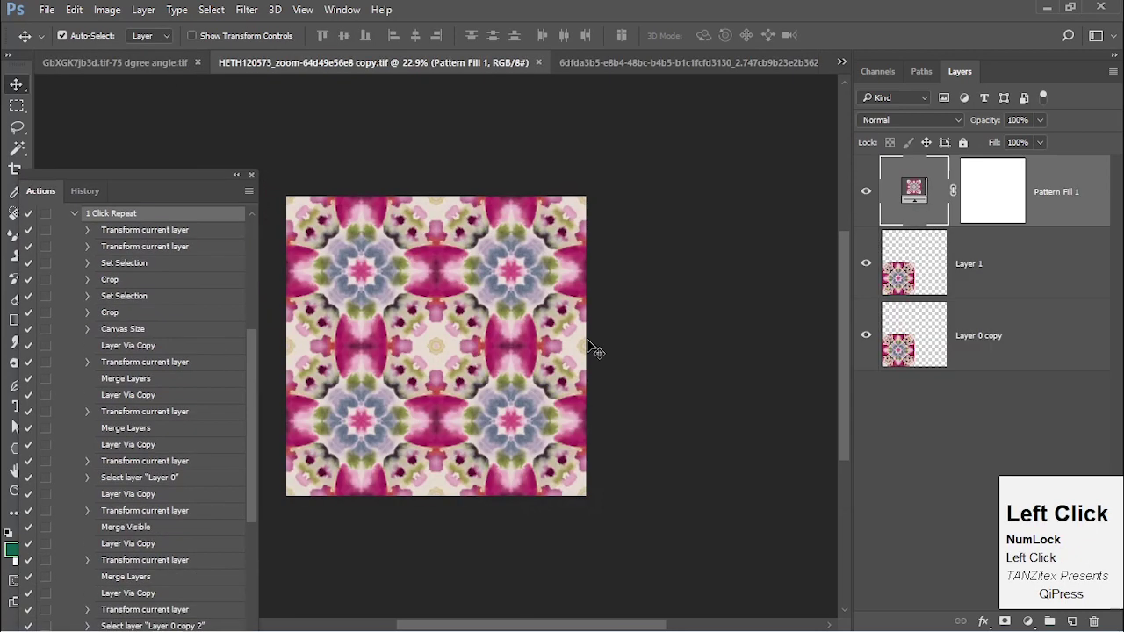
- Switch through the open-document list back to the 6dfda3b5 ikat JPEG
click(850, 61)
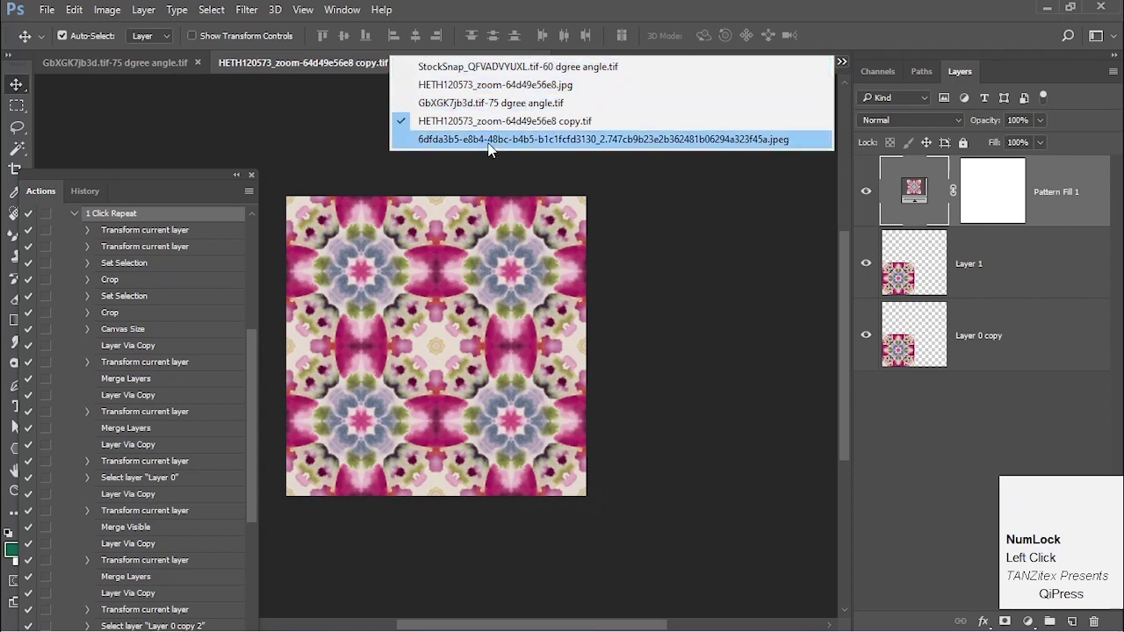
click(502, 92)
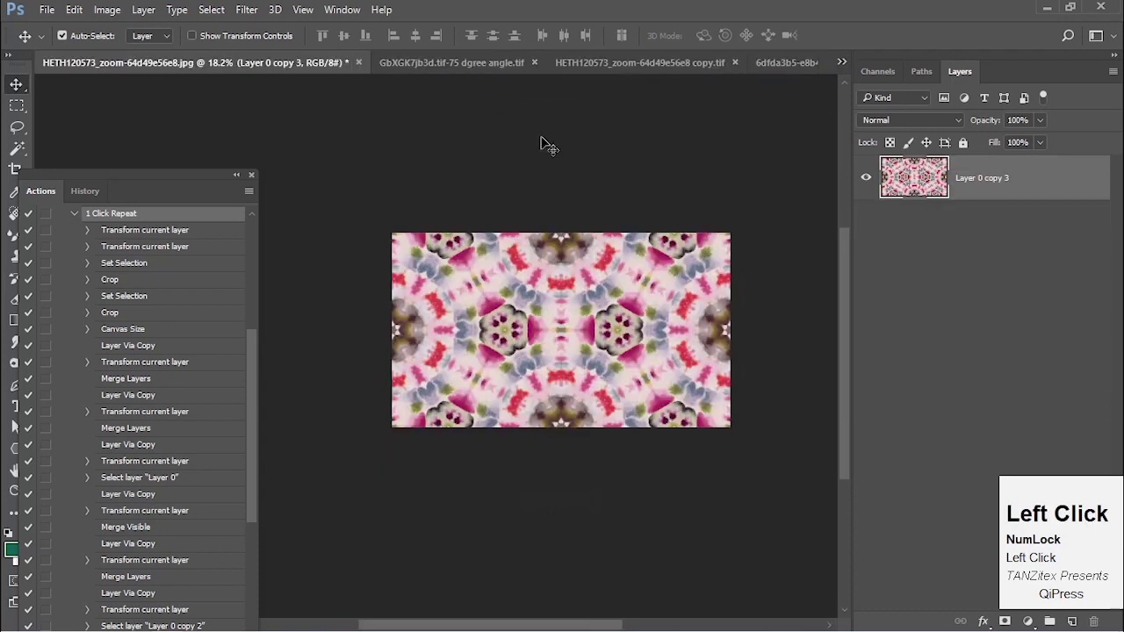
click(847, 65)
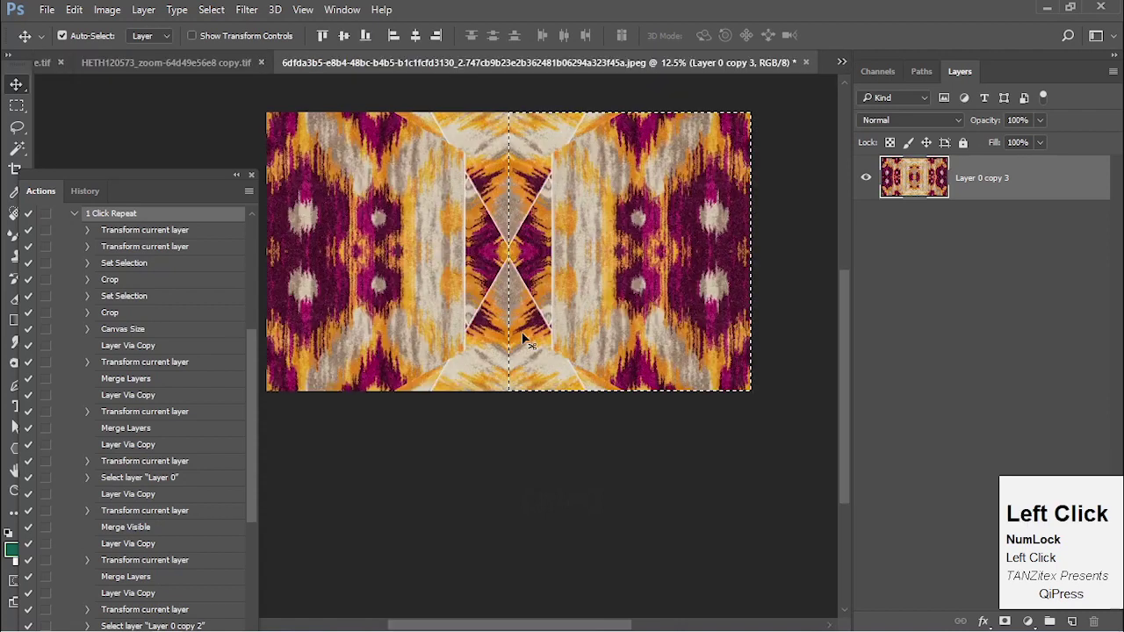
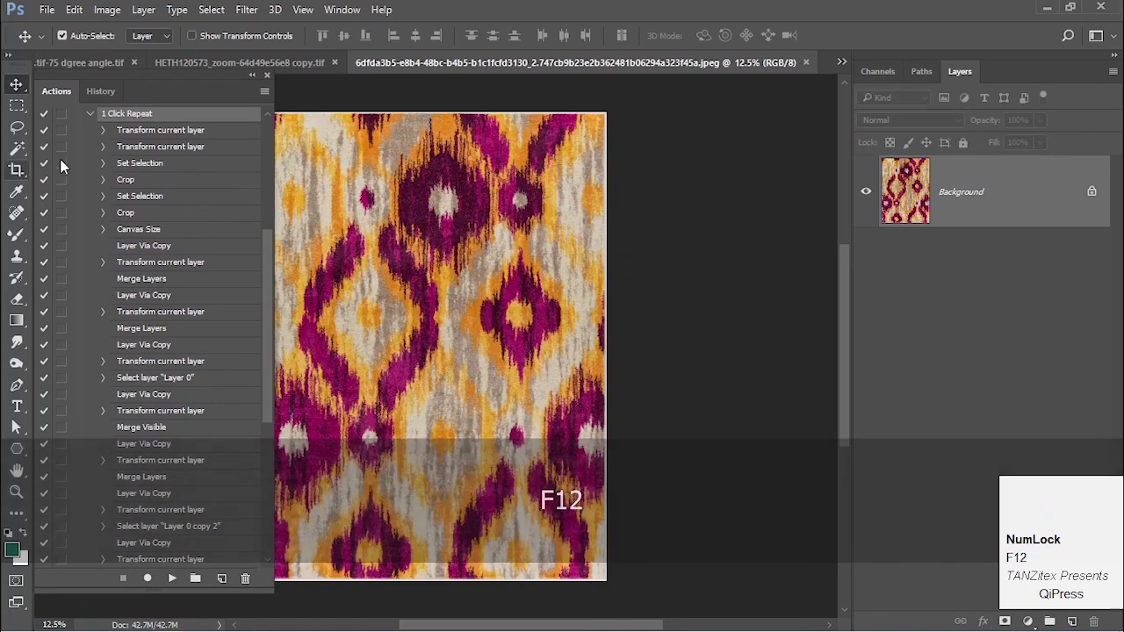
- Toggle dialog pause on the Transform current layer step of 1 Click Repeat
click(170, 170)
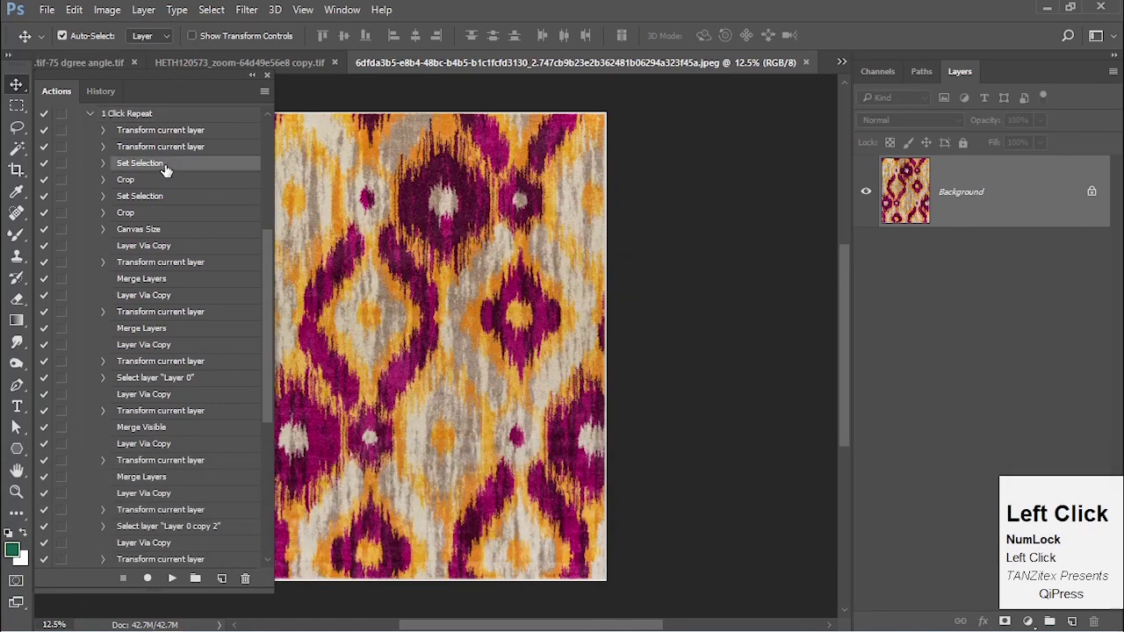
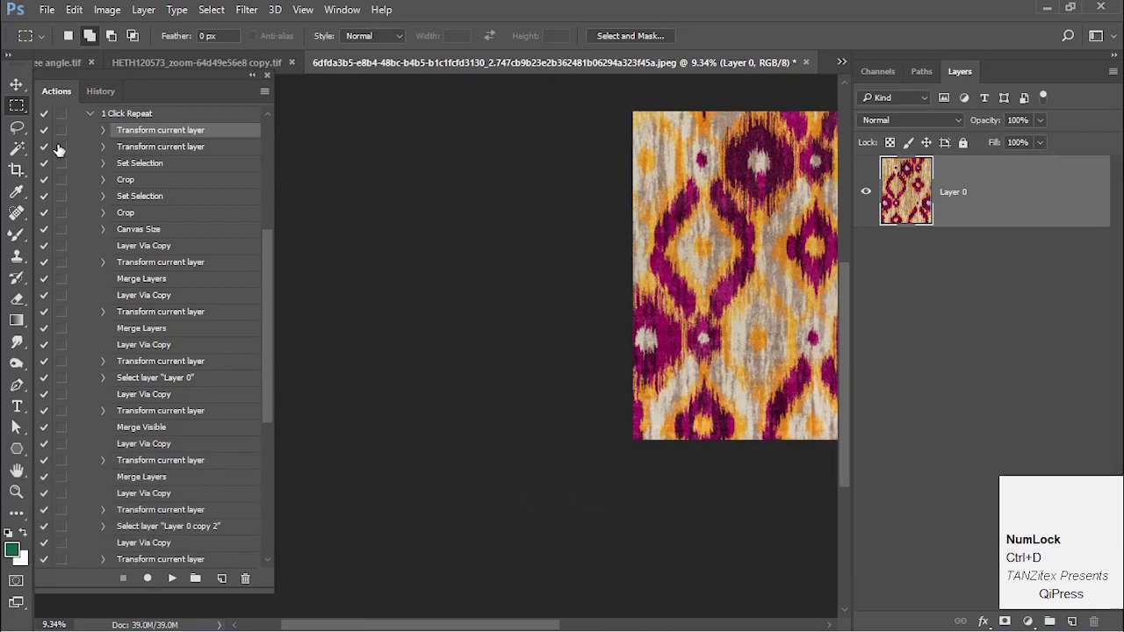
click(63, 151)
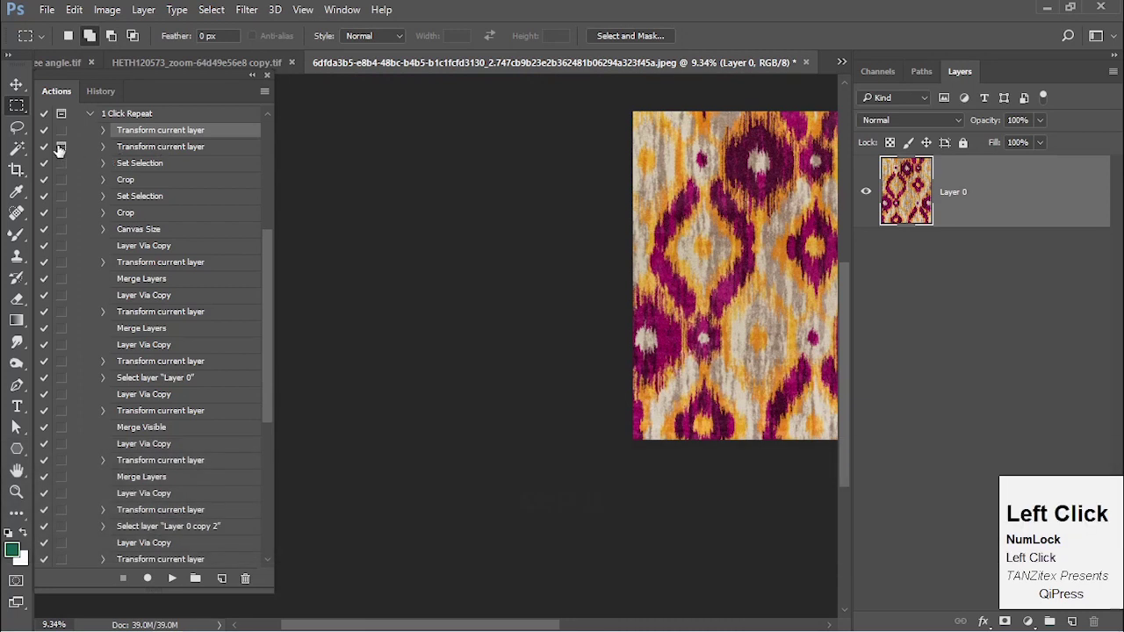
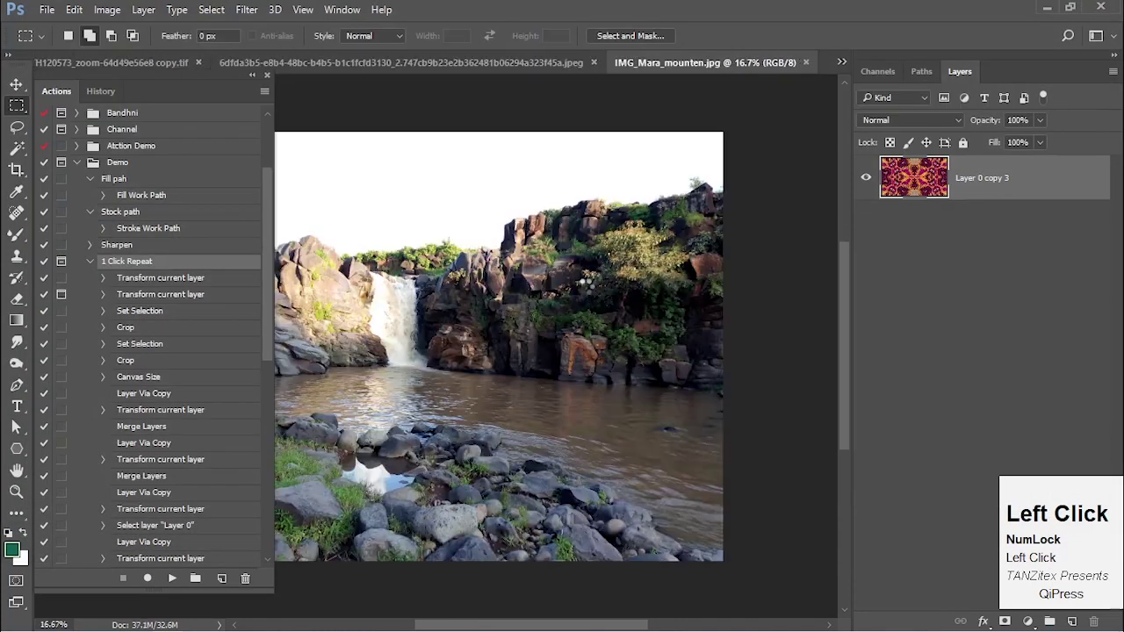
- Convert the waterfall Background into Layer 0 and play 1 Click Repeat on it
click(1003, 198)
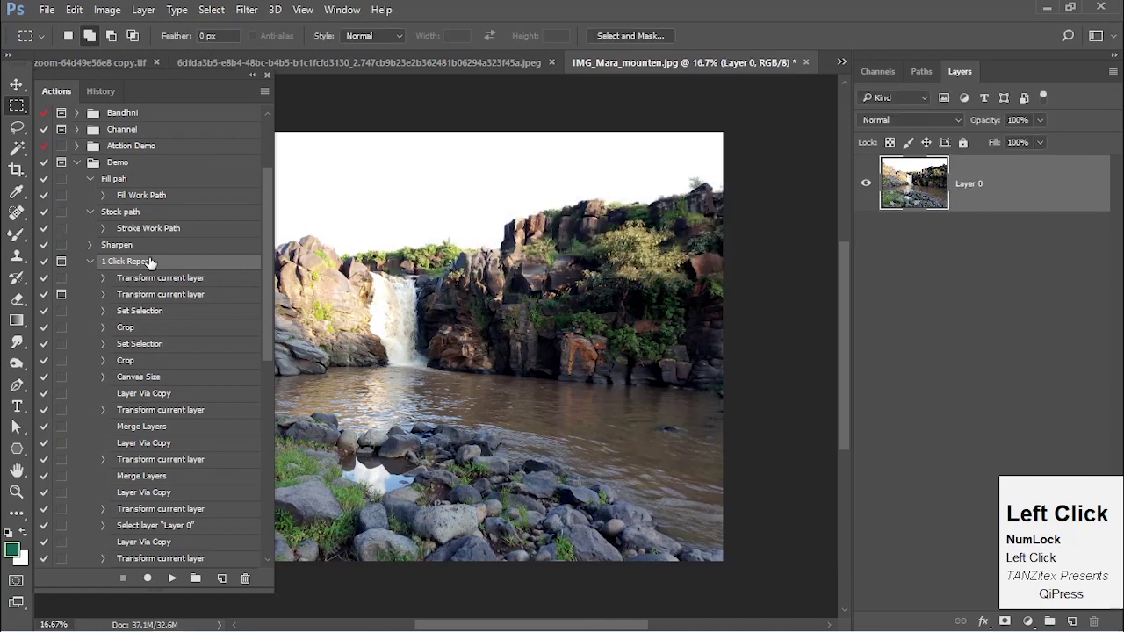
click(169, 589)
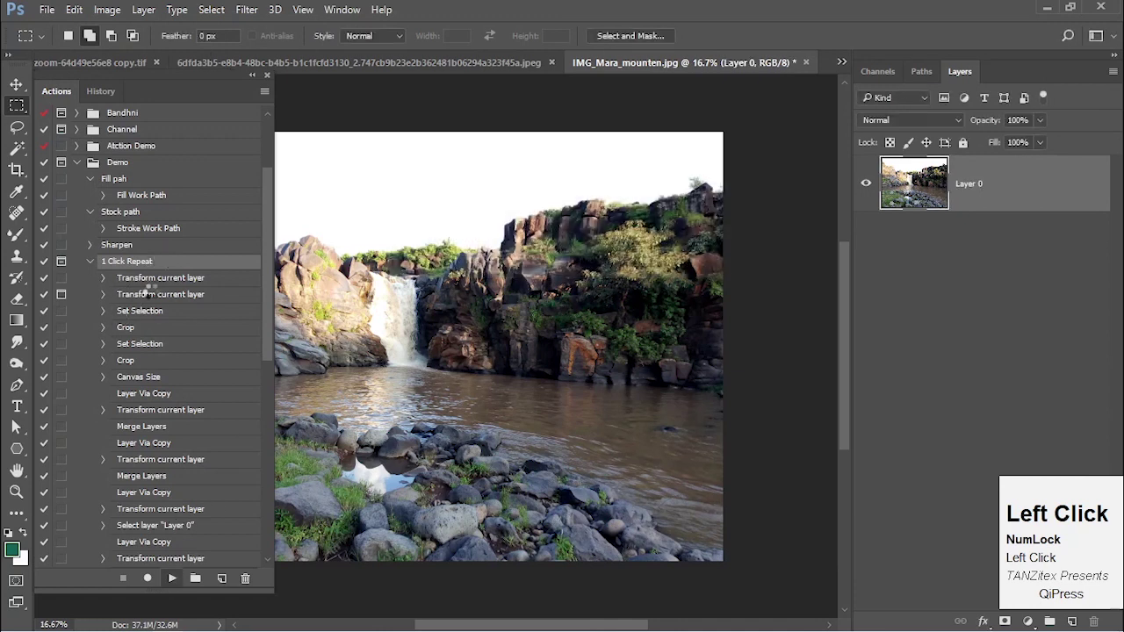
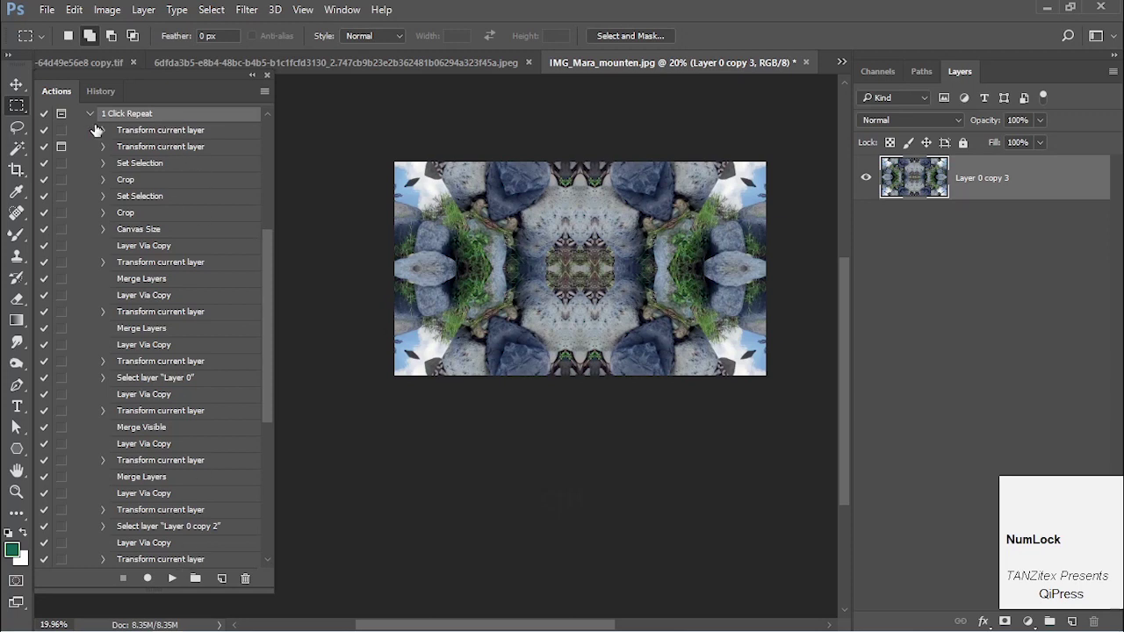
click(94, 118)
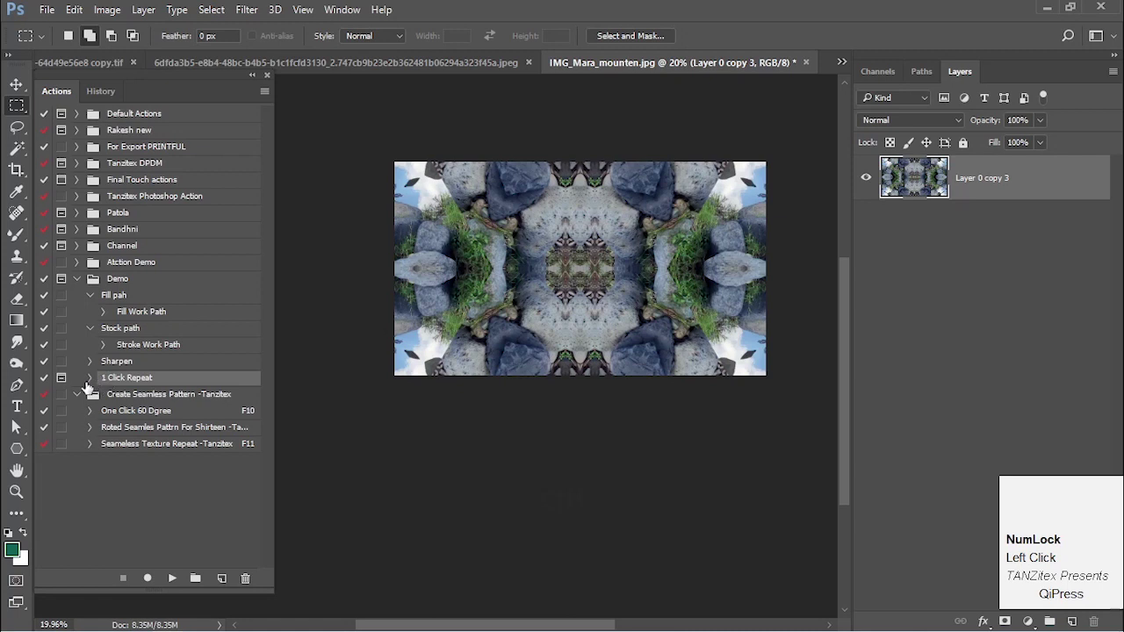
click(95, 378)
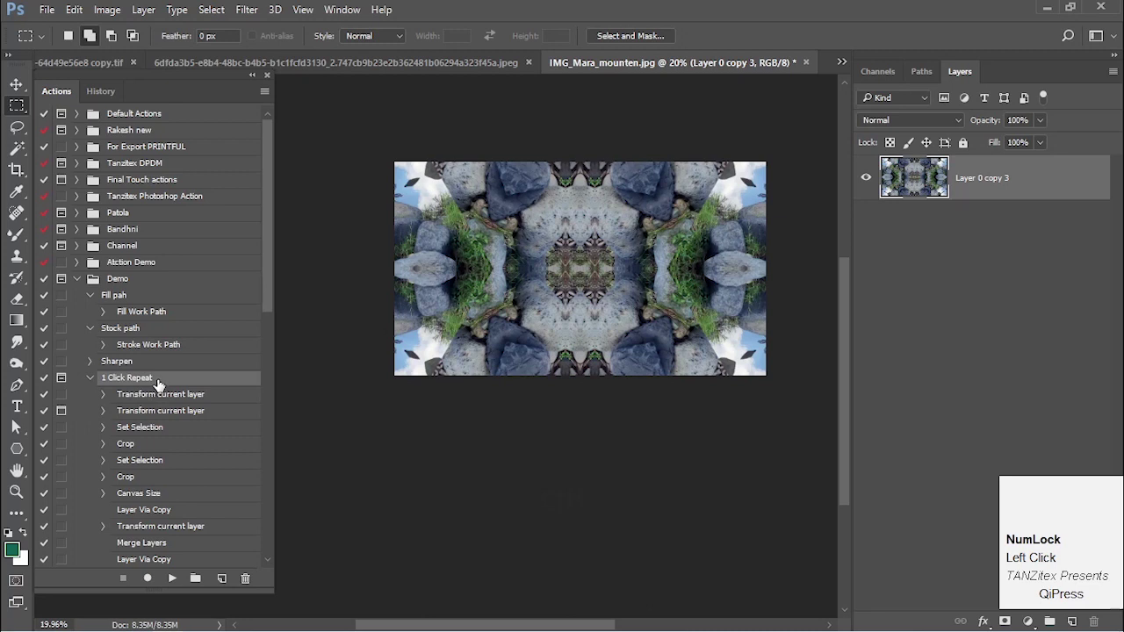
scroll(down, 3)
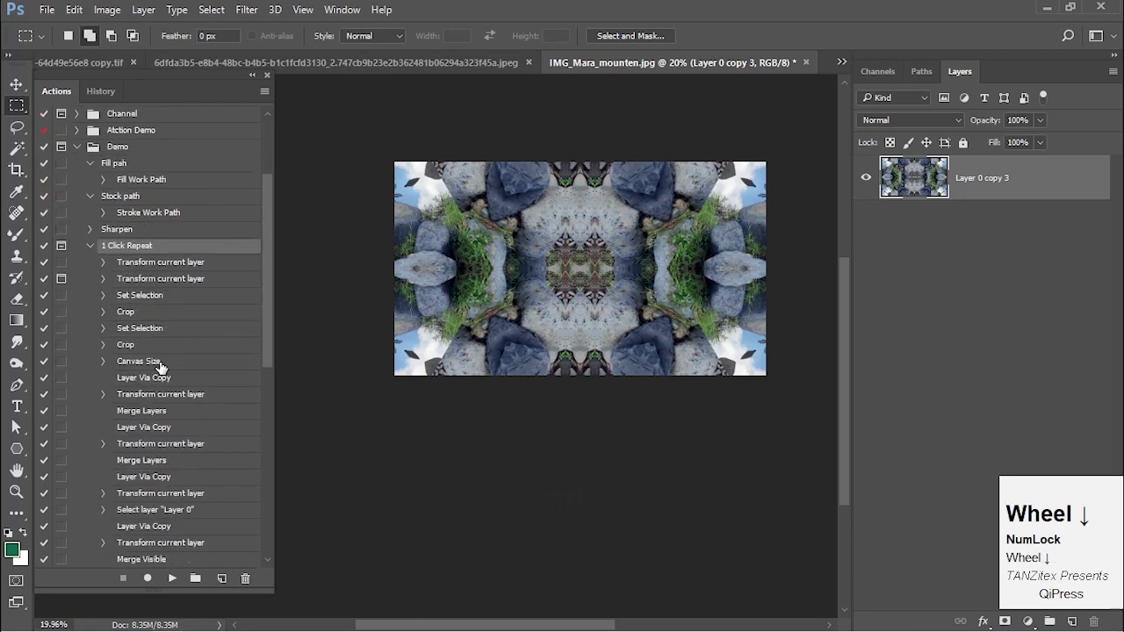